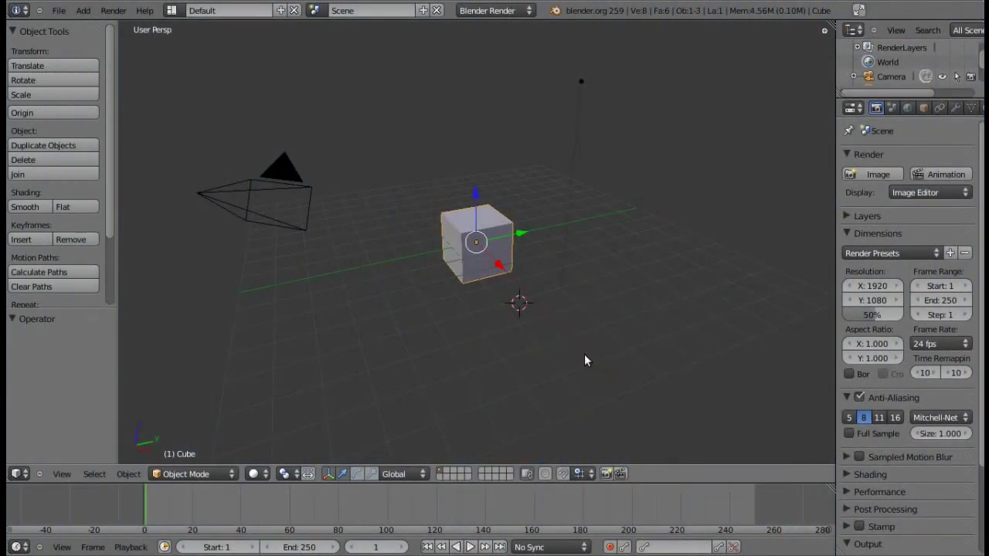
Enter edit mode on the cube, deselect its geometry and switch the viewport to wireframe
{"action": "key", "text": "KP_4"}
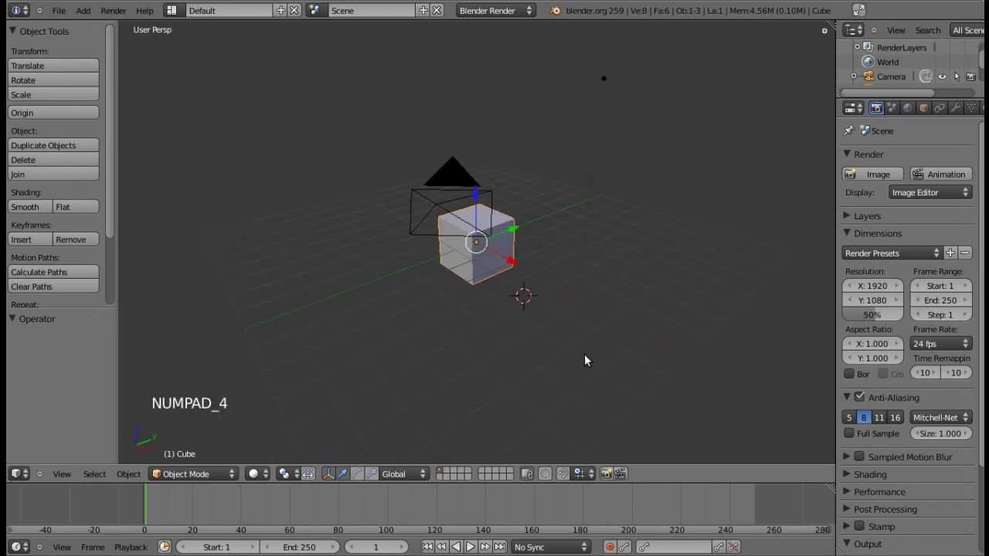
{"action": "key", "text": "KP_4"}
{"action": "key", "text": "KP_8"}
{"action": "key", "text": "KP_6"}
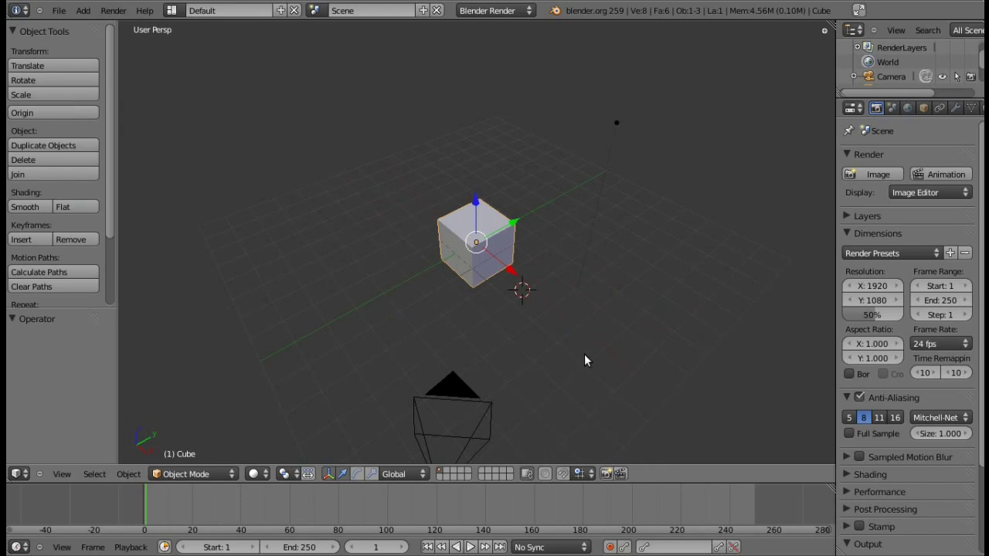
{"action": "key", "text": "Tab"}
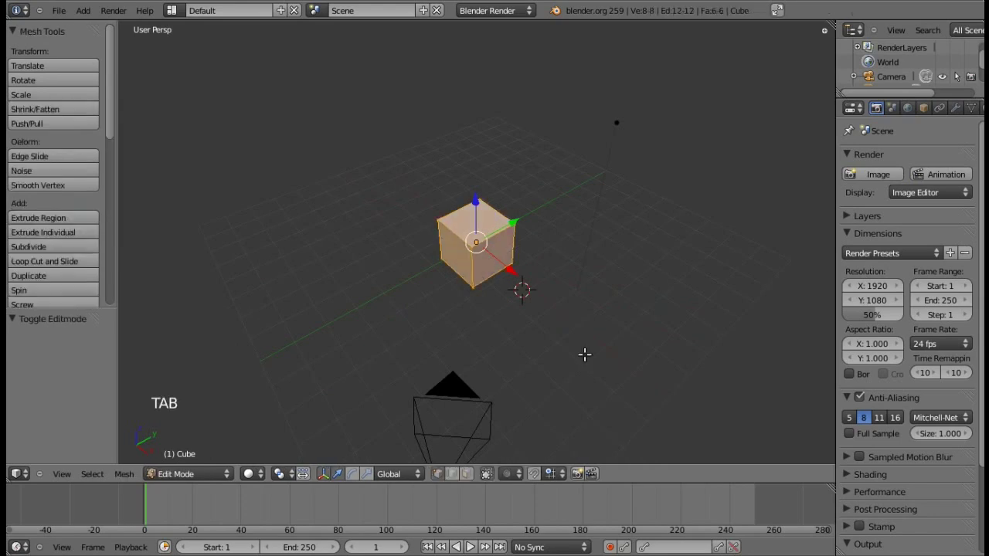
{"action": "key", "text": "a"}
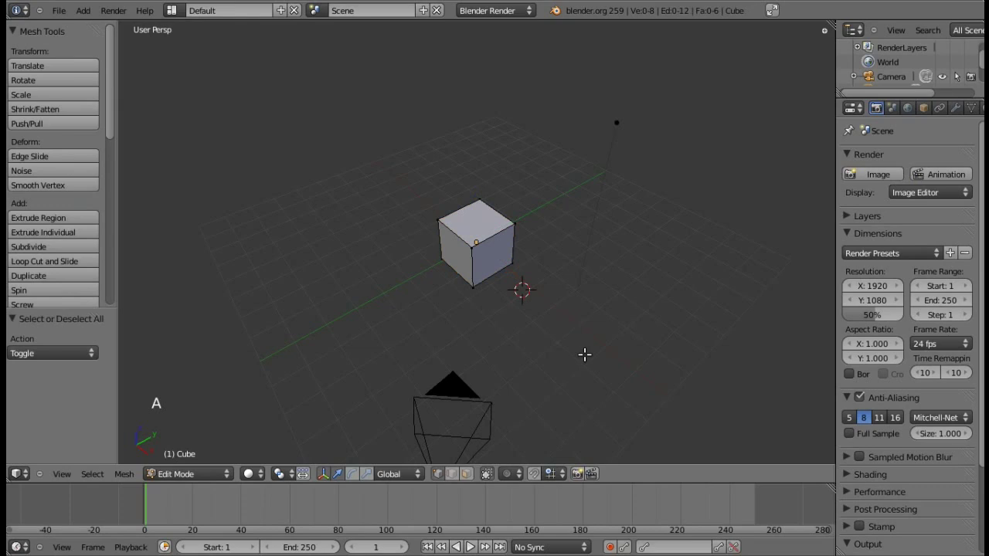
{"action": "key", "text": "KP_4"}
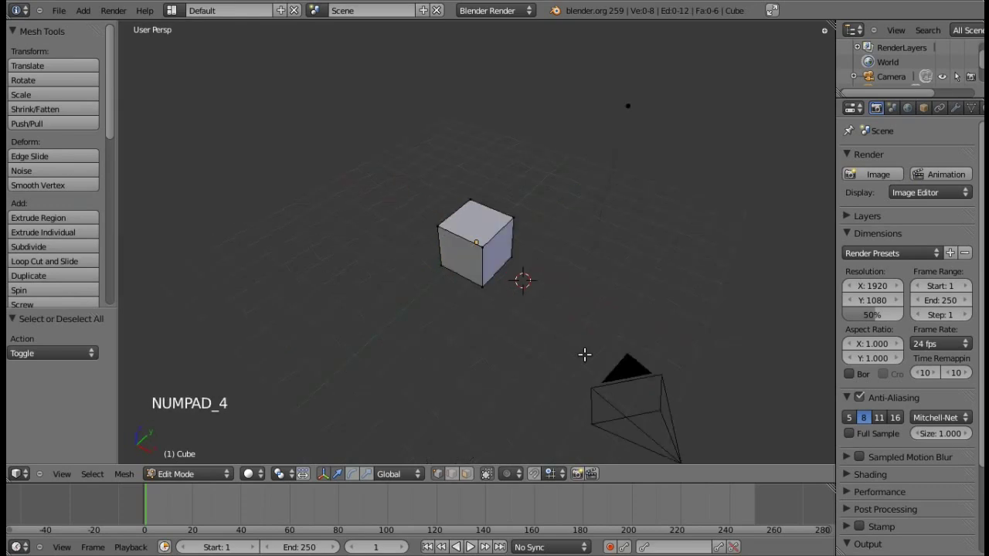
{"action": "key", "text": "z"}
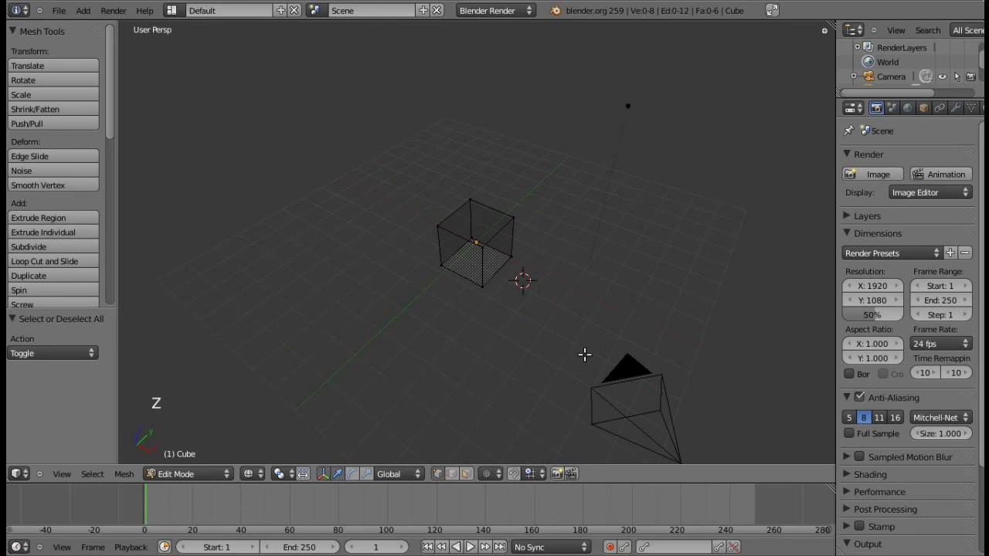
Select the whole cube mesh and show the object's Modifiers properties
{"action": "key", "text": "KP_4"}
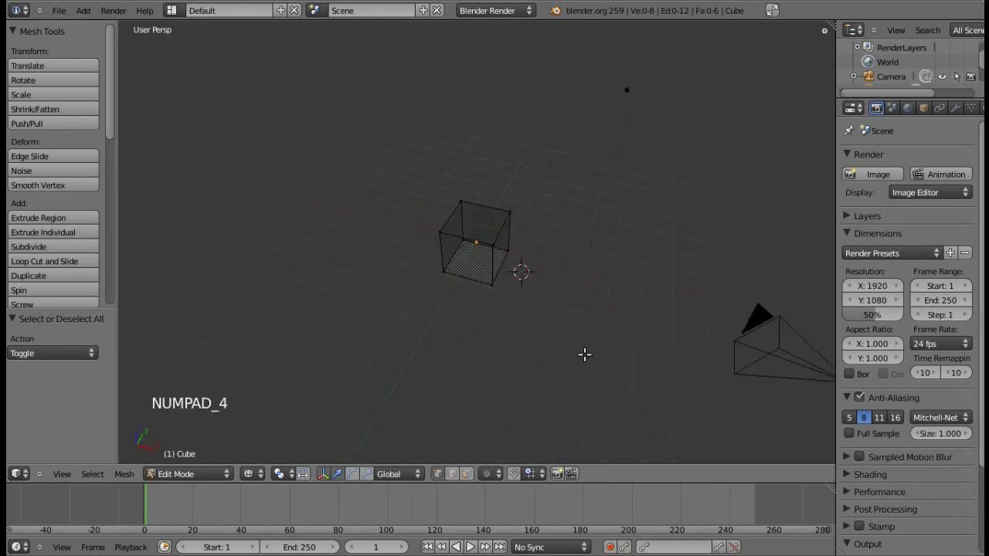
{"action": "key", "text": "KP_4"}
{"action": "key", "text": "KP_2"}
{"action": "key", "text": "KP_6"}
{"action": "key", "text": "KP_6"}
{"action": "key", "text": "KP_8"}
{"action": "key", "text": "KP_4"}
{"action": "key", "text": "b"}
{"action": "left_click", "coordinate": [960, 115]}
Add a Subdivision Surface modifier and a Mirror modifier across X to the cube, then deselect the mesh
{"action": "left_click", "coordinate": [930, 176]}
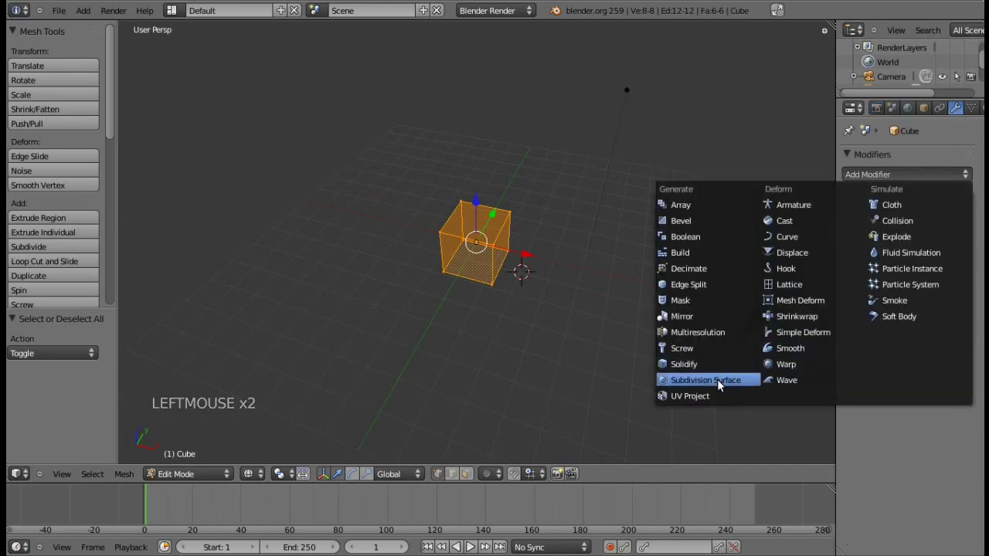
{"action": "left_click", "coordinate": [896, 270]}
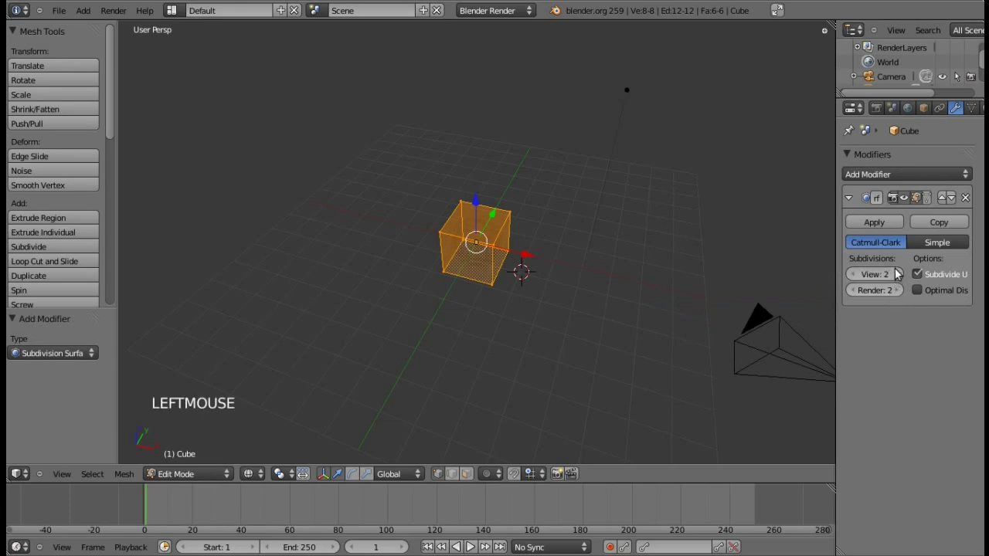
{"action": "left_click", "coordinate": [902, 179]}
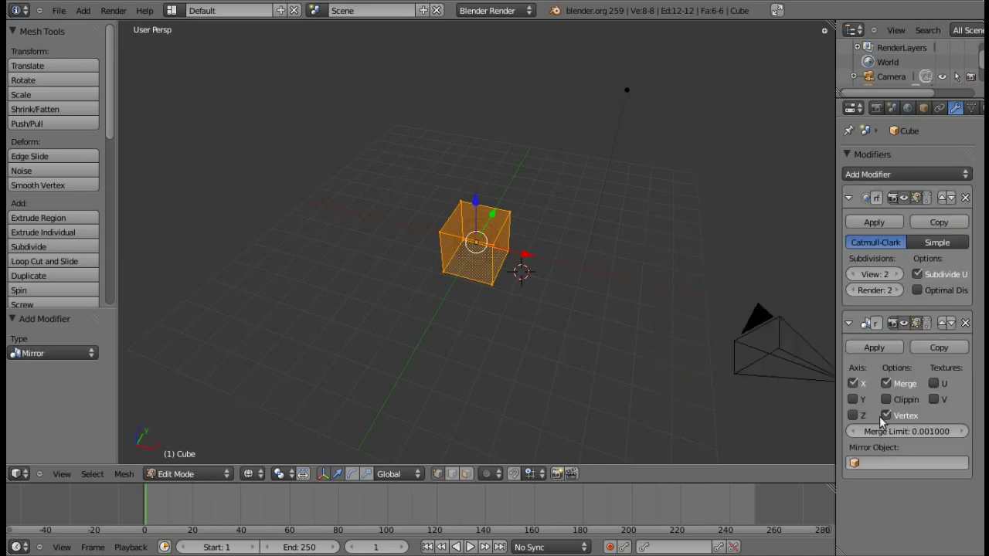
{"action": "key", "text": "a"}
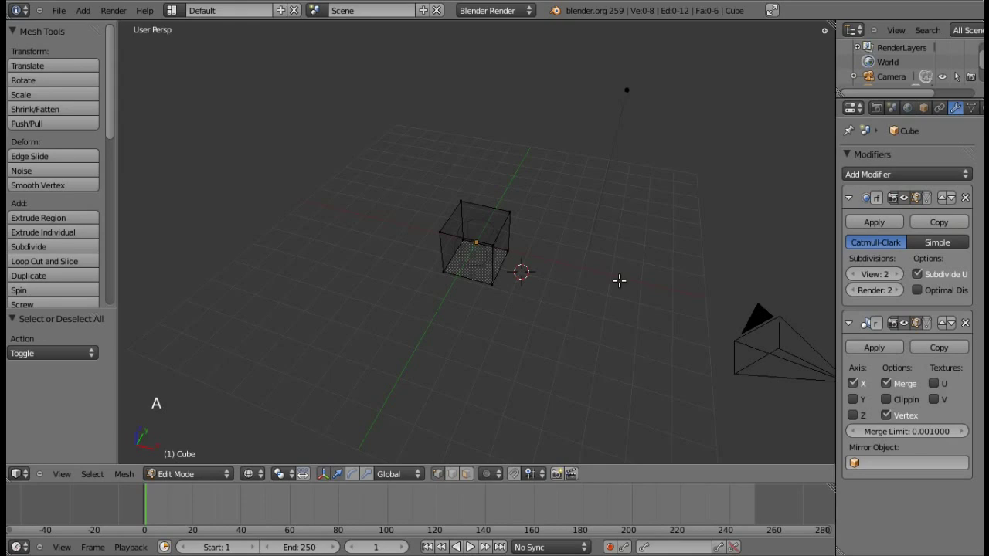
Extrude one side face of the cube outward and scale the new face down smaller
{"action": "key", "text": "KP_4"}
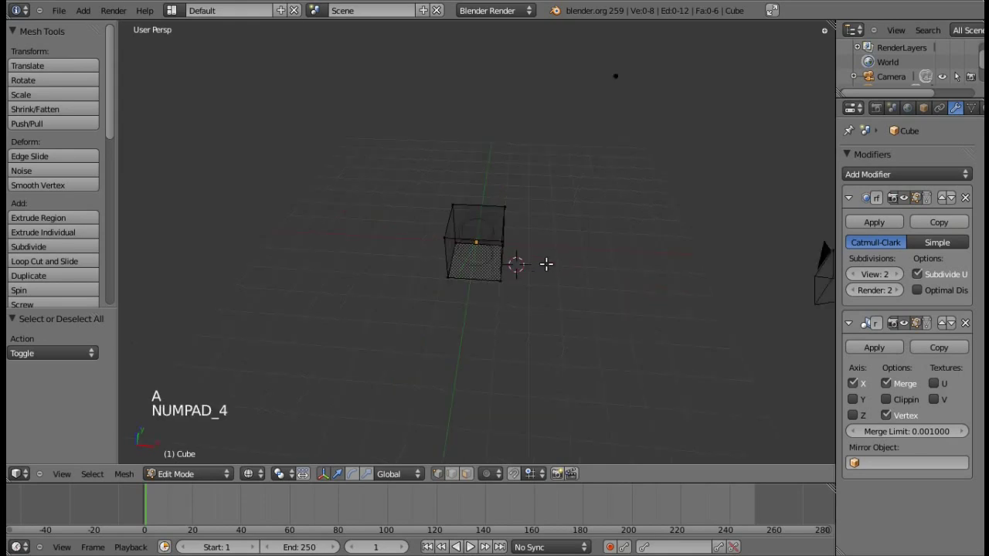
{"action": "key", "text": "b"}
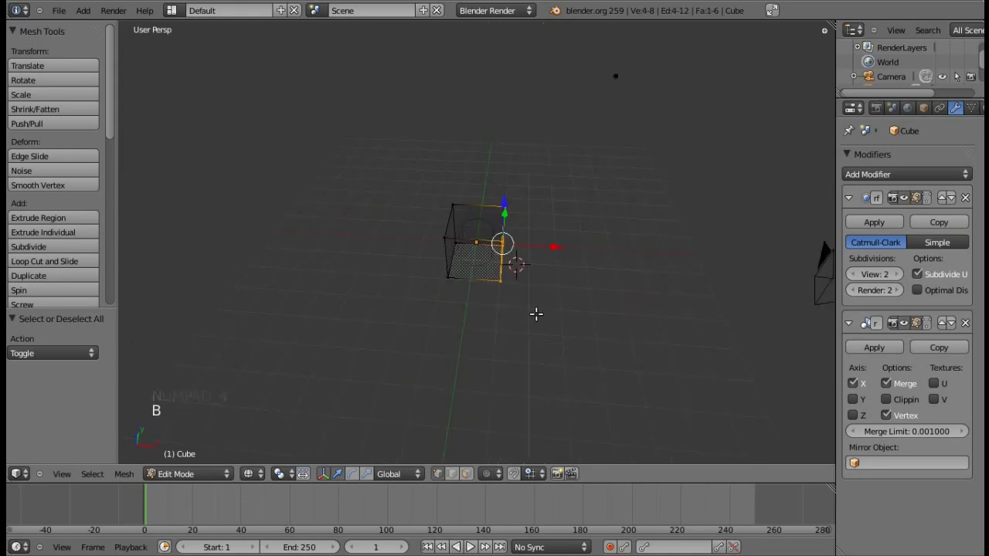
{"action": "key", "text": "KP_6"}
{"action": "key", "text": "KP_6"}
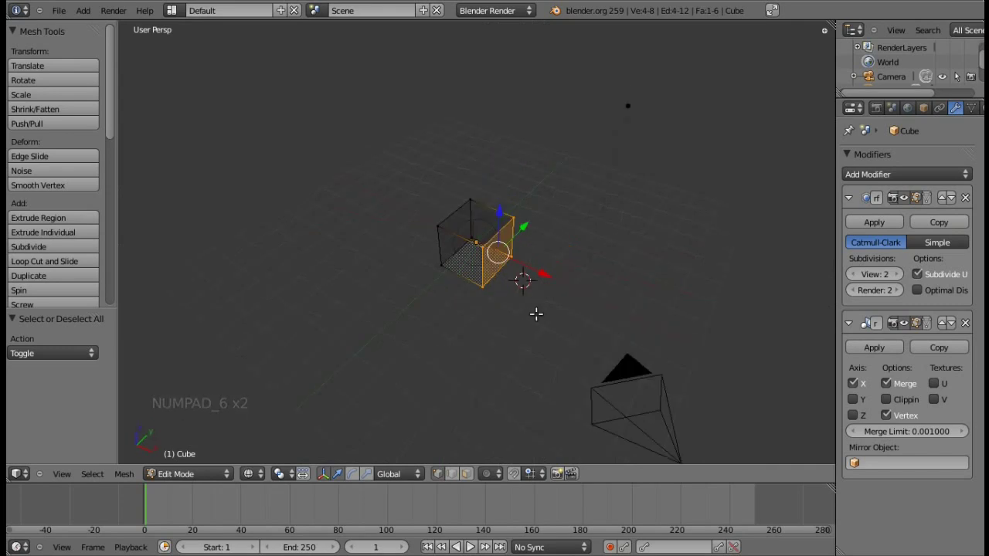
{"action": "key", "text": "e"}
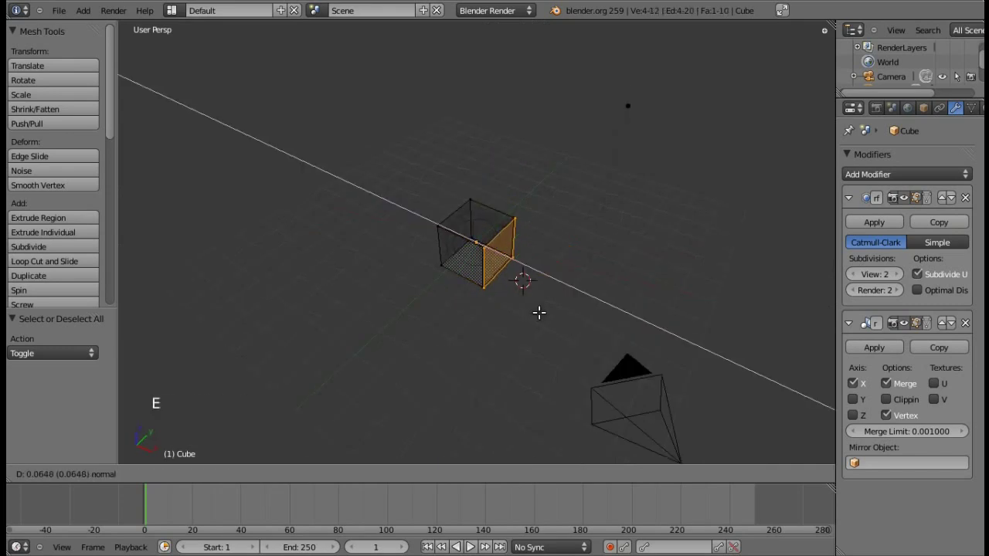
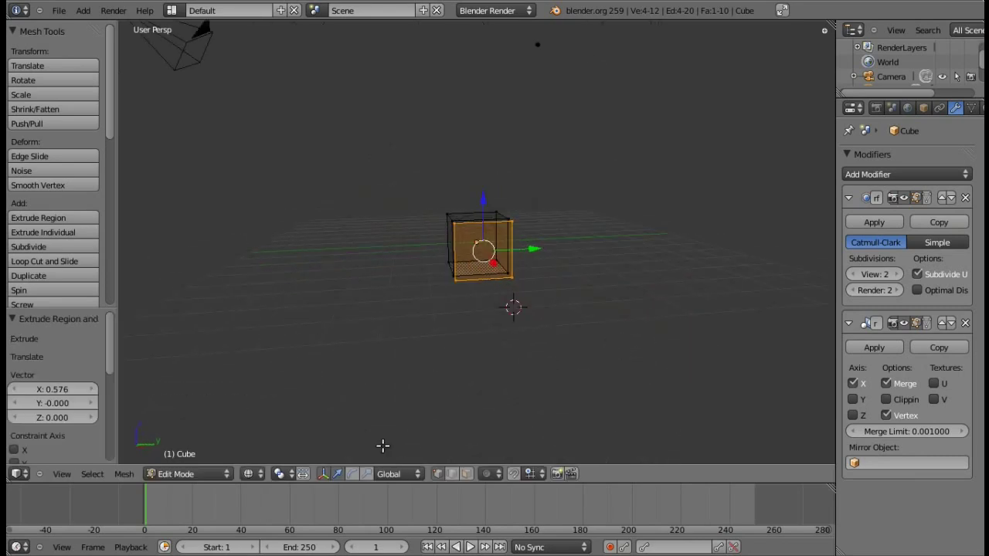
{"action": "key", "text": "s"}
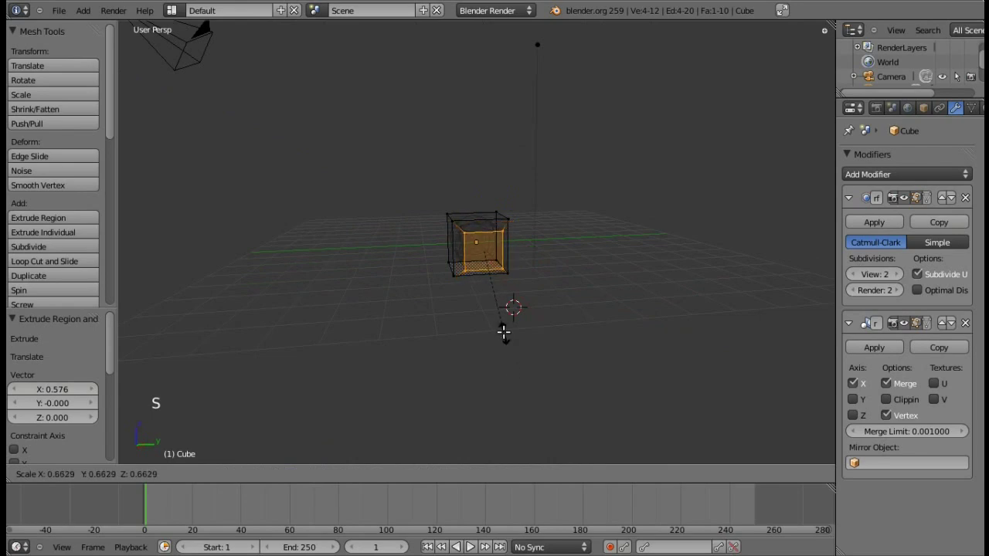
{"action": "left_click", "coordinate": [500, 320]}
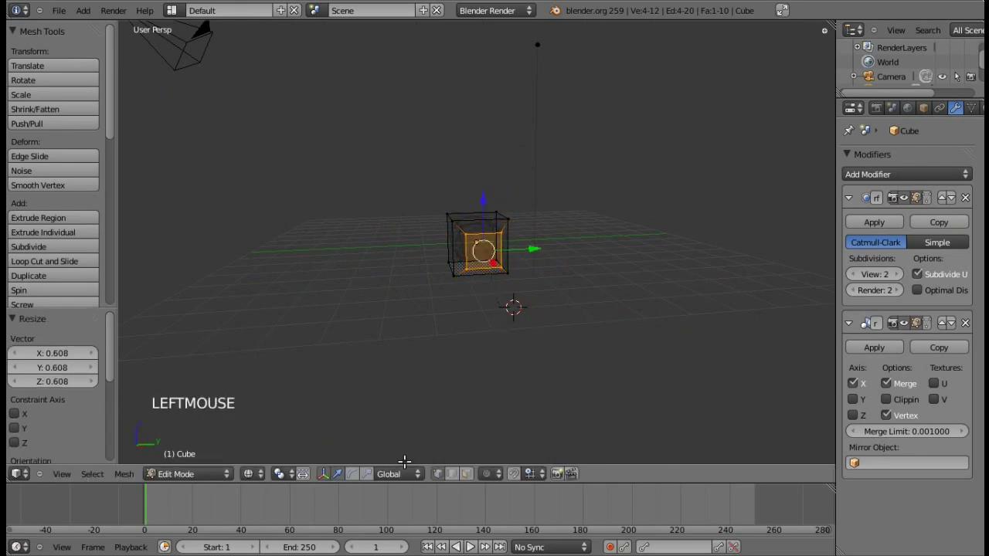
Adjust the extruded section's height along Z and begin a second extrusion
{"action": "left_click", "coordinate": [371, 470]}
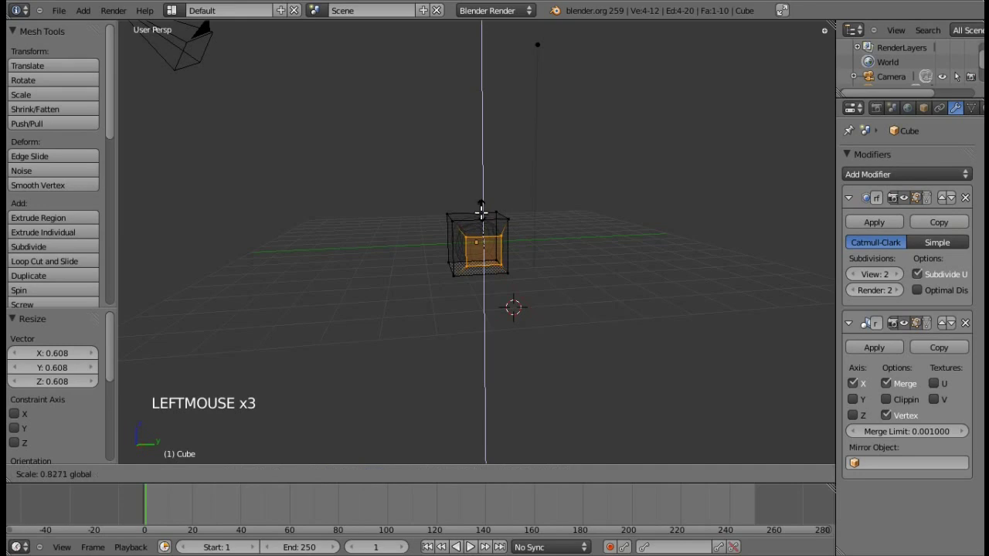
{"action": "left_click", "coordinate": [538, 246]}
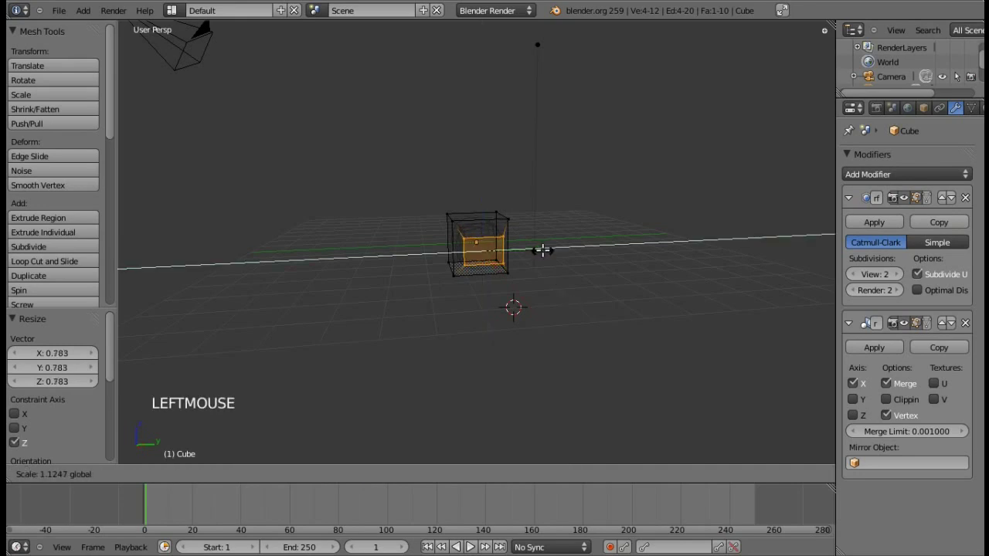
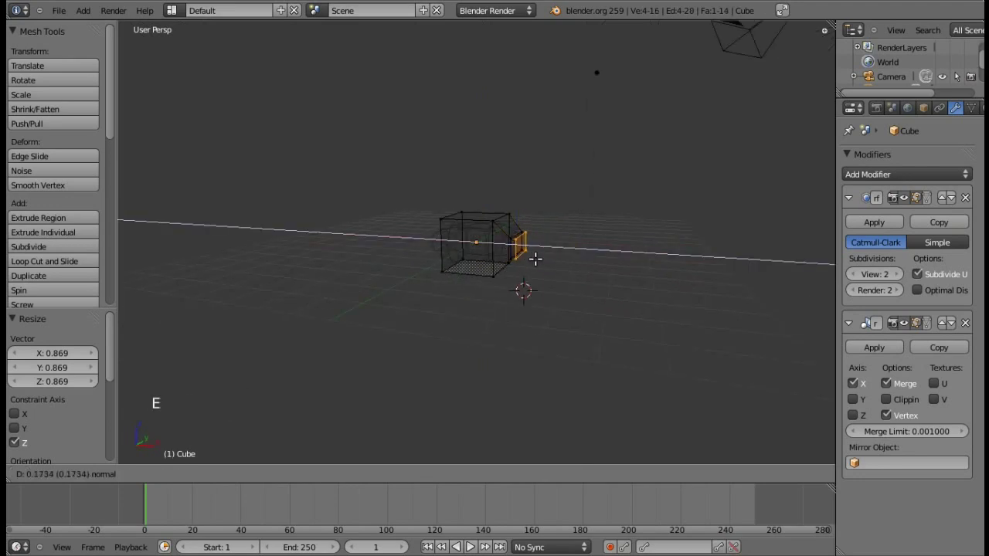
Extrude the end face outward three more times along X to lengthen the fuselage
{"action": "left_click", "coordinate": [545, 253]}
{"action": "key", "text": "e"}
{"action": "left_click", "coordinate": [640, 254]}
{"action": "key", "text": "e"}
{"action": "left_click", "coordinate": [653, 257]}
Inspect the smoothed mirrored fuselage in solid shading from several angles, then return to wireframe
{"action": "key", "text": "KP_8"}
{"action": "key", "text": "KP_8"}
{"action": "key", "text": "KP_8"}
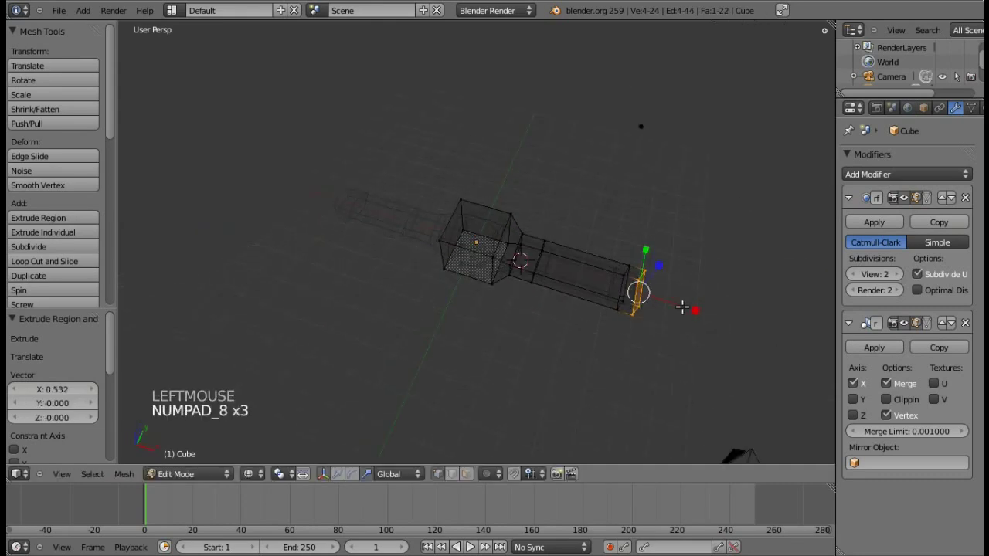
{"action": "key", "text": "KP_4"}
{"action": "key", "text": "KP_6"}
{"action": "key", "text": "z"}
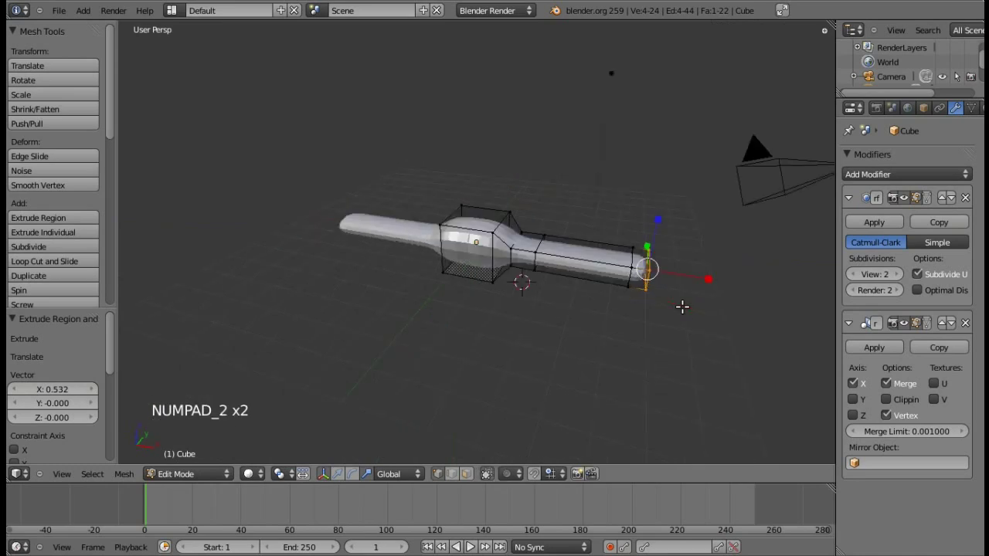
{"action": "key", "text": "KP_8"}
{"action": "key", "text": "KP_2"}
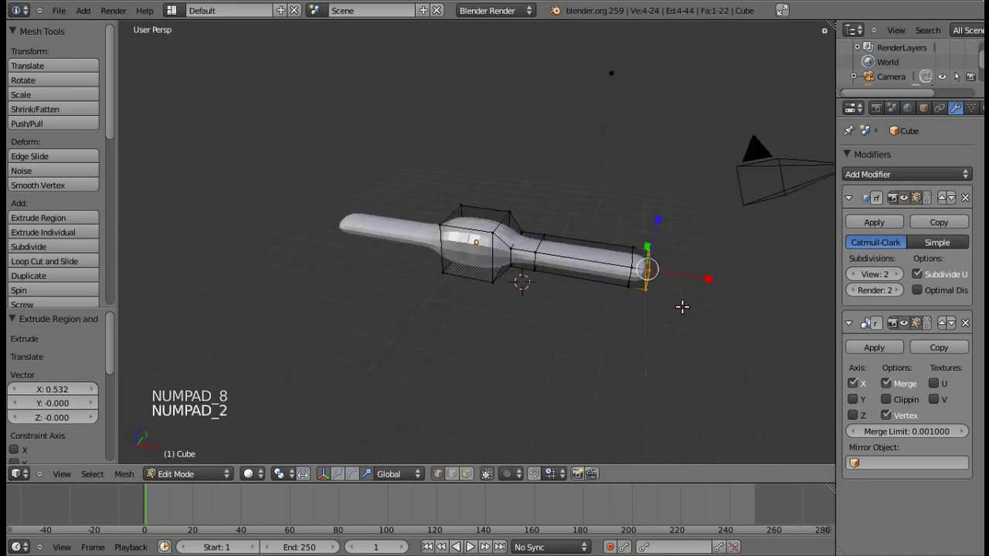
{"action": "key", "text": "KP_4"}
Select the outer fuselage section and flatten it by scaling along Z, viewed from the front
{"action": "key", "text": "b"}
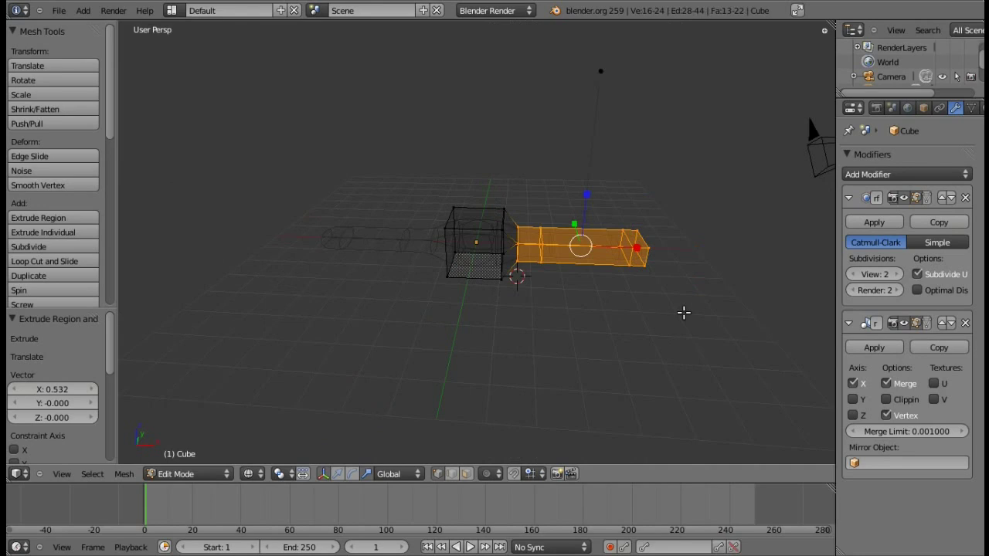
{"action": "left_click", "coordinate": [585, 192]}
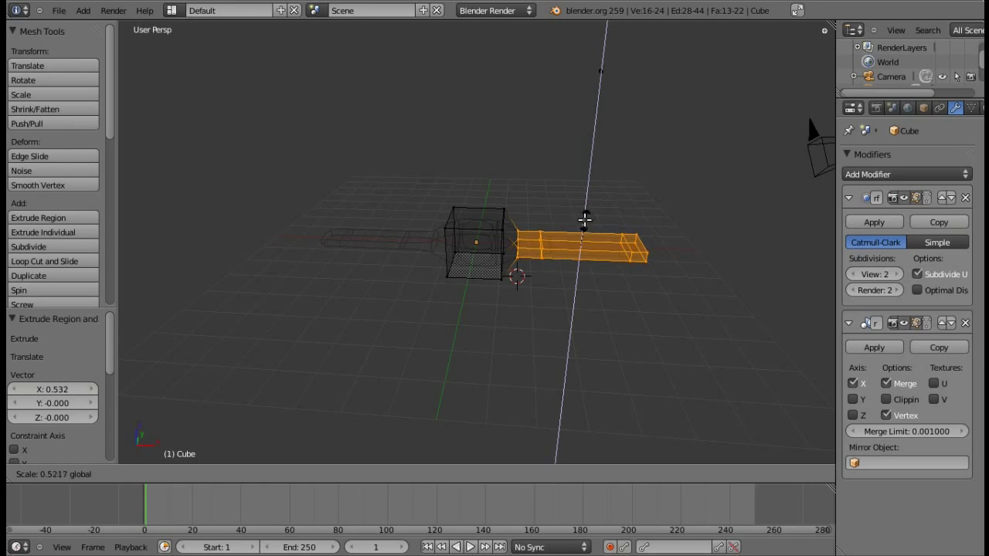
{"action": "key", "text": "z"}
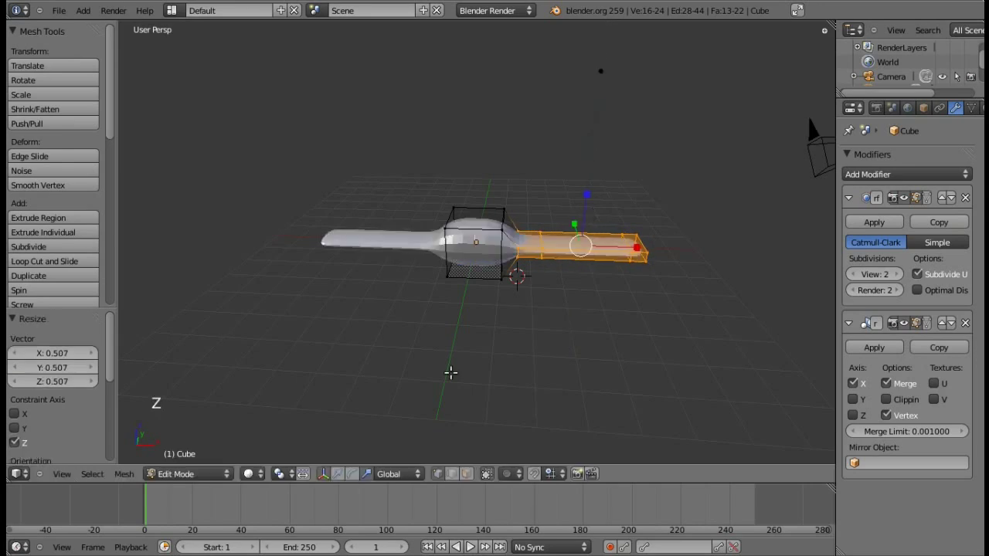
{"action": "key", "text": "KP_2"}
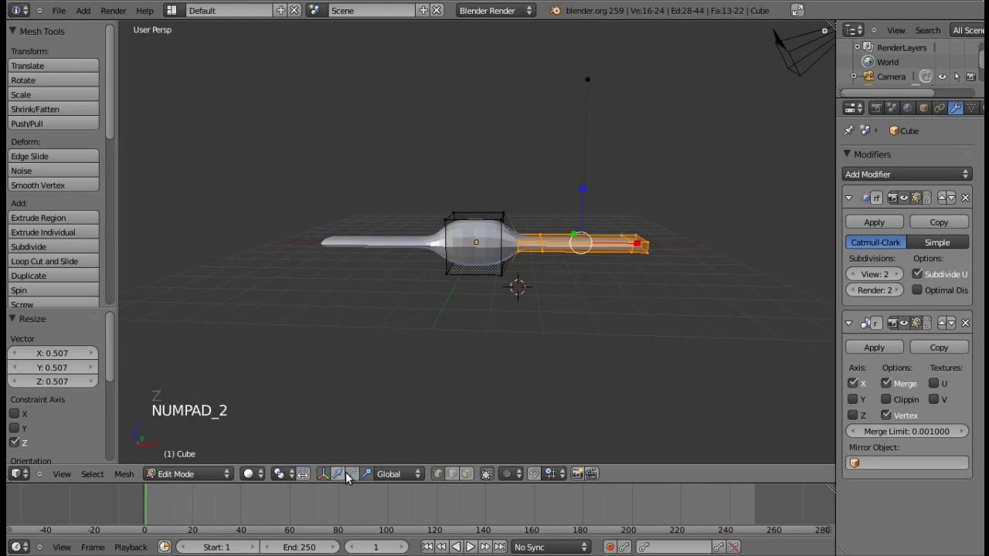
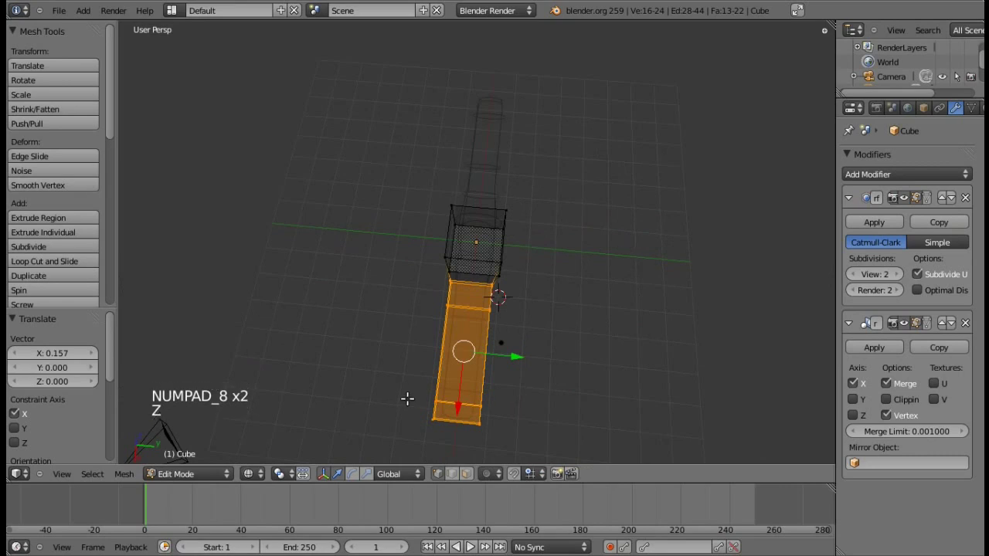
Move the wing tip edge and the wing's inner edge to new positions, tapering the wing
{"action": "key", "text": "a"}
{"action": "key", "text": "b"}
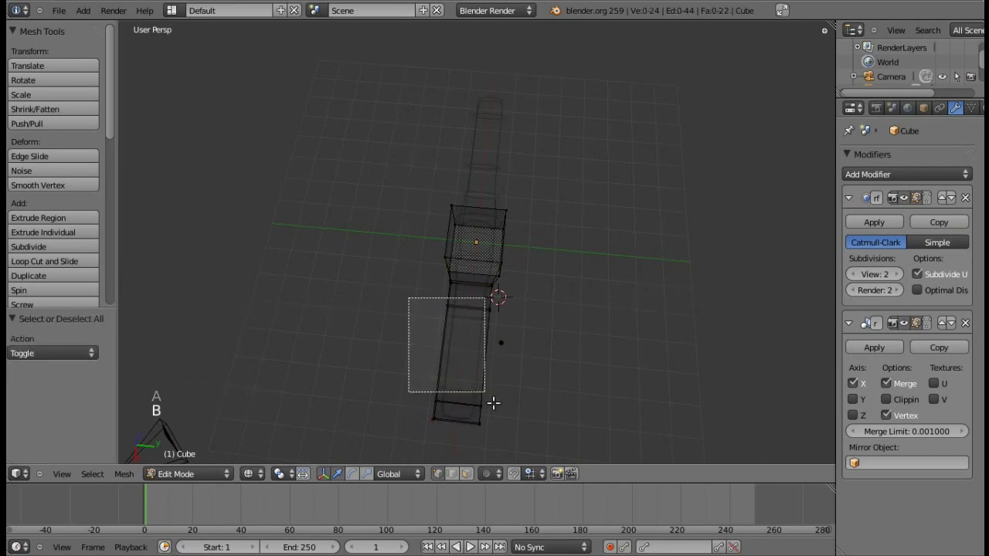
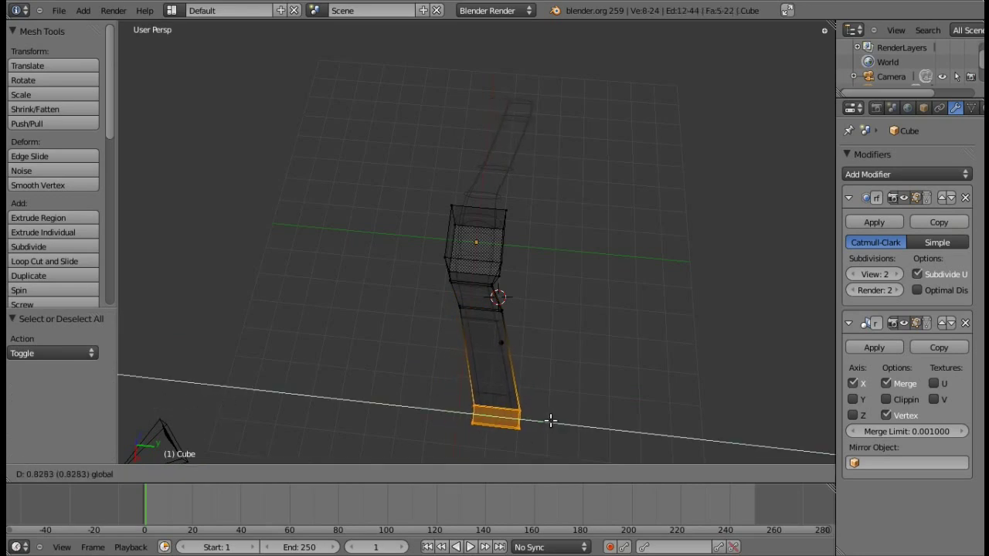
{"action": "key", "text": "a"}
{"action": "key", "text": "b"}
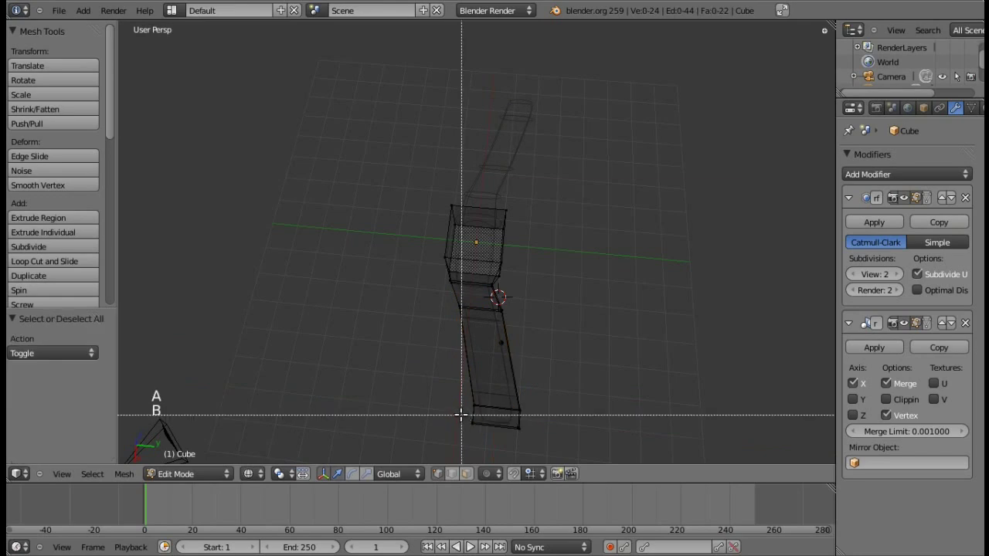
{"action": "left_click", "coordinate": [540, 427]}
{"action": "key", "text": "a"}
{"action": "key", "text": "b"}
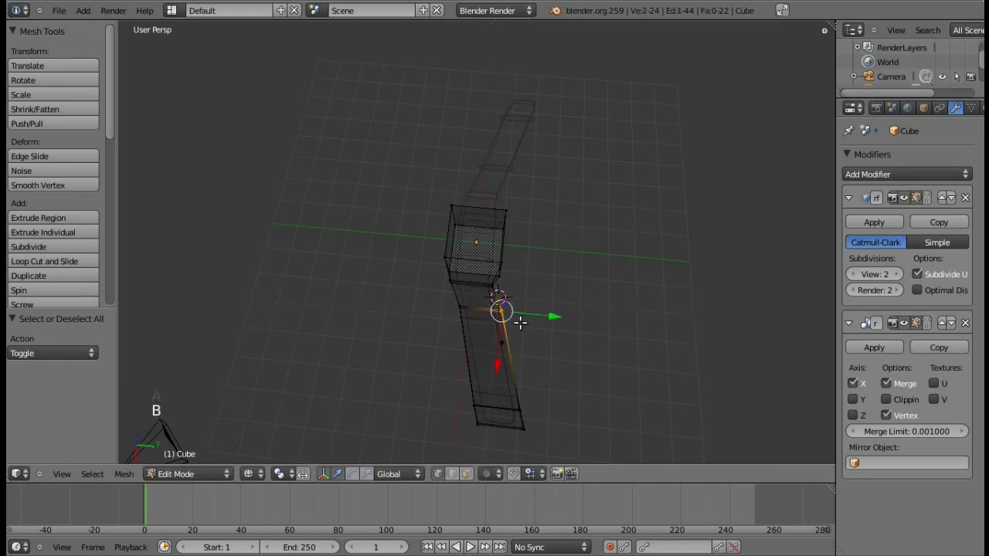
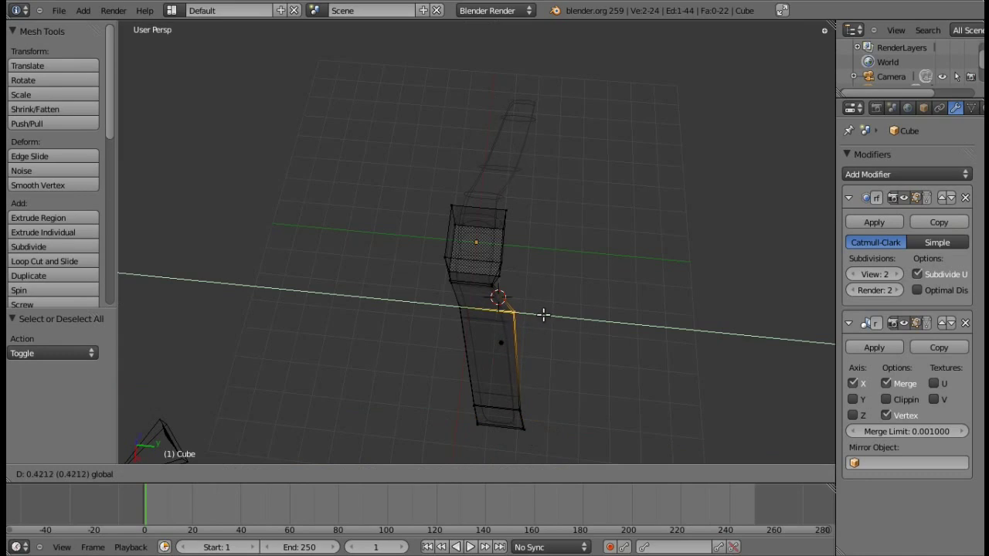
{"action": "key", "text": "a"}
Reposition the wing tip edge once more, then leave edit mode to view the smoothed angled wing
{"action": "key", "text": "b"}
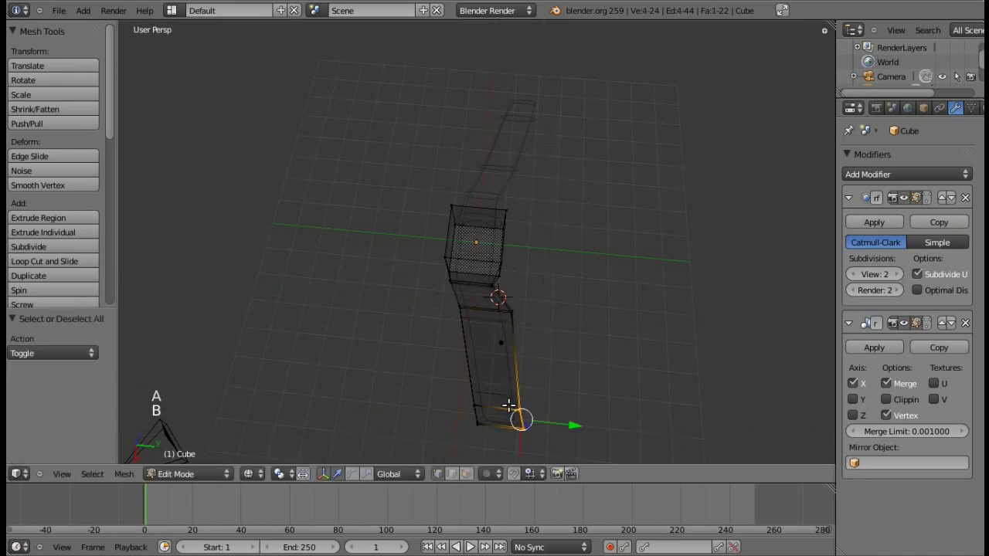
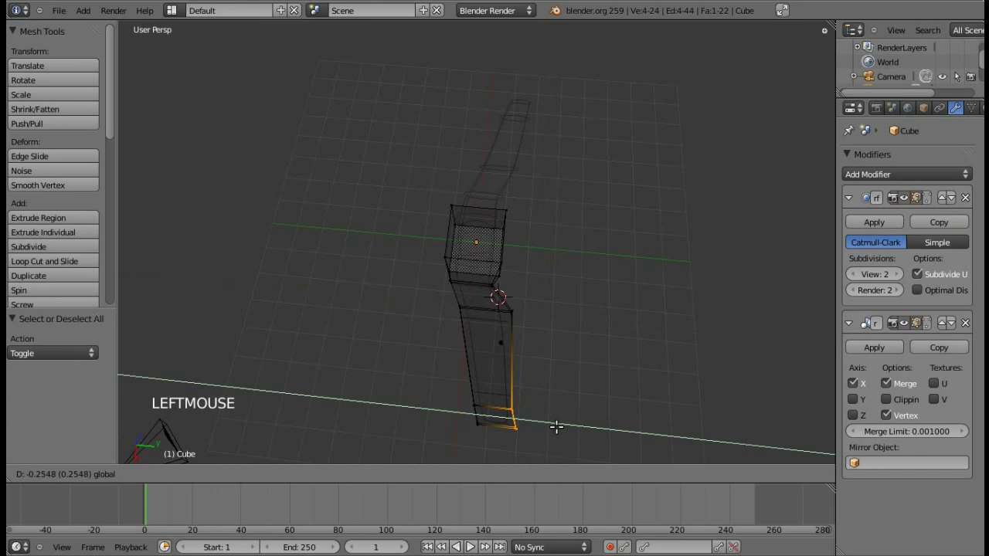
{"action": "key", "text": "a"}
{"action": "key", "text": "b"}
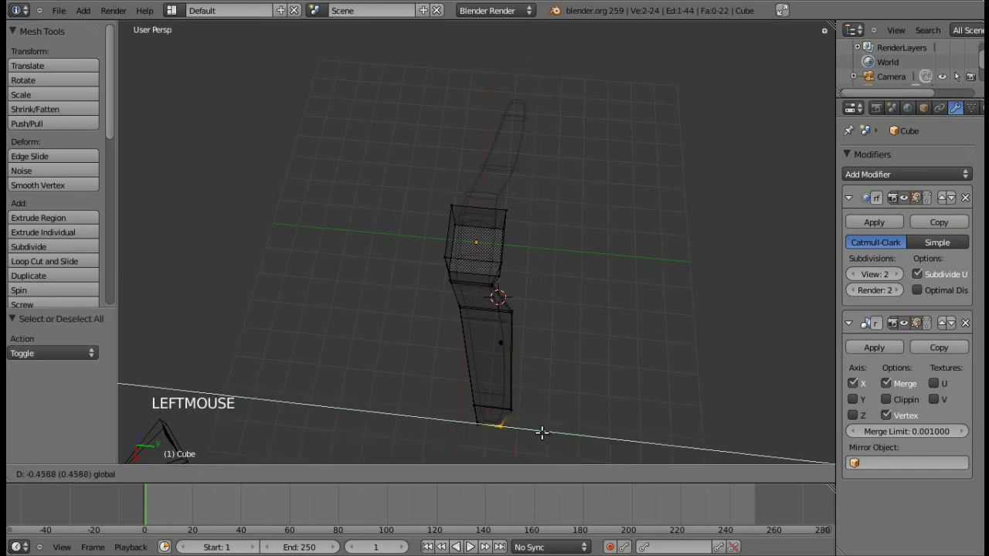
{"action": "key", "text": "a"}
{"action": "key", "text": "Tab"}
{"action": "key", "text": "z"}
{"action": "key", "text": "KP_4"}
{"action": "key", "text": "KP_4"}
{"action": "key", "text": "KP_4"}
{"action": "key", "text": "KP_2"}
{"action": "key", "text": "KP_2"}
Return to mesh edit mode in solid shading and view the wing from the side
{"action": "key", "text": "KP_8"}
{"action": "key", "text": "z"}
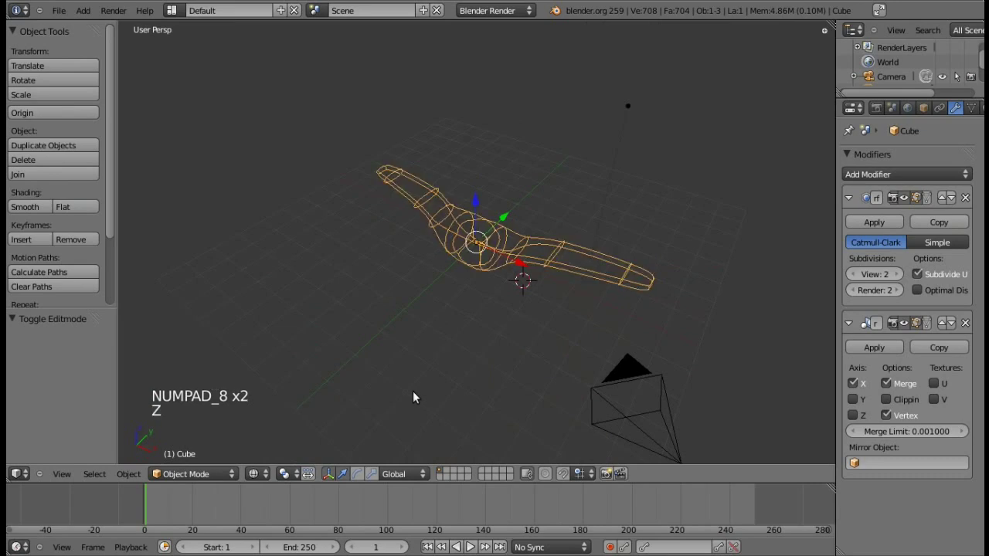
{"action": "key", "text": "a"}
{"action": "key", "text": "z"}
{"action": "key", "text": "Tab"}
{"action": "right_click", "coordinate": [488, 277]}
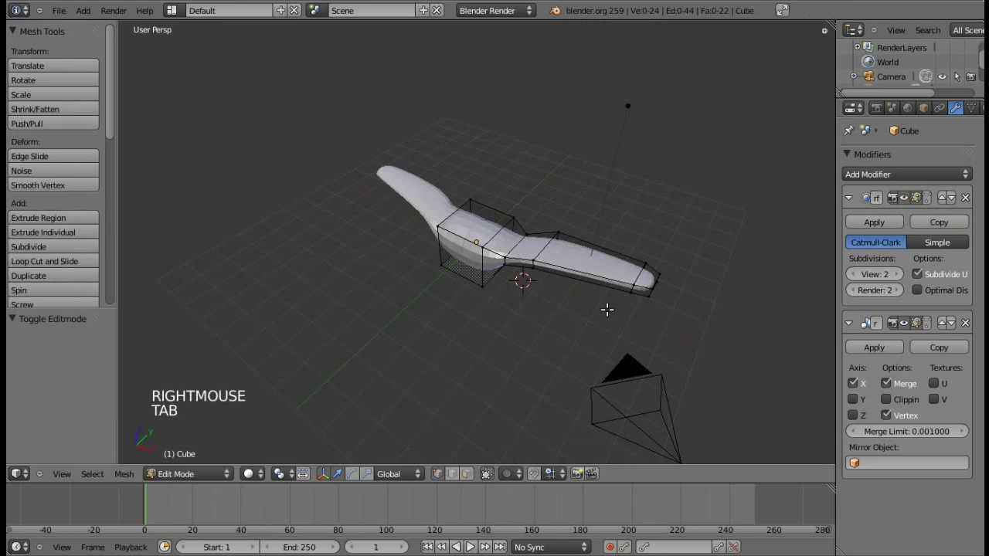
{"action": "key", "text": "KP_2"}
{"action": "key", "text": "KP_2"}
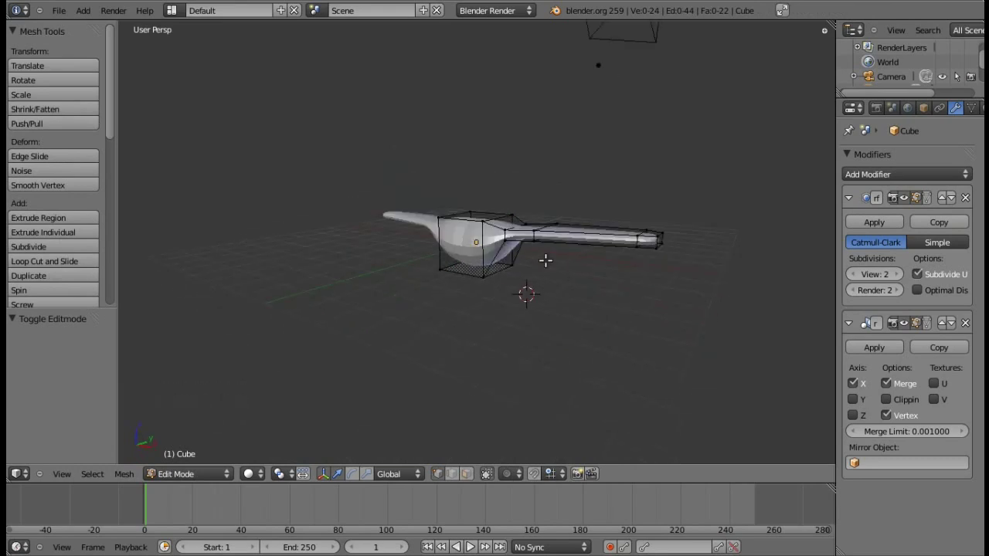
Switch to face select and pick the wing tip face for creasing its edges at 1.0
{"action": "left_click", "coordinate": [472, 478]}
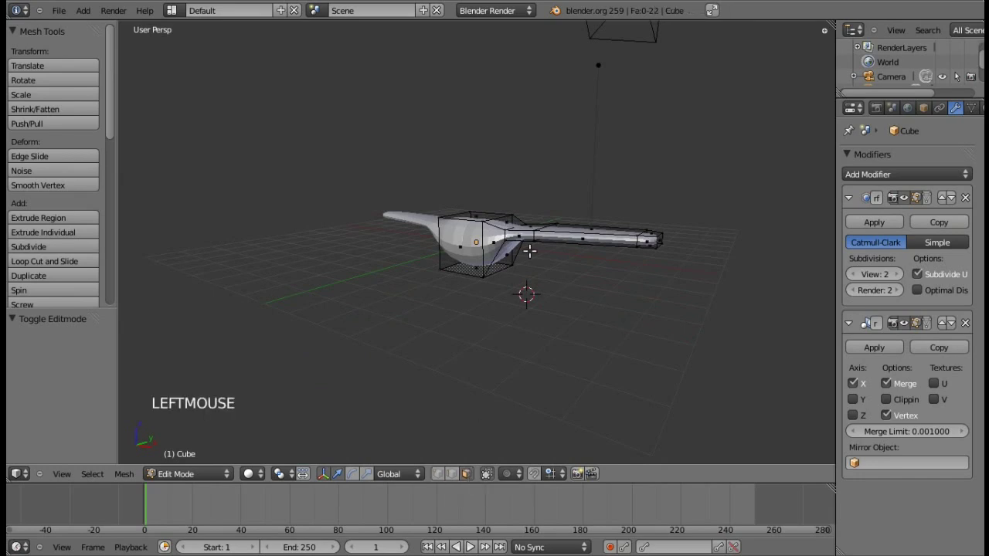
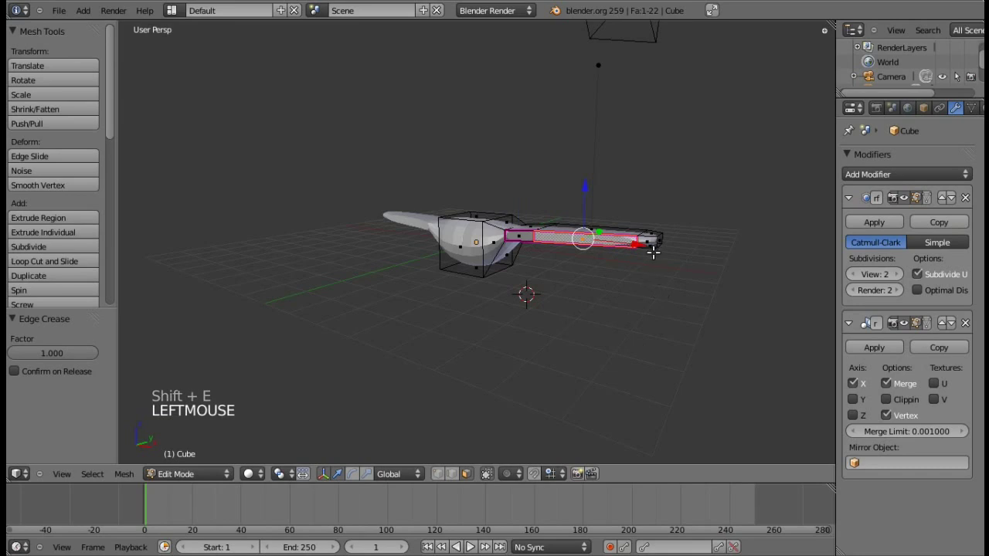
{"action": "right_click", "coordinate": [646, 239]}
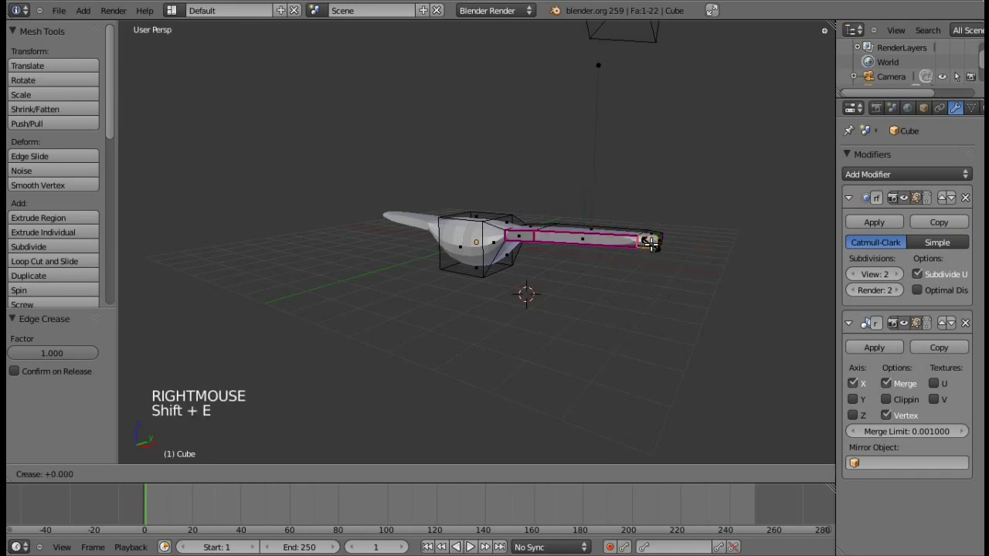
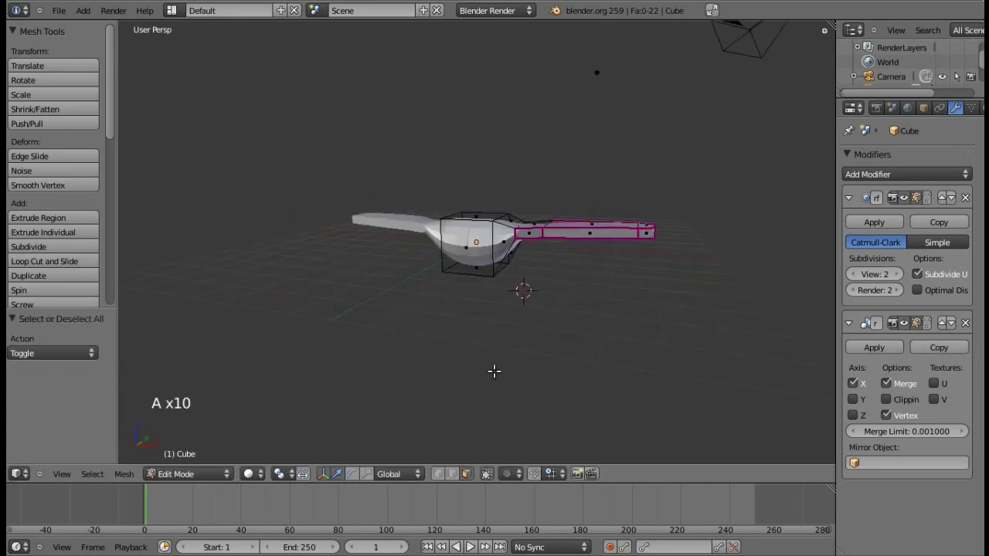
Check the creased, sharp-edged wings from above in object mode, then return to edit mode
{"action": "key", "text": "Tab"}
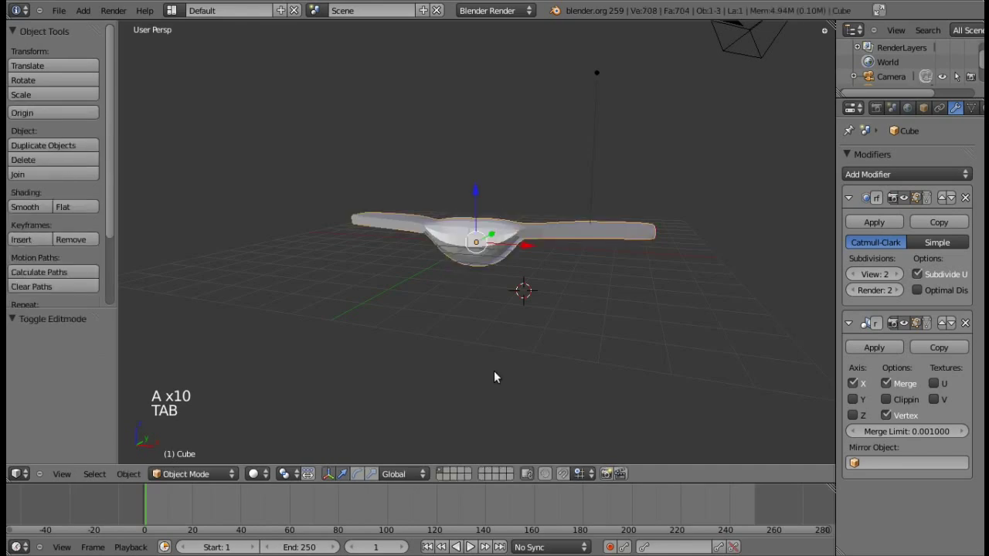
{"action": "key", "text": "KP_8"}
{"action": "key", "text": "KP_8"}
{"action": "key", "text": "KP_8"}
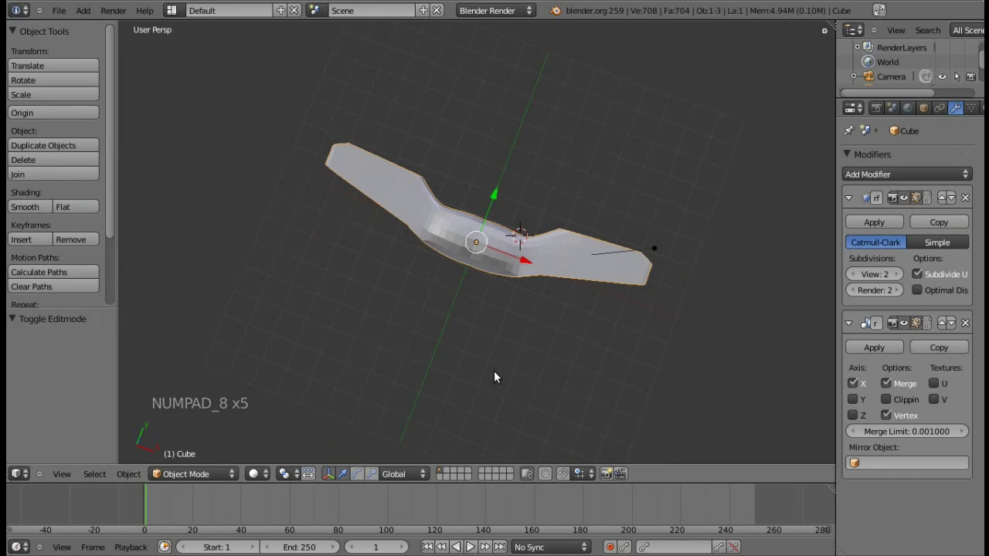
{"action": "key", "text": "a"}
{"action": "key", "text": "Tab"}
{"action": "key", "text": "KP_2"}
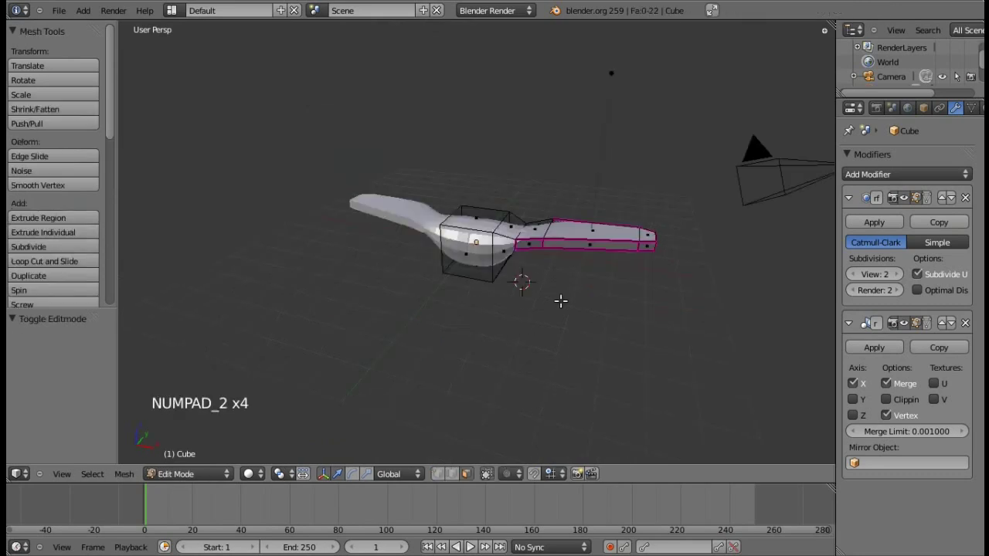
Orbit to the wing, switch to wireframe and start box-selecting the outer wing
{"action": "key", "text": "KP_1"}
{"action": "key", "text": "KP_4"}
{"action": "key", "text": "KP_6"}
{"action": "key", "text": "KP_8"}
{"action": "key", "text": "z"}
{"action": "key", "text": "b"}
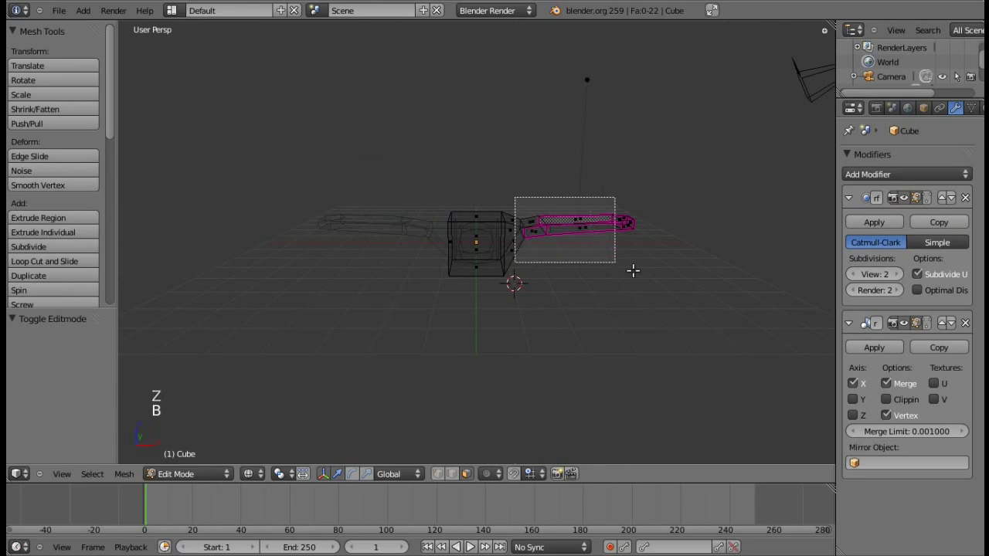
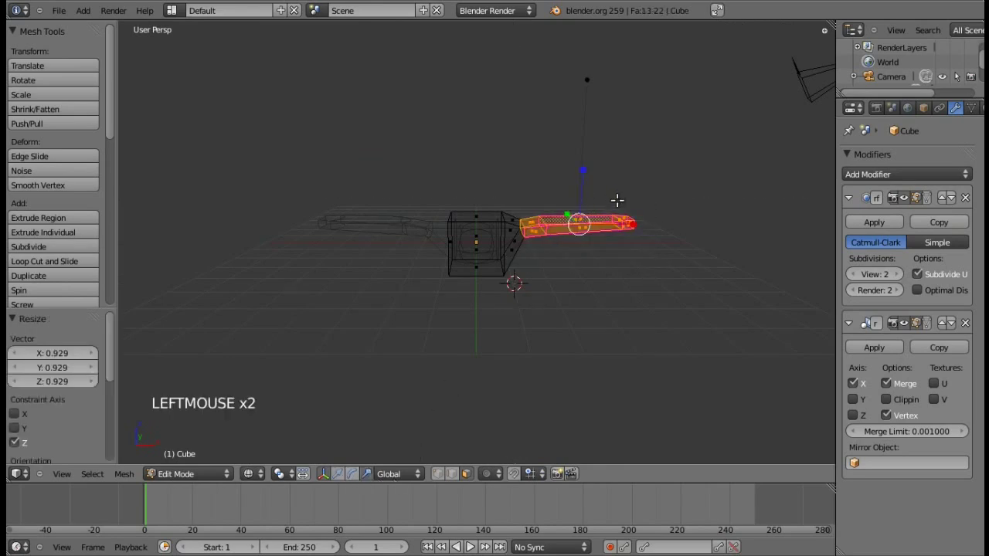
Scale the wing faces along Z to about 0.93 to make the wing thinner, then deselect
{"action": "key", "text": "a"}
{"action": "key", "text": "b"}
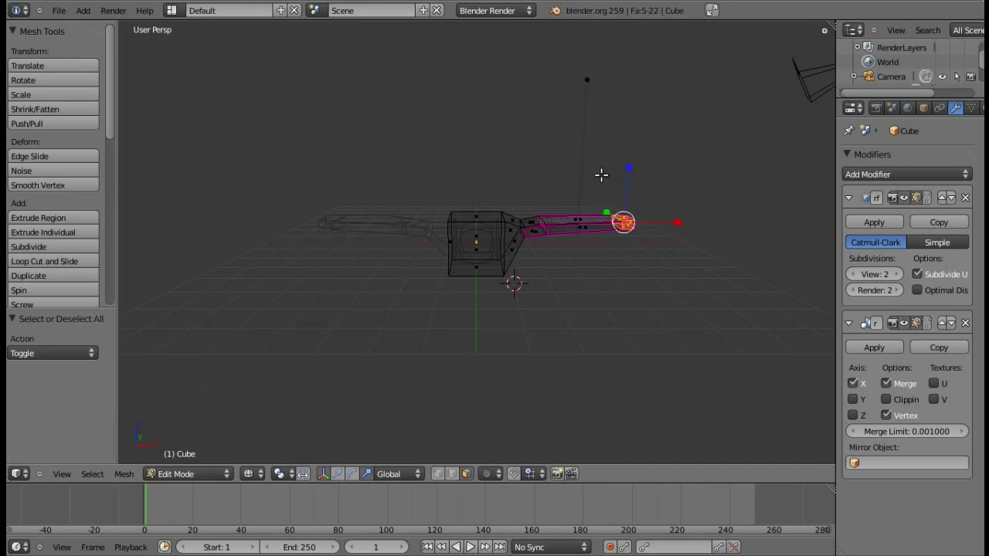
{"action": "key", "text": "b"}
{"action": "left_click", "coordinate": [635, 170]}
{"action": "key", "text": "a"}
{"action": "key", "text": "KP_6"}
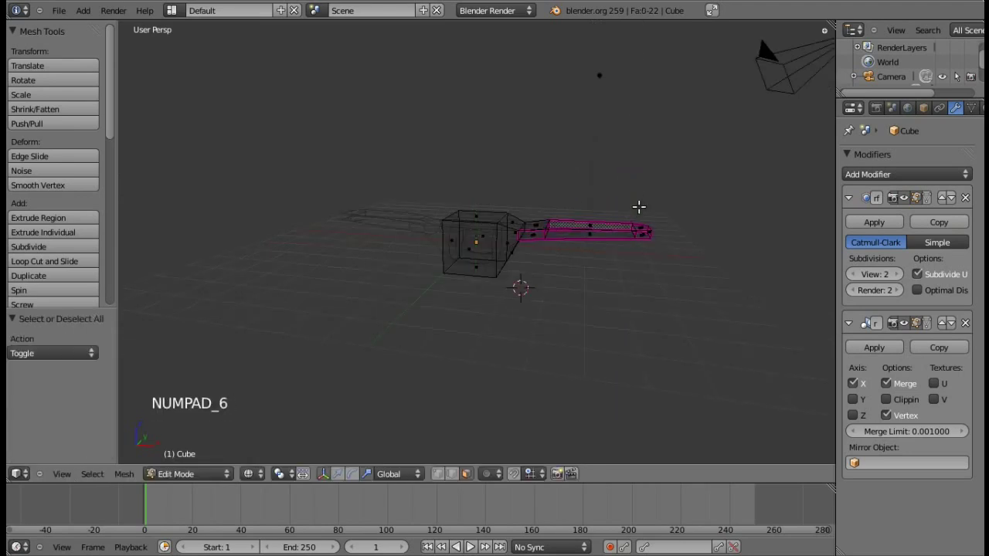
Box-select the wing tip and scale it down to about 0.86, then view the wing from above in solid shading
{"action": "key", "text": "b"}
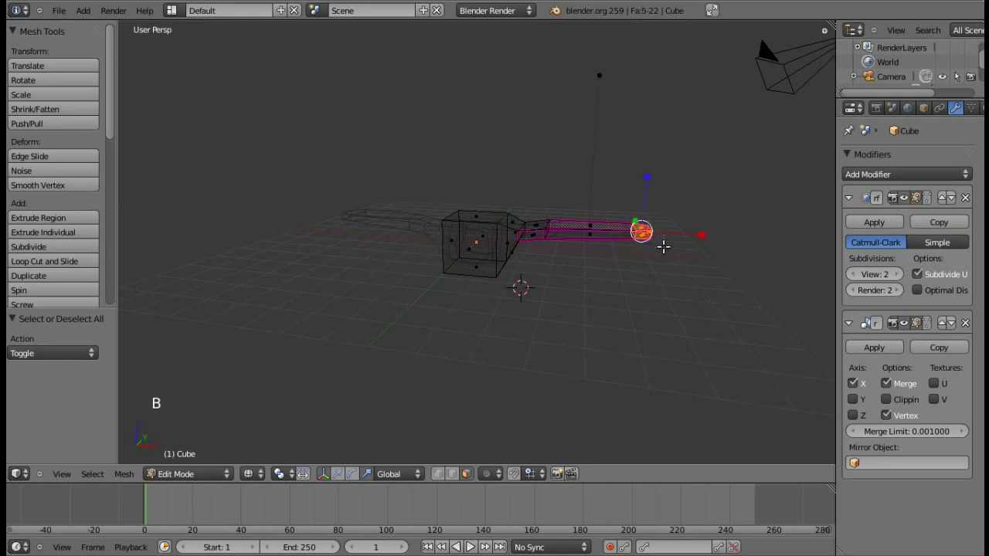
{"action": "left_click", "coordinate": [442, 473]}
{"action": "key", "text": "a"}
{"action": "key", "text": "b"}
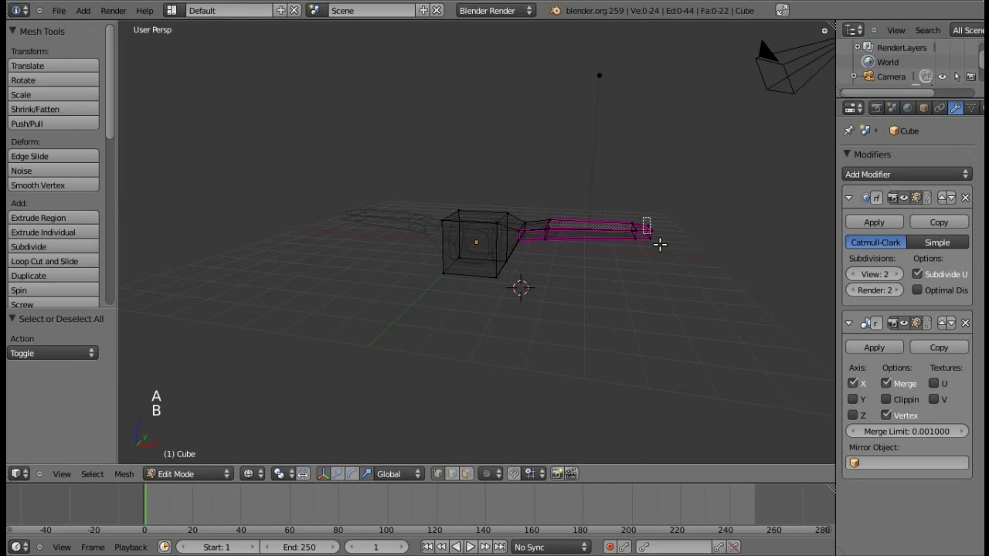
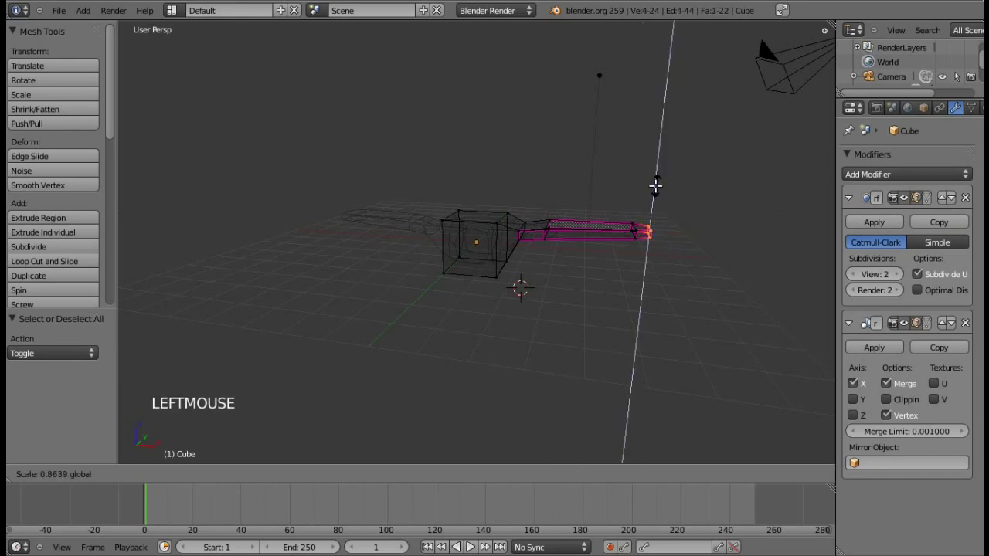
{"action": "key", "text": "a"}
{"action": "key", "text": "z"}
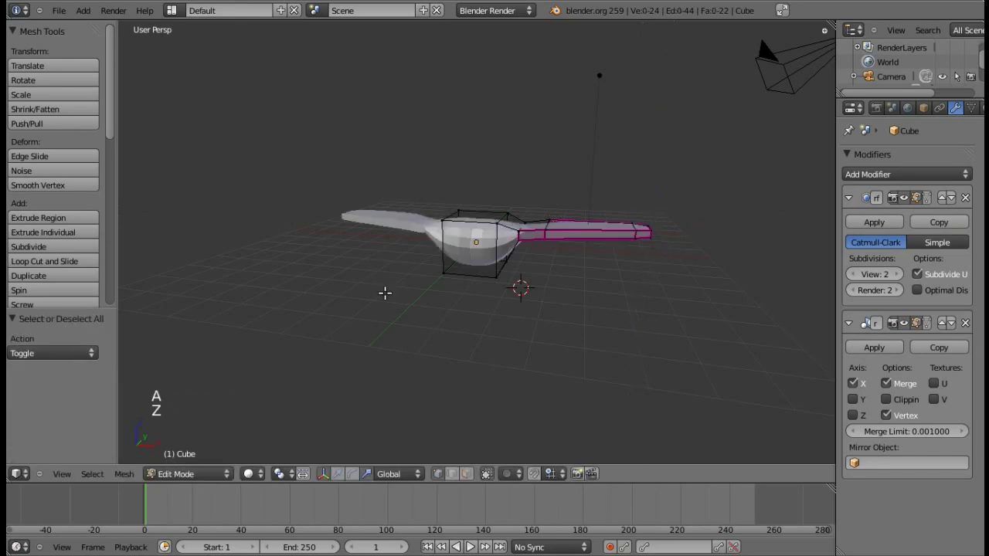
{"action": "key", "text": "KP_8"}
{"action": "key", "text": "KP_8"}
{"action": "key", "text": "KP_8"}
{"action": "key", "text": "KP_6"}
{"action": "key", "text": "KP_6"}
{"action": "key", "text": "KP_6"}
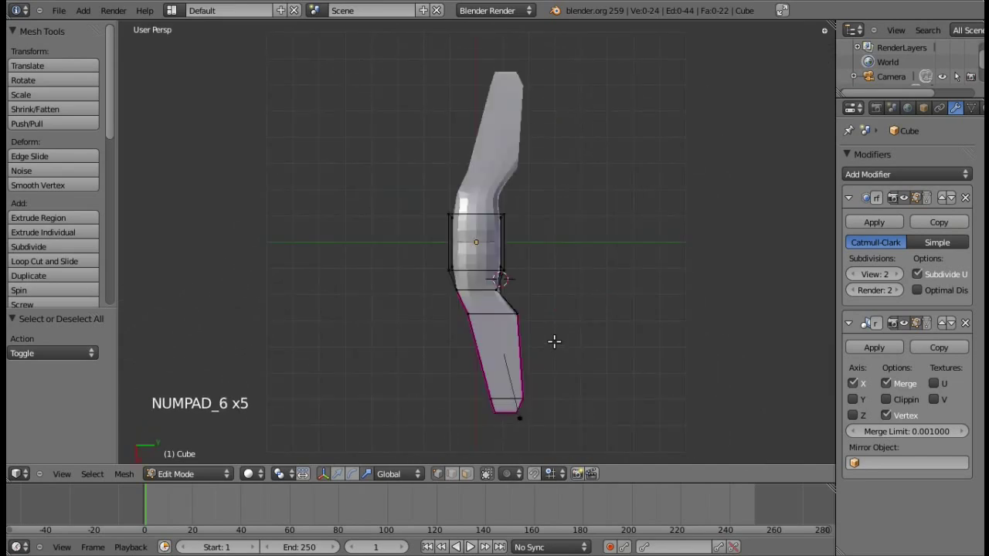
Pull the wing tip's outer corner back along Y by about 0.27 for a swept tip
{"action": "key", "text": "z"}
{"action": "key", "text": "b"}
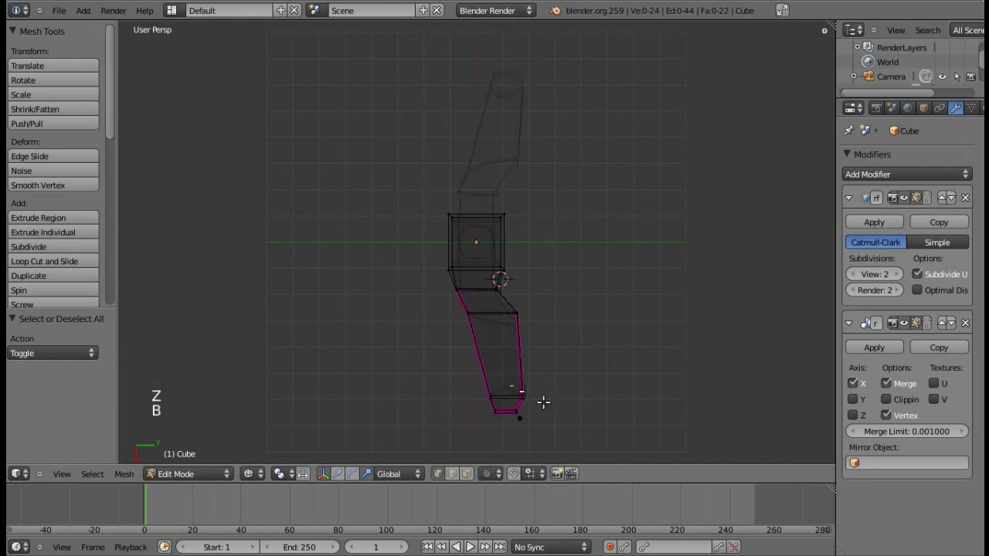
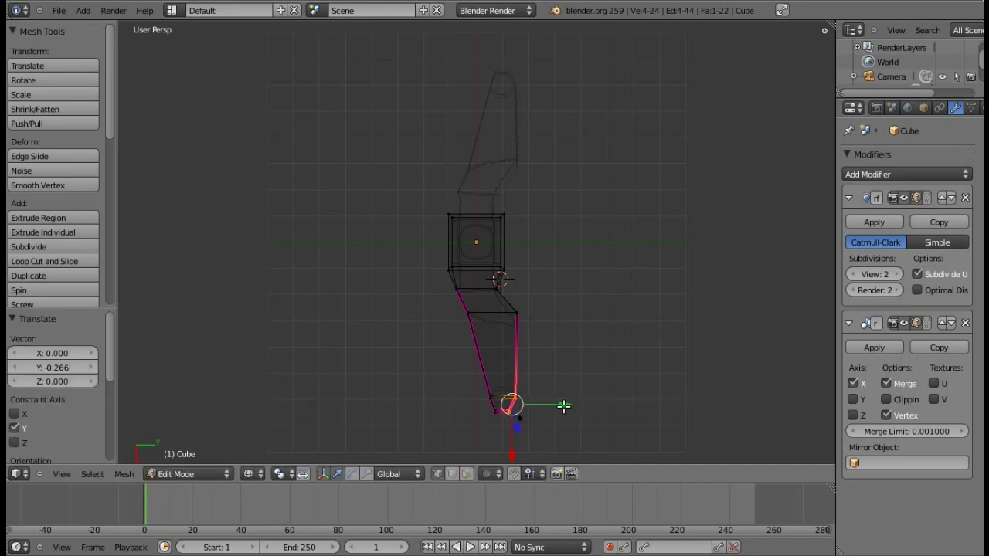
{"action": "key", "text": "a"}
{"action": "key", "text": "a"}
{"action": "key", "text": "z"}
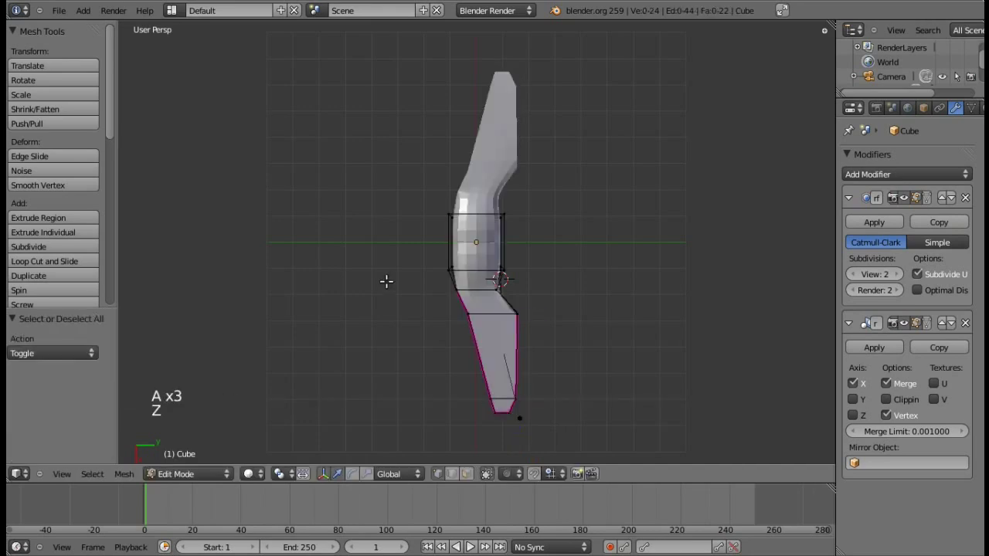
Orbit to inspect the swept wing, then return to wireframe and start box-selecting near the fuselage
{"action": "key", "text": "KP_2"}
{"action": "key", "text": "KP_2"}
{"action": "key", "text": "KP_4"}
{"action": "key", "text": "KP_4"}
{"action": "key", "text": "KP_4"}
{"action": "key", "text": "KP_8"}
{"action": "key", "text": "KP_6"}
{"action": "key", "text": "KP_6"}
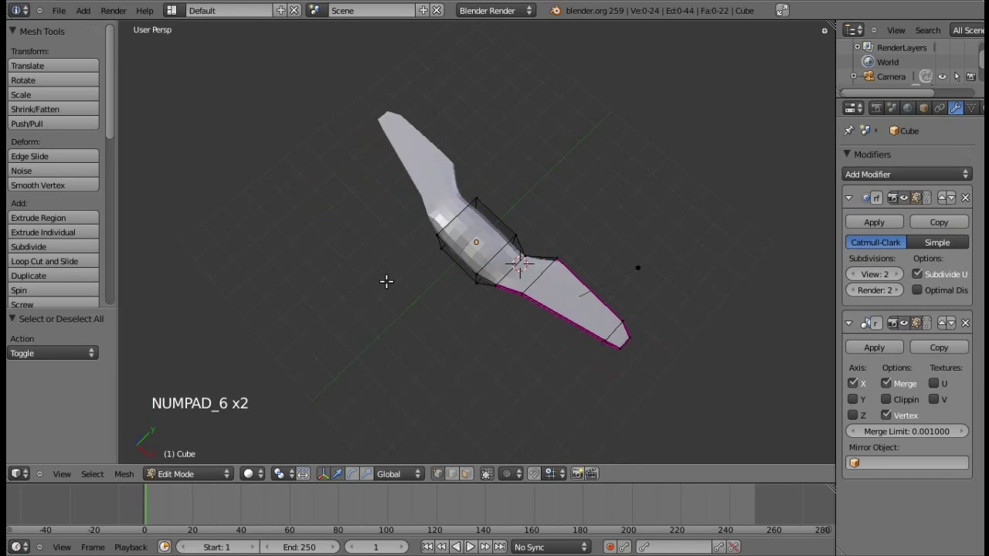
{"action": "key", "text": "z"}
{"action": "key", "text": "KP_6"}
{"action": "key", "text": "b"}
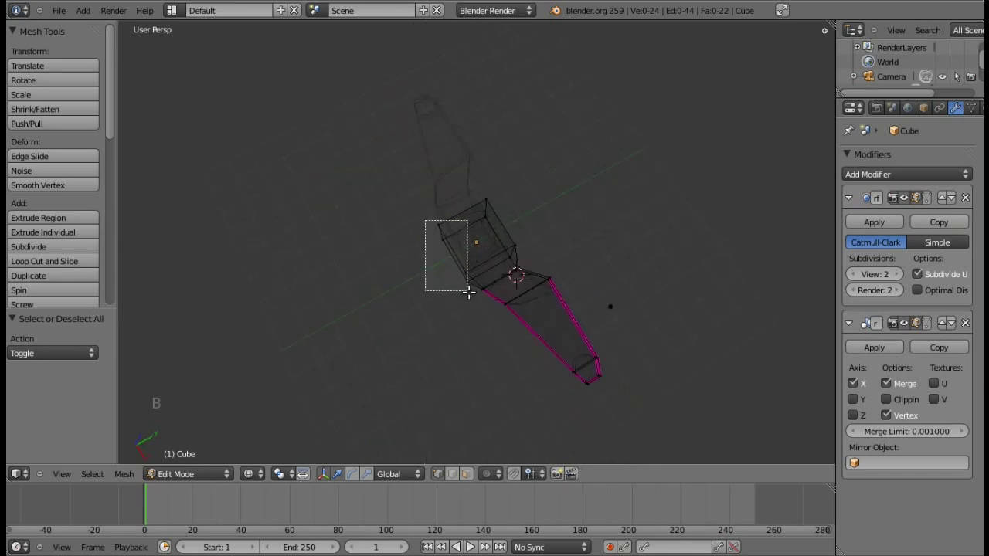
Extrude the fuselage's front face forward into a nose and taper its tip in wireframe
{"action": "key", "text": "z"}
{"action": "key", "text": "KP_2"}
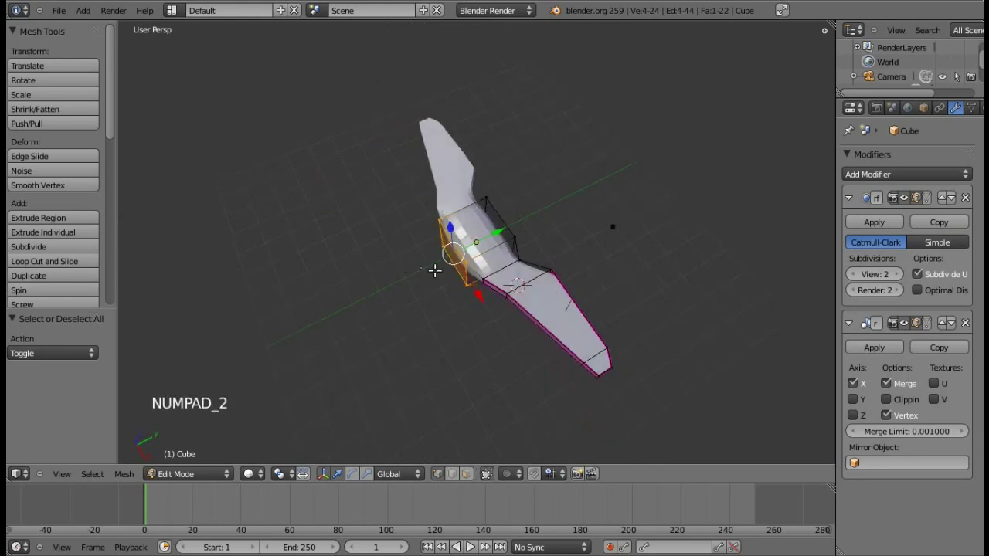
{"action": "key", "text": "e"}
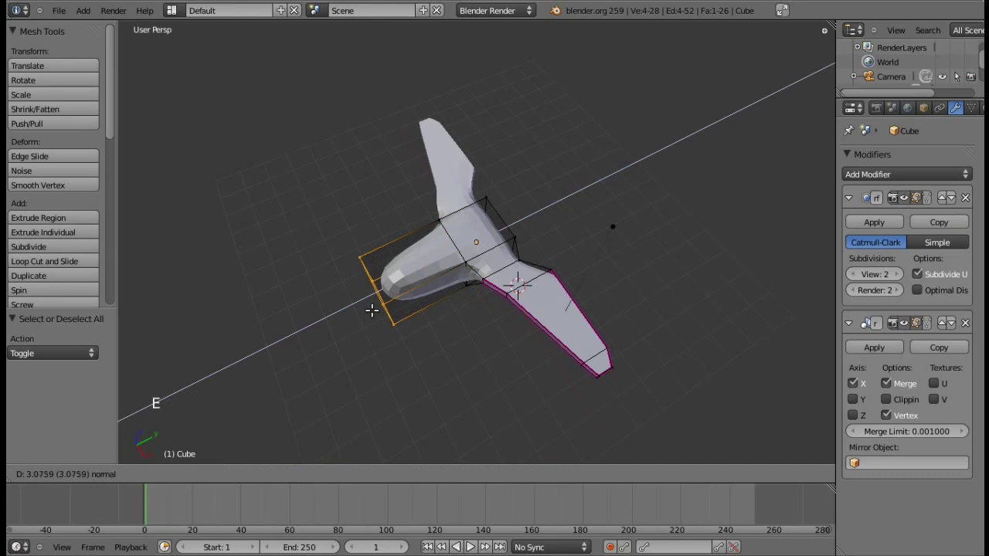
{"action": "key", "text": "e"}
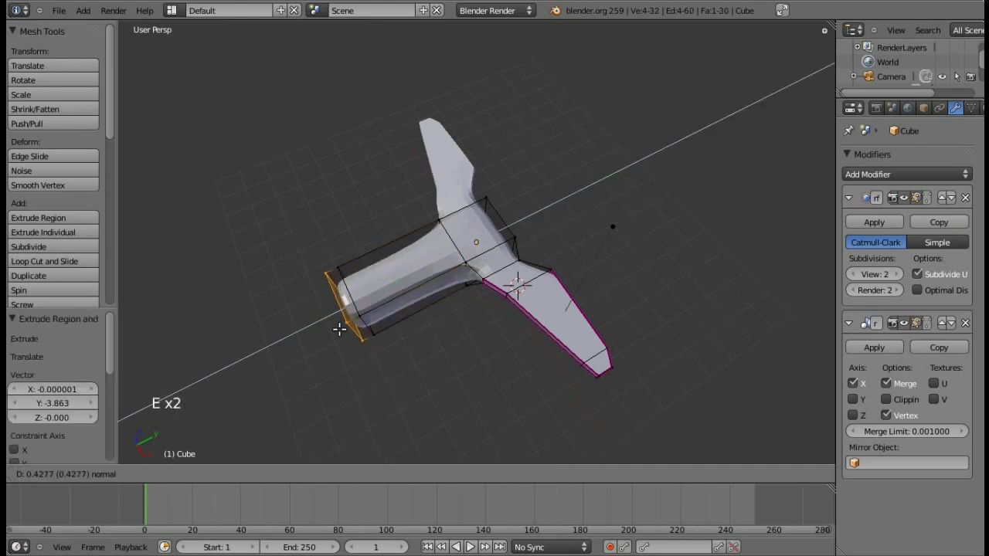
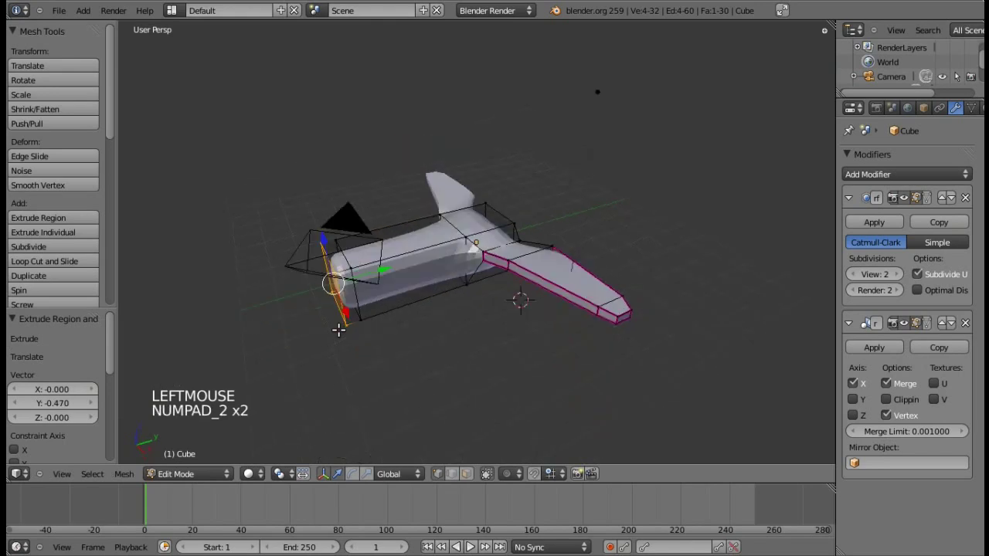
{"action": "key", "text": "z"}
{"action": "key", "text": "b"}
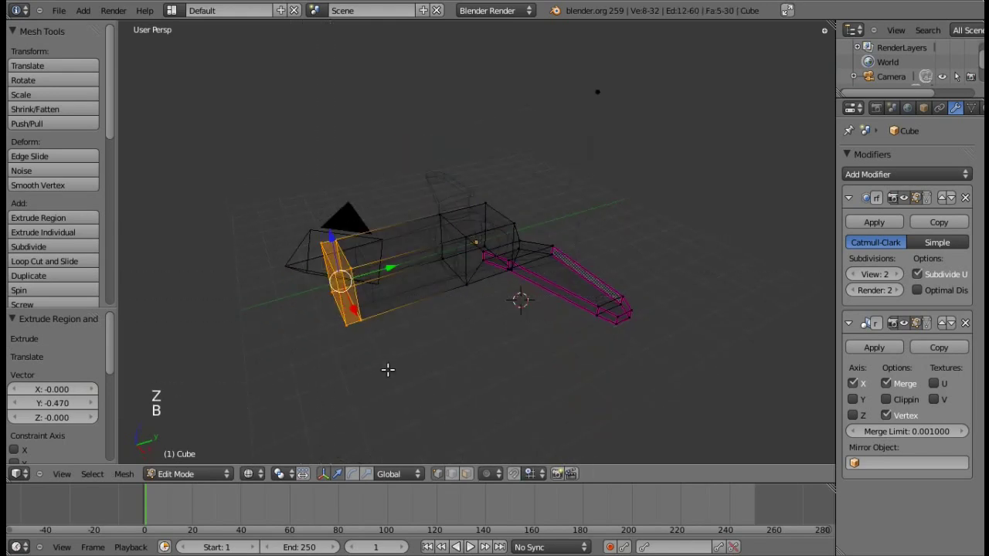
{"action": "key", "text": "s"}
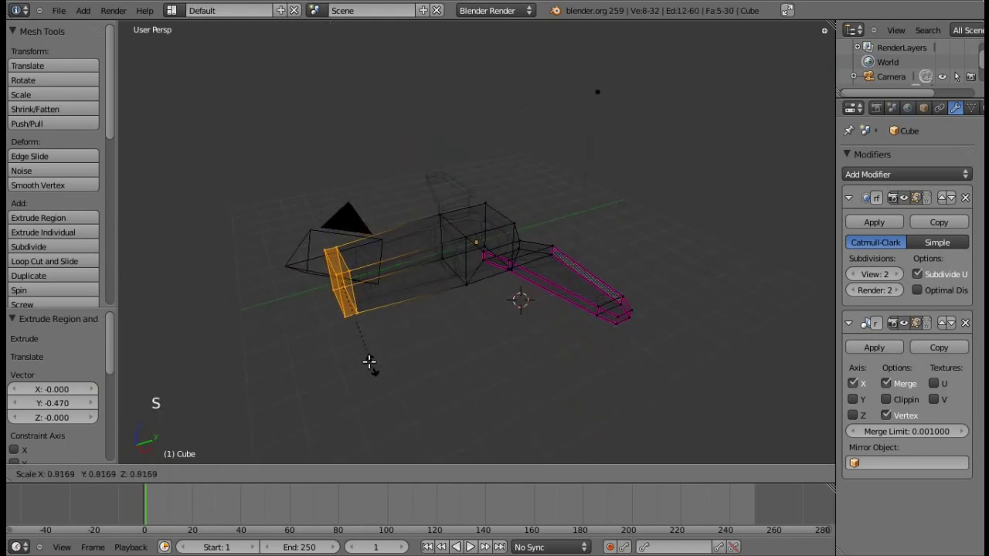
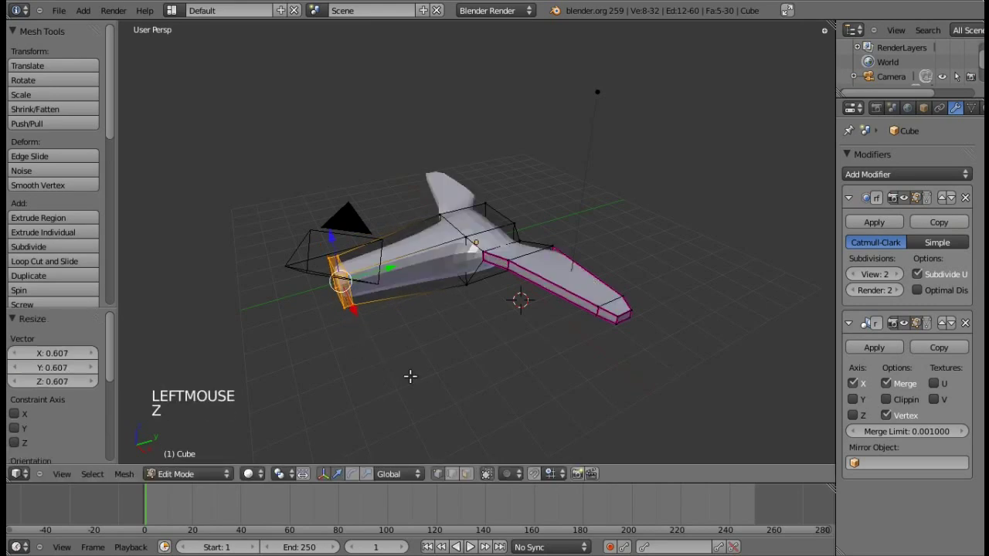
Shrink the nose tip face further so the nose ends in a narrow point
{"action": "key", "text": "KP_2"}
{"action": "key", "text": "KP_2"}
{"action": "key", "text": "KP_8"}
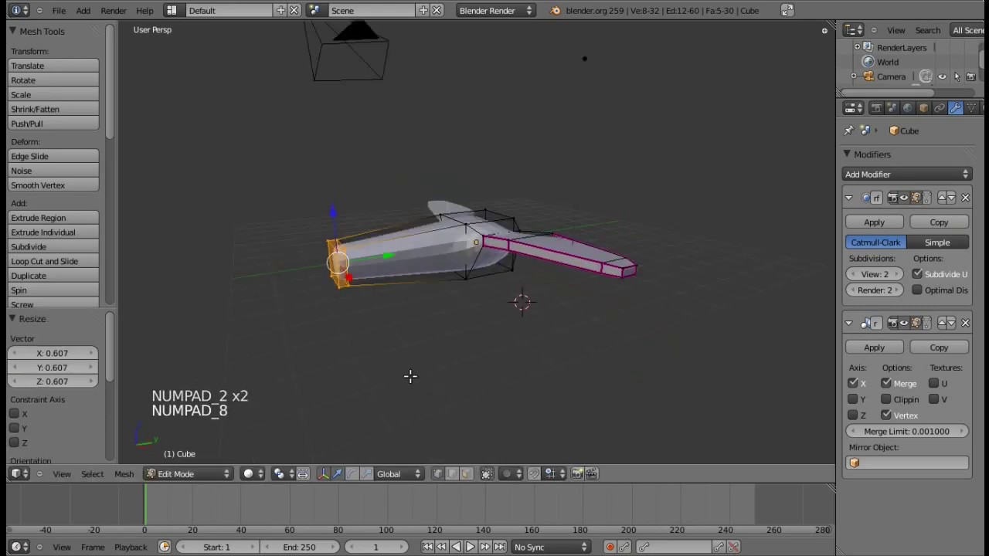
{"action": "key", "text": "KP_8"}
{"action": "key", "text": "s"}
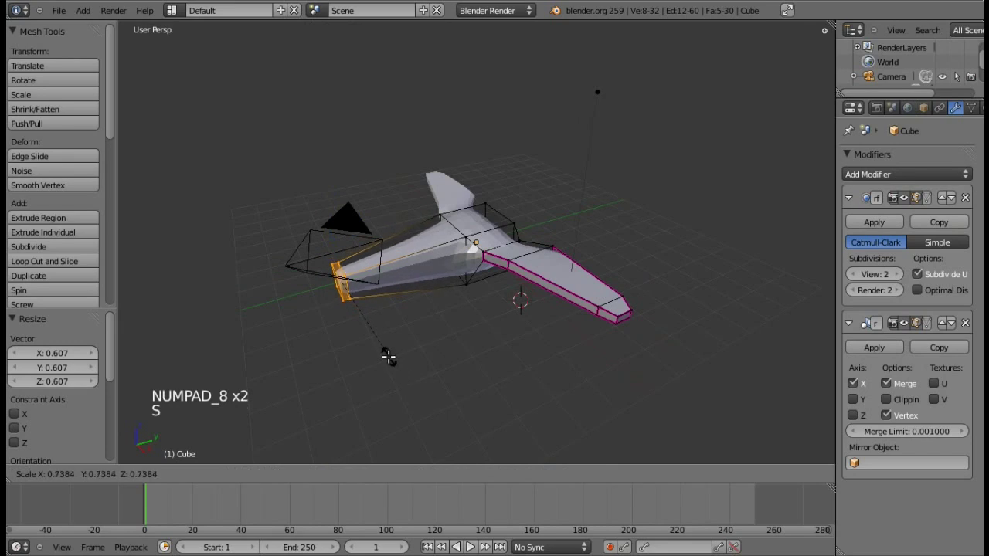
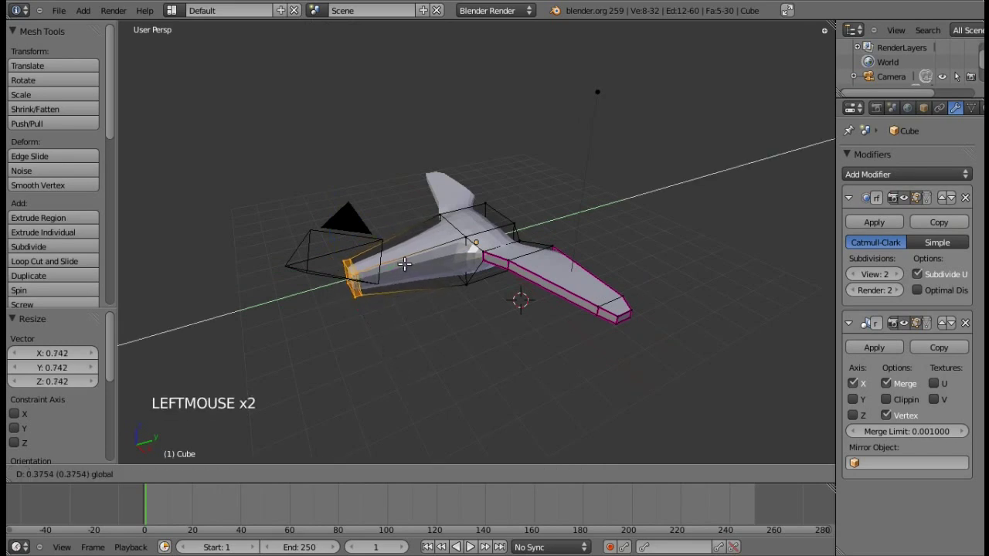
{"action": "key", "text": "a"}
{"action": "key", "text": "KP_6"}
{"action": "key", "text": "z"}
{"action": "key", "text": "b"}
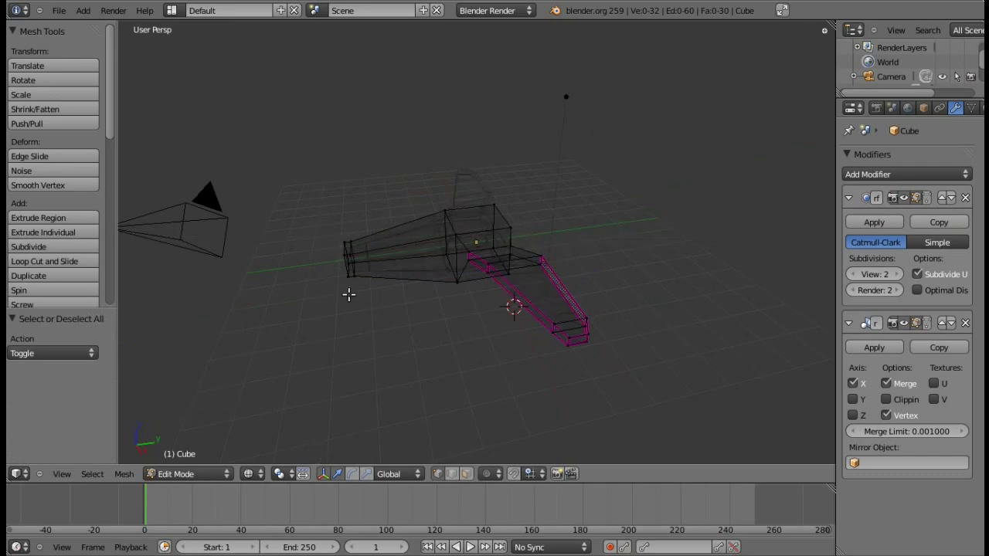
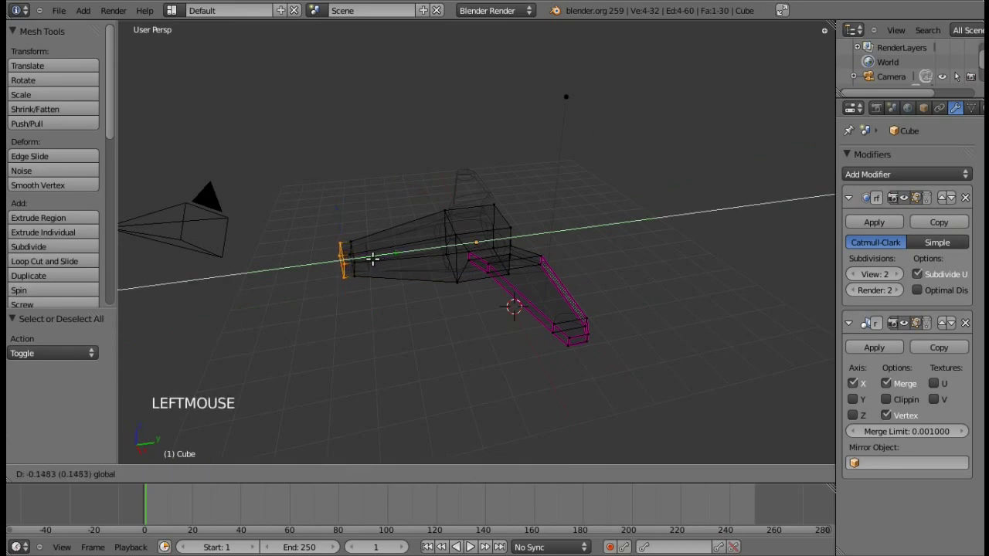
{"action": "key", "text": "s"}
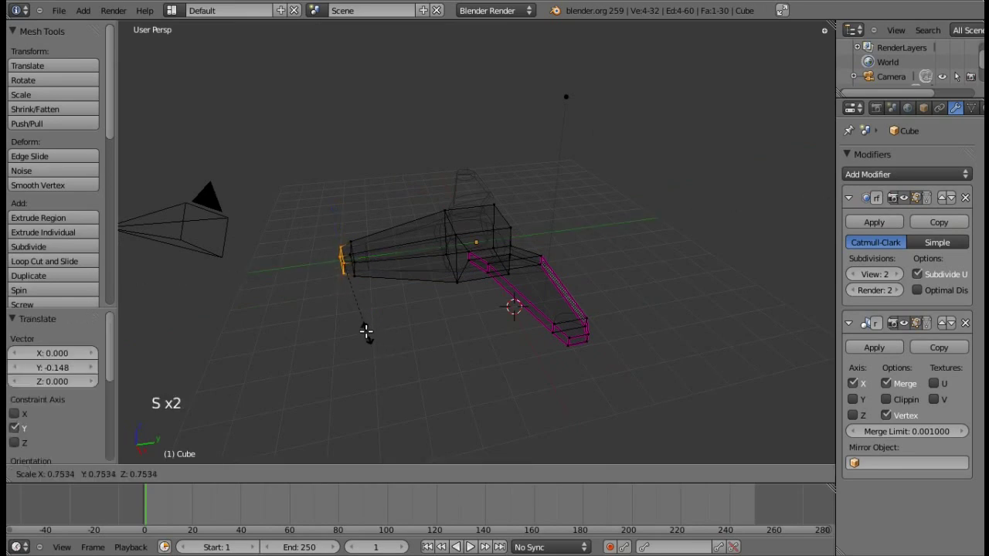
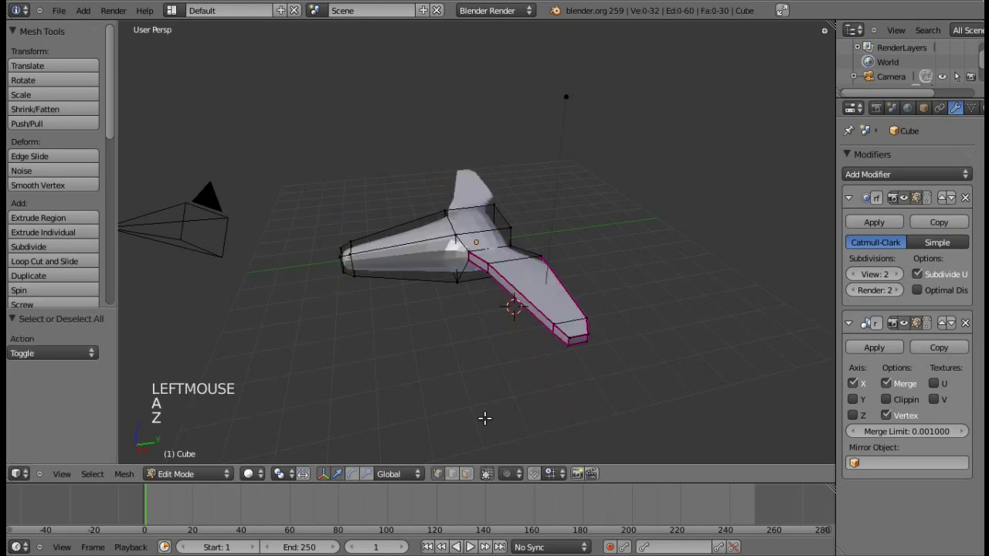
Look down on the jet in wireframe and box-select the rear face of the fuselage
{"action": "key", "text": "KP_4"}
{"action": "key", "text": "KP_4"}
{"action": "key", "text": "KP_8"}
{"action": "key", "text": "KP_8"}
{"action": "key", "text": "KP_6"}
{"action": "key", "text": "KP_6"}
{"action": "key", "text": "KP_6"}
{"action": "key", "text": "KP_6"}
{"action": "key", "text": "KP_6"}
{"action": "key", "text": "z"}
{"action": "key", "text": "b"}
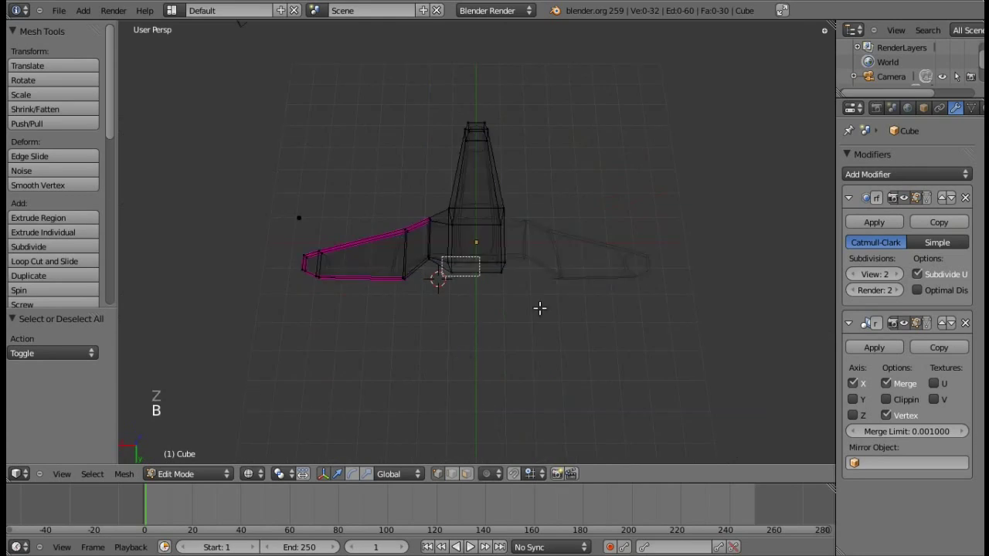
{"action": "key", "text": "z"}
Extrude the rear face backward into a tail section
{"action": "key", "text": "KP_4"}
{"action": "key", "text": "KP_4"}
{"action": "key", "text": "KP_4"}
{"action": "key", "text": "KP_4"}
{"action": "key", "text": "KP_2"}
{"action": "key", "text": "e"}
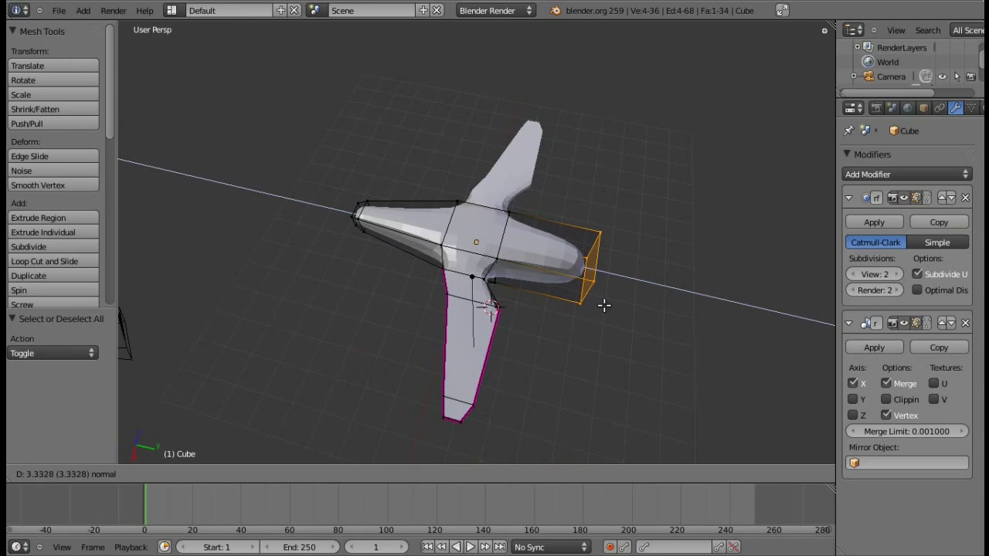
{"action": "left_click", "coordinate": [599, 301]}
Undo a misplaced second extrusion and orbit to view the jet head-on from the front
{"action": "key", "text": "e"}
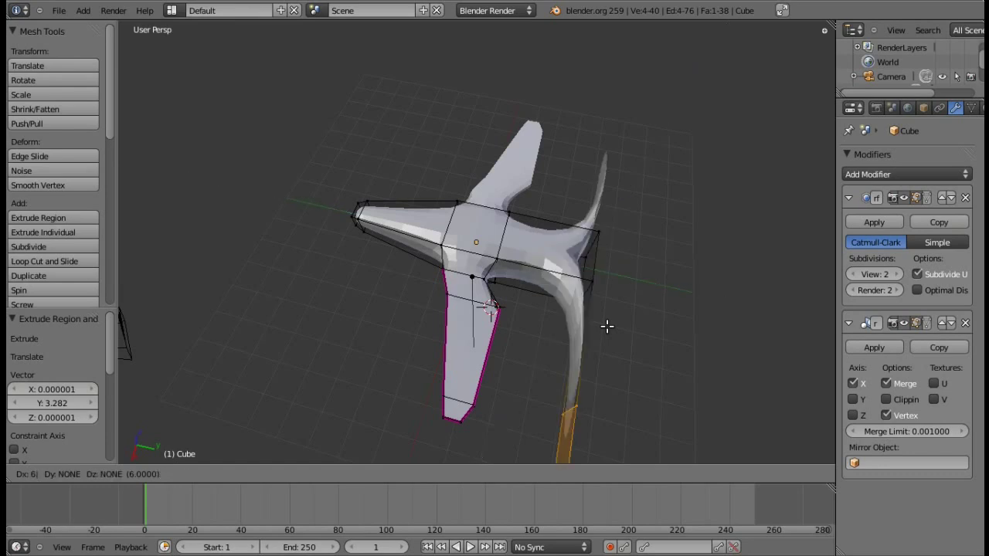
{"action": "key", "text": "Escape"}
{"action": "key", "text": "Escape"}
{"action": "key", "text": "ctrl+z"}
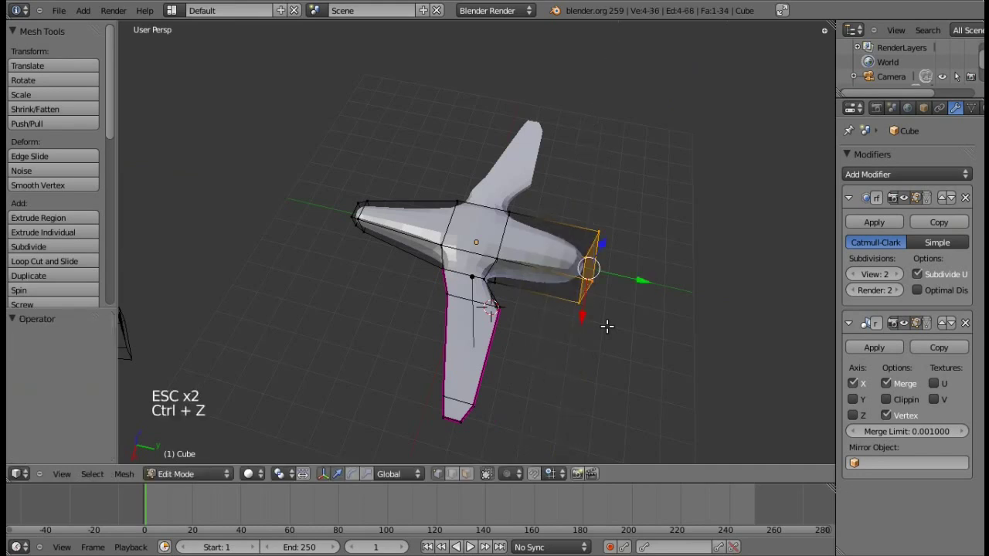
{"action": "key", "text": "a"}
{"action": "key", "text": "KP_6"}
{"action": "key", "text": "KP_2"}
{"action": "key", "text": "KP_2"}
{"action": "key", "text": "KP_6"}
{"action": "key", "text": "KP_6"}
Scale the rear end face narrower and raise it, then view the fuselage from the side
{"action": "key", "text": "b"}
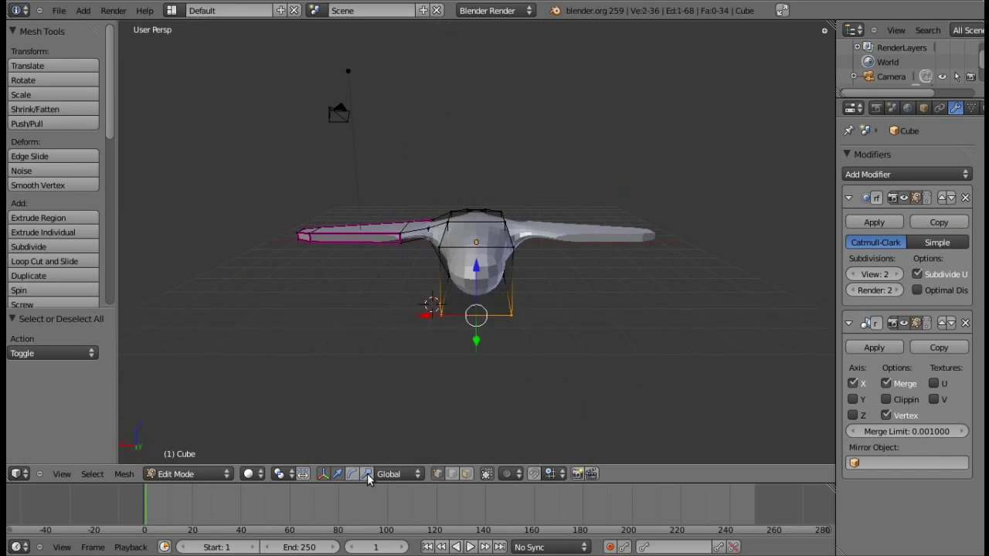
{"action": "left_click", "coordinate": [370, 472]}
{"action": "left_click", "coordinate": [420, 312]}
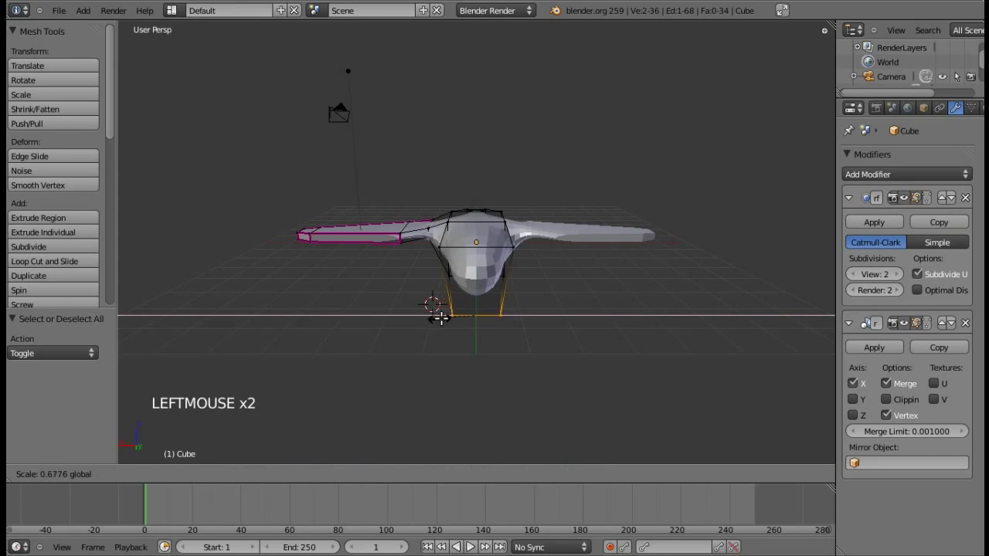
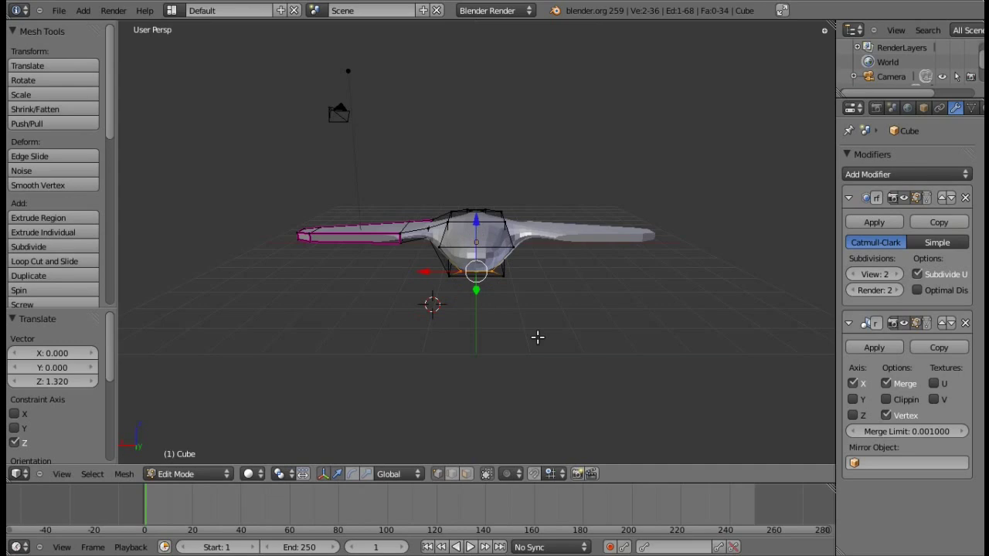
{"action": "key", "text": "a"}
{"action": "key", "text": "KP_4"}
{"action": "key", "text": "KP_4"}
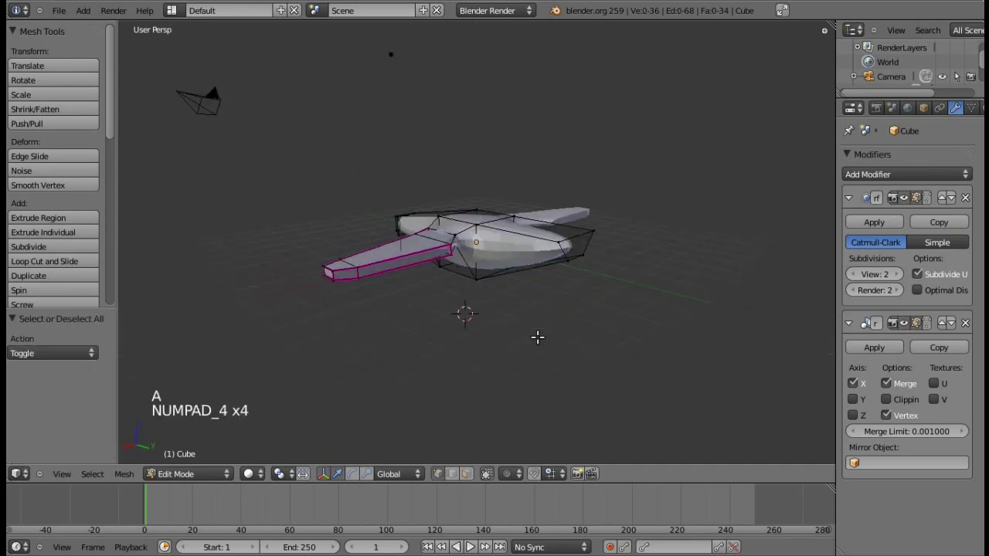
{"action": "key", "text": "KP_2"}
{"action": "key", "text": "KP_4"}
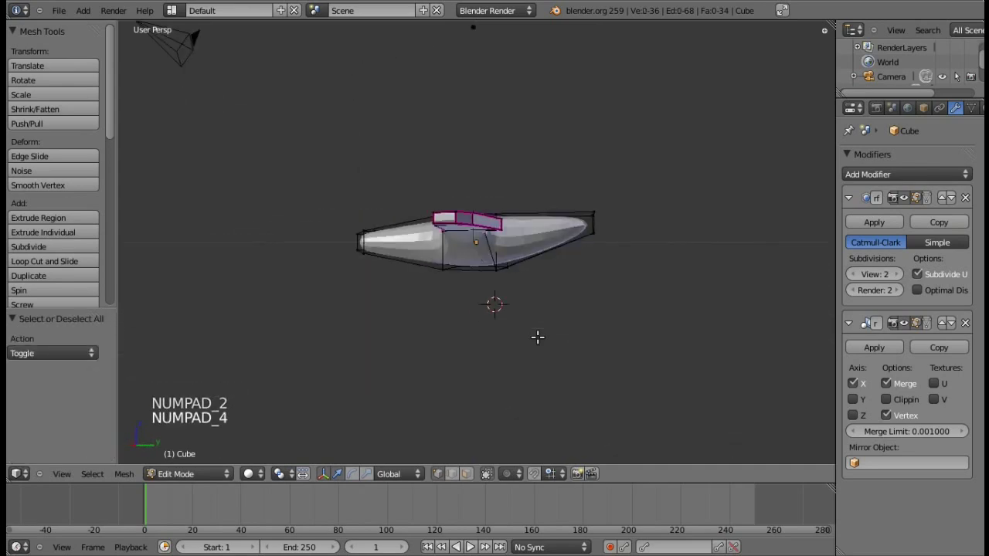
Box-select the rear side face in wireframe and scale it to size the tailplane root
{"action": "key", "text": "KP_4"}
{"action": "key", "text": "z"}
{"action": "key", "text": "b"}
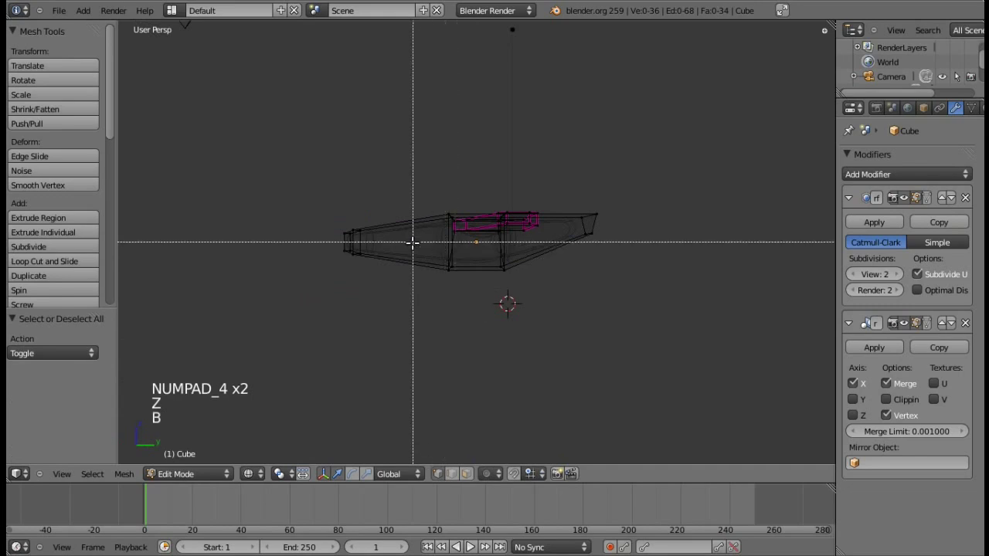
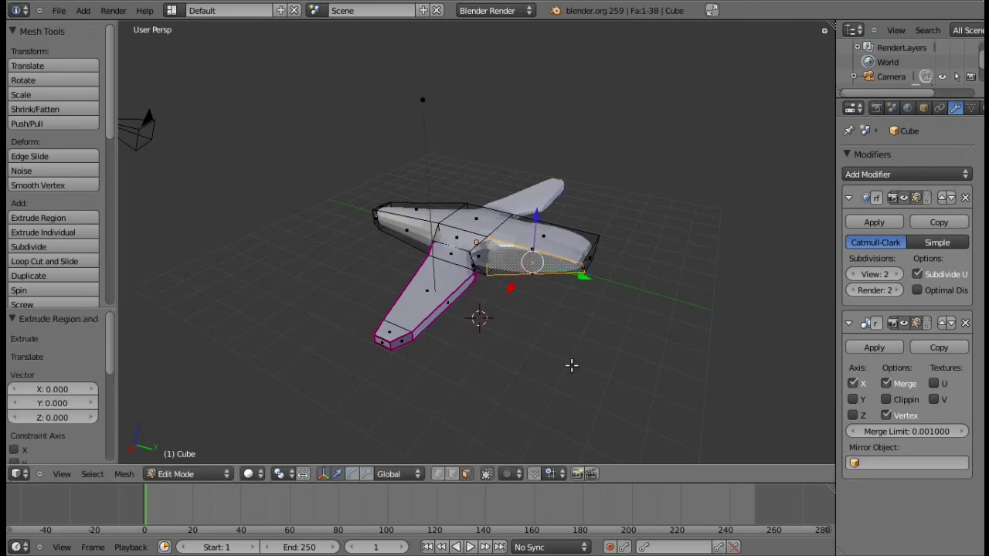
{"action": "key", "text": "s"}
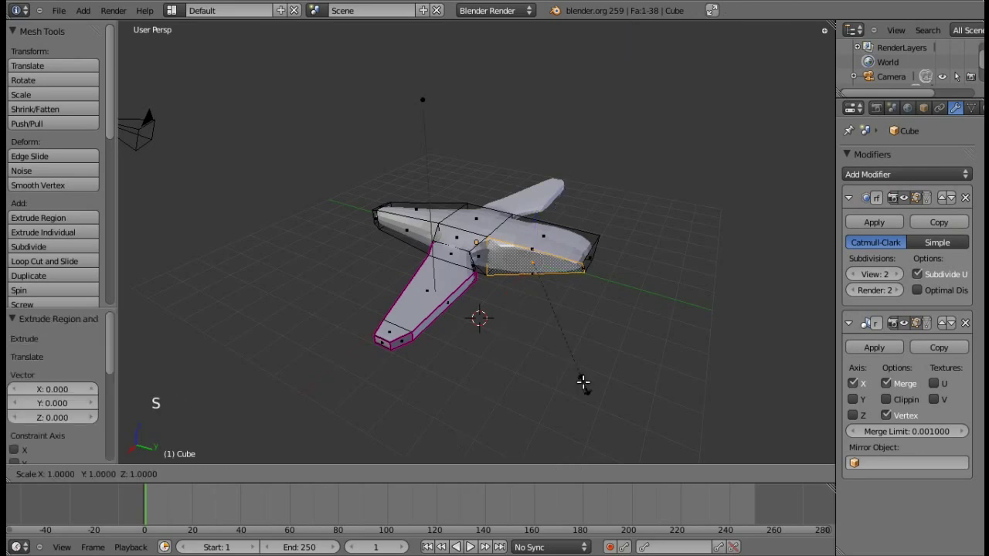
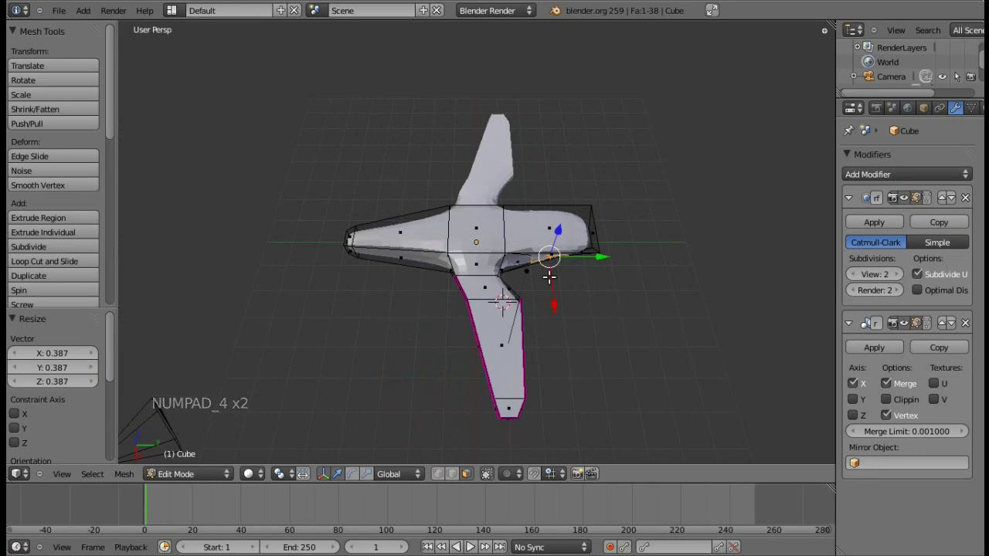
{"action": "key", "text": "KP_4"}
{"action": "key", "text": "KP_4"}
Extrude the side face outward into a small tailplane and crease its edges
{"action": "key", "text": "e"}
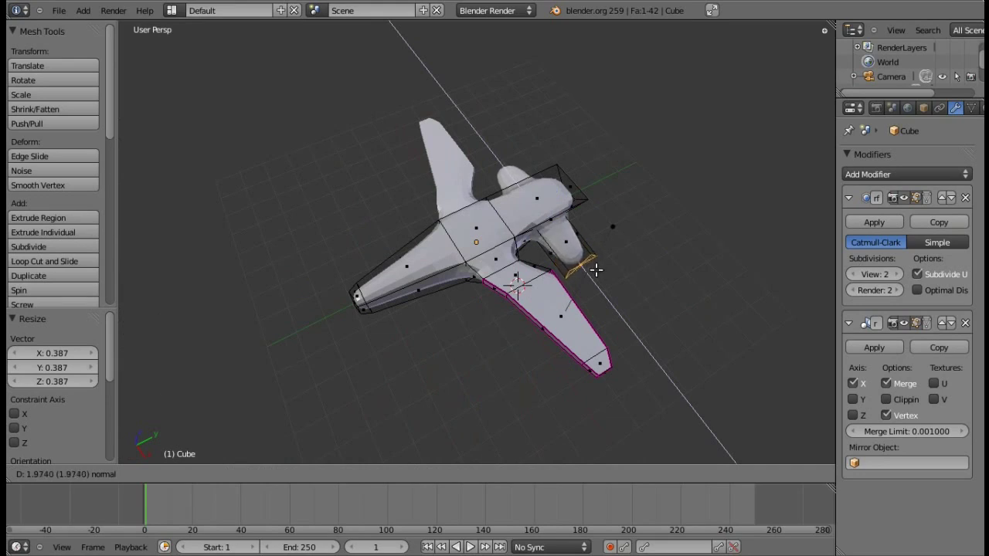
{"action": "left_click", "coordinate": [592, 265]}
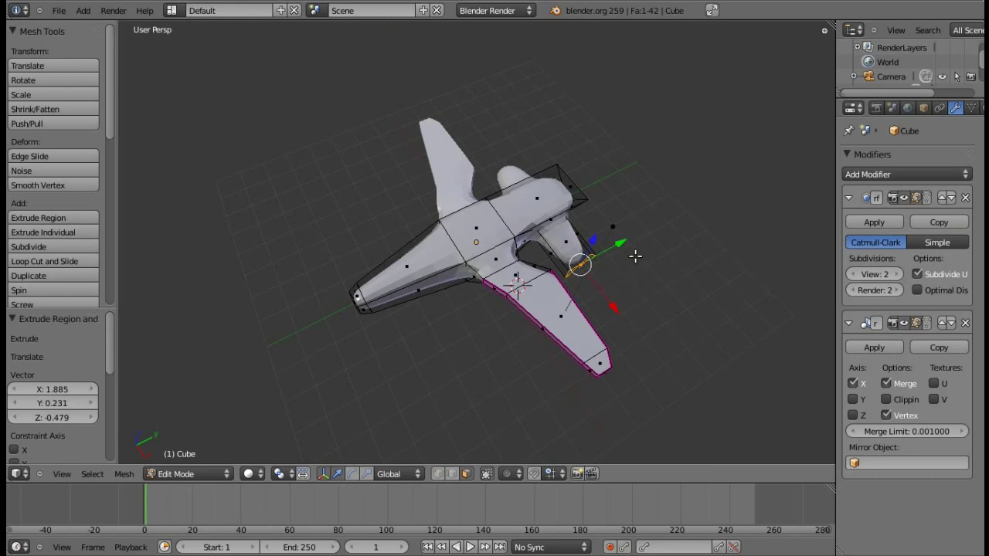
{"action": "left_click", "coordinate": [618, 241]}
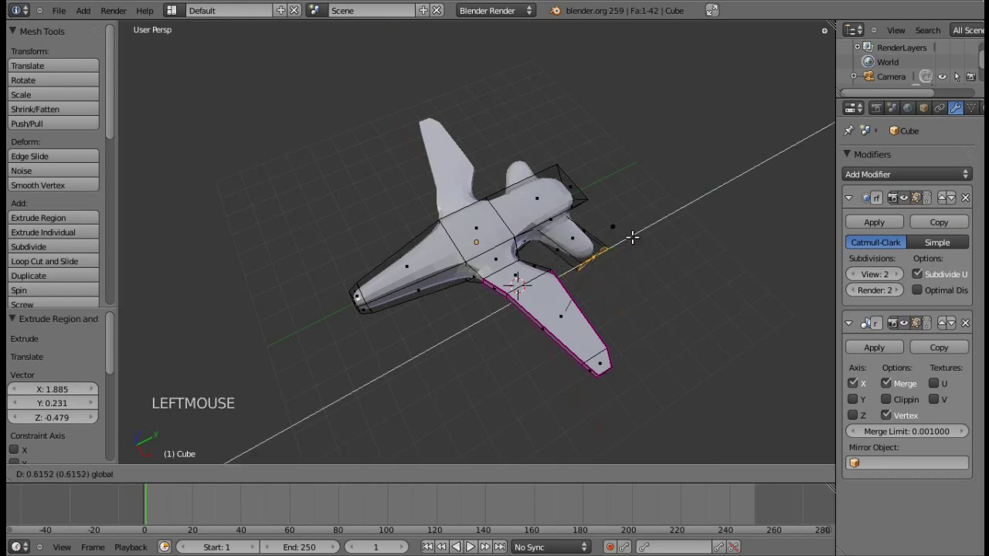
{"action": "key", "text": "a"}
{"action": "right_click", "coordinate": [557, 246]}
{"action": "key", "text": "shift+e"}
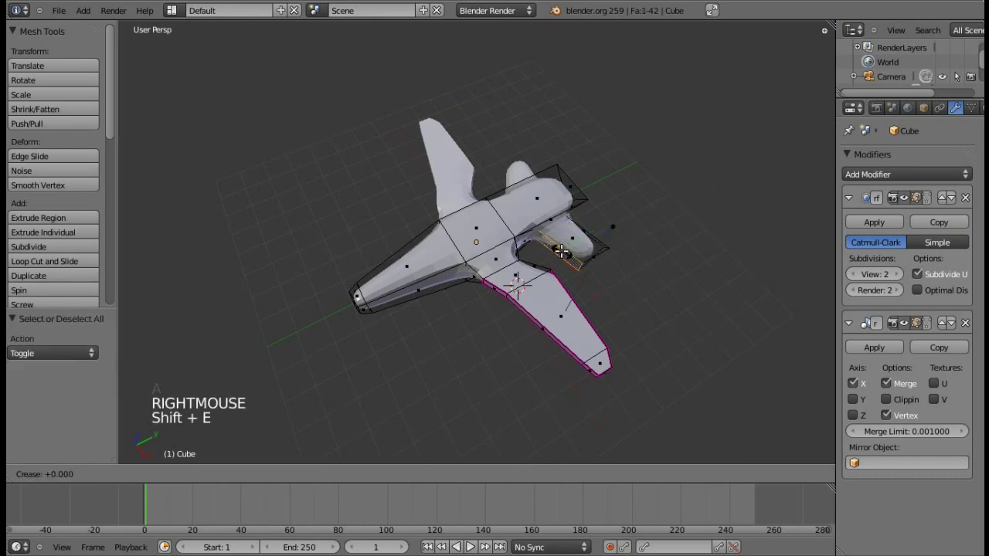
{"action": "left_click", "coordinate": [578, 285]}
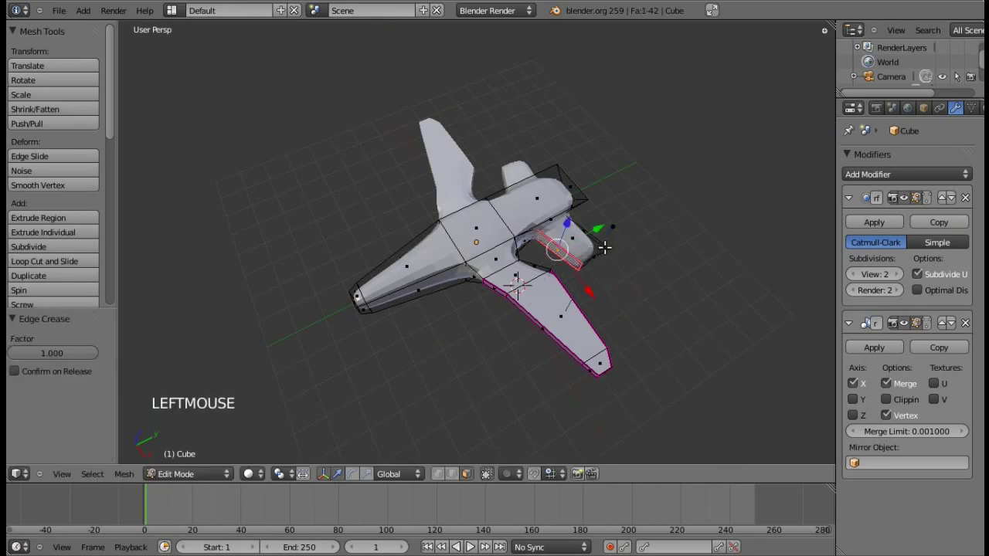
Orbit under the jet and crease the remaining tailplane edges for sharpness
{"action": "key", "text": "KP_6"}
{"action": "key", "text": "KP_6"}
{"action": "key", "text": "KP_6"}
{"action": "key", "text": "KP_6"}
{"action": "key", "text": "KP_6"}
{"action": "right_click", "coordinate": [455, 344]}
{"action": "key", "text": "shift+e"}
{"action": "left_click", "coordinate": [455, 344]}
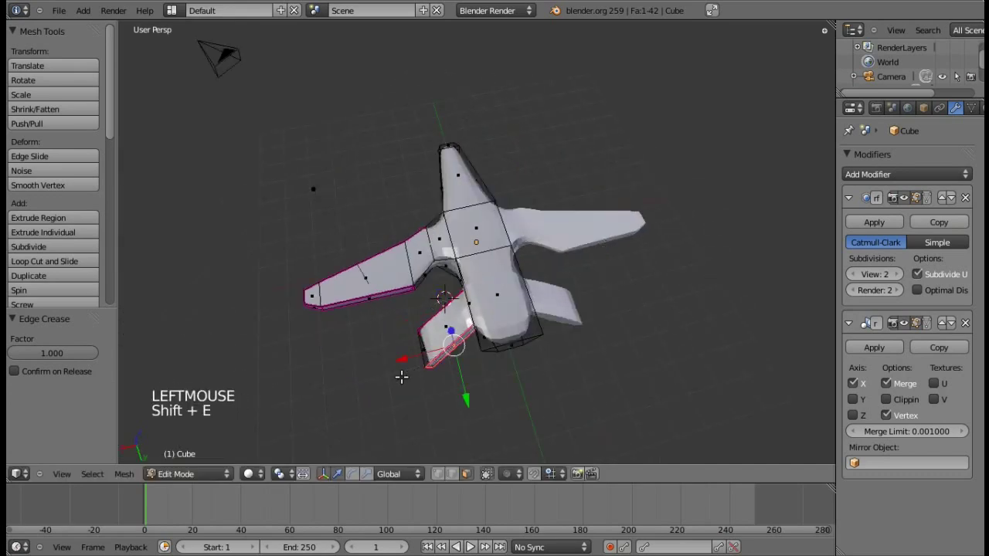
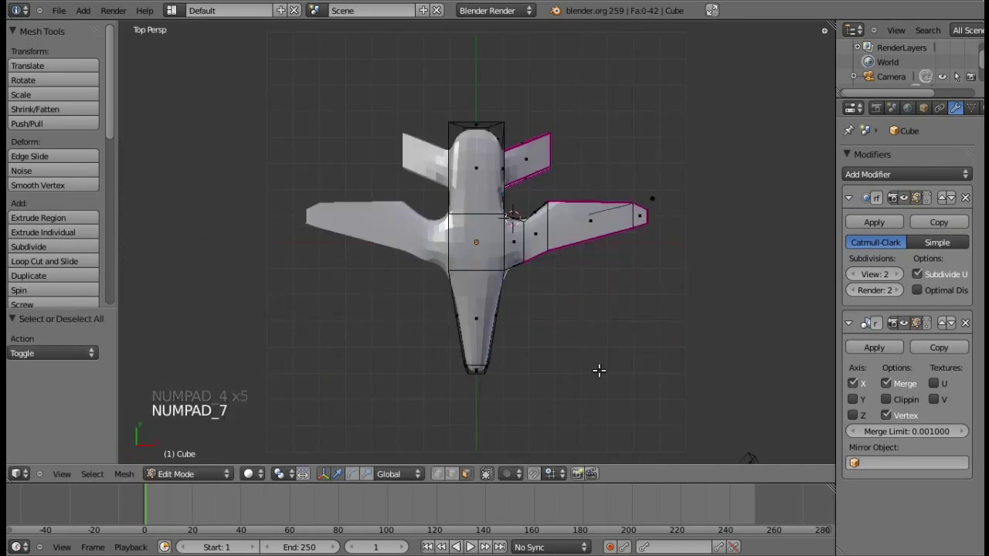
Orbit the view from above to look along the top of the front fuselage
{"action": "key", "text": "KP_2"}
{"action": "key", "text": "KP_2"}
{"action": "key", "text": "KP_2"}
{"action": "key", "text": "KP_2"}
{"action": "key", "text": "KP_6"}
{"action": "key", "text": "KP_6"}
{"action": "key", "text": "KP_6"}
{"action": "key", "text": "KP_6"}
{"action": "key", "text": "KP_8"}
{"action": "key", "text": "KP_8"}
{"action": "key", "text": "KP_8"}
{"action": "key", "text": "KP_6"}
{"action": "key", "text": "KP_6"}
{"action": "key", "text": "KP_6"}
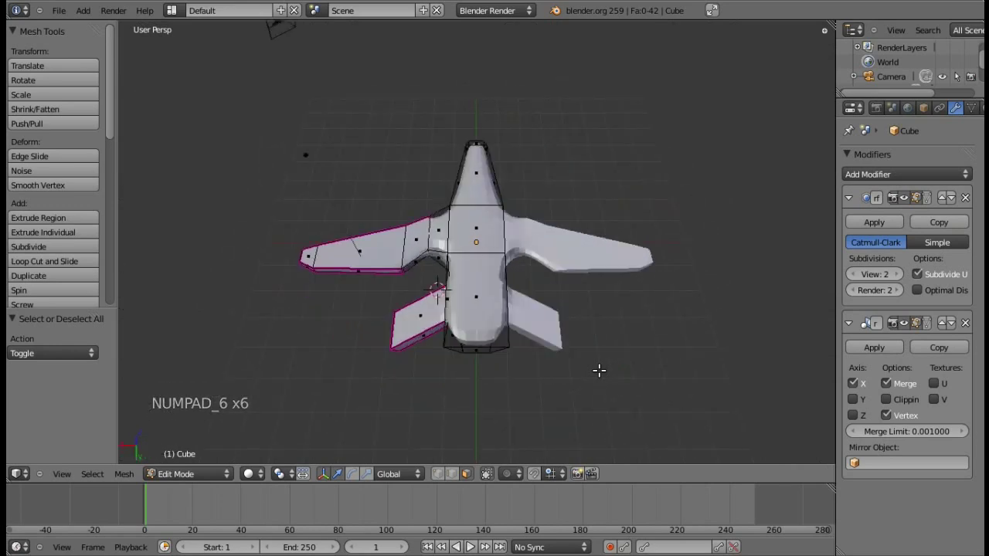
{"action": "key", "text": "KP_4"}
{"action": "key", "text": "KP_4"}
{"action": "key", "text": "KP_4"}
{"action": "key", "text": "KP_4"}
{"action": "key", "text": "KP_4"}
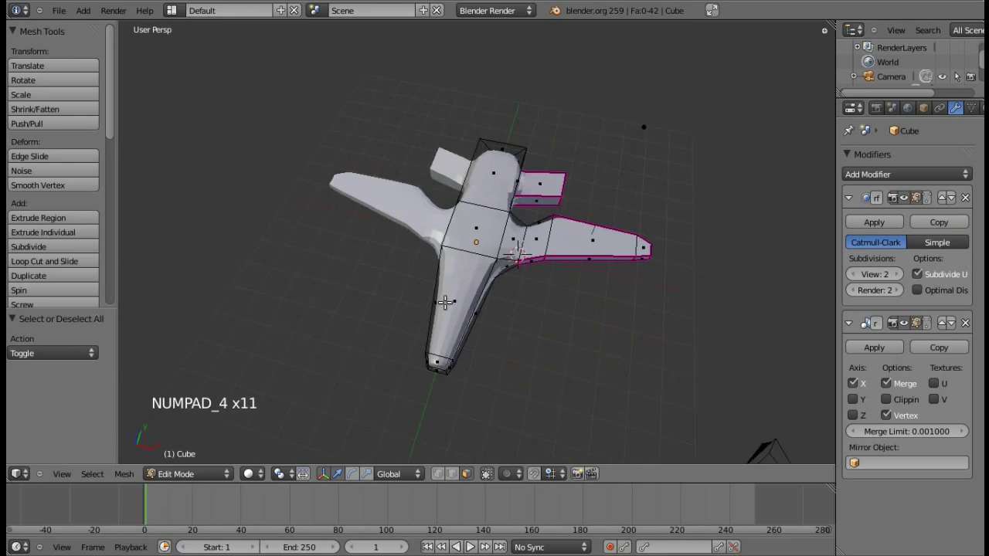
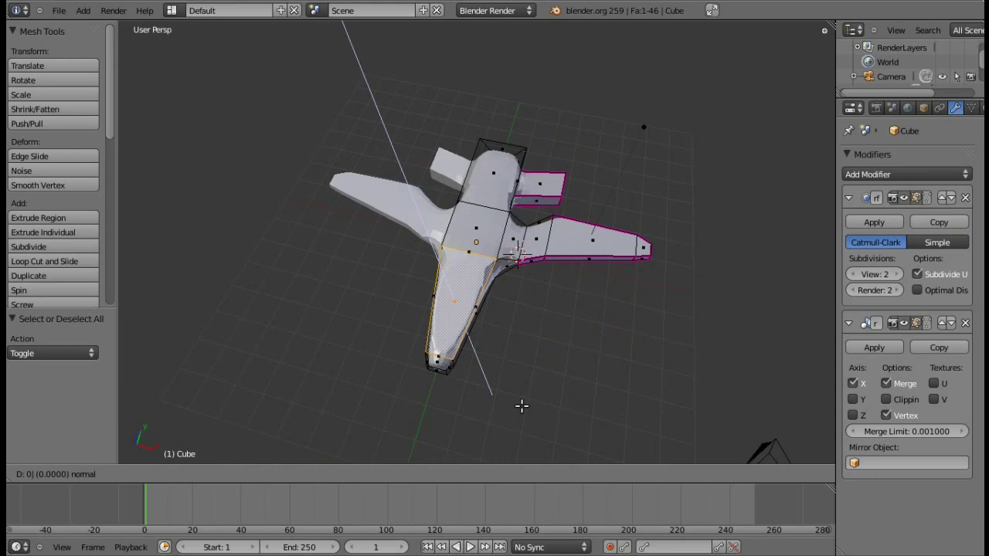
Inset the top nose face by scaling and extrude it upward into a raised cockpit canopy
{"action": "key", "text": "s"}
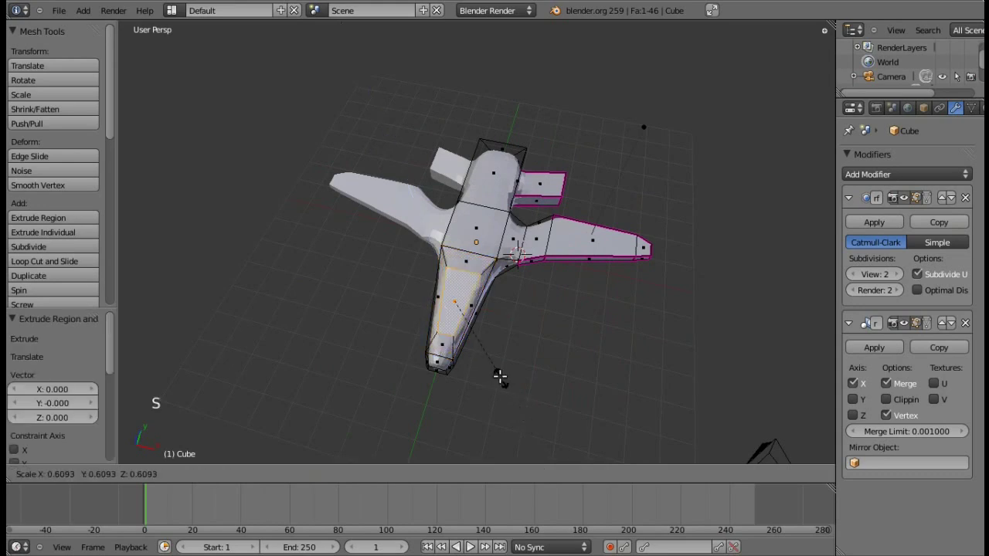
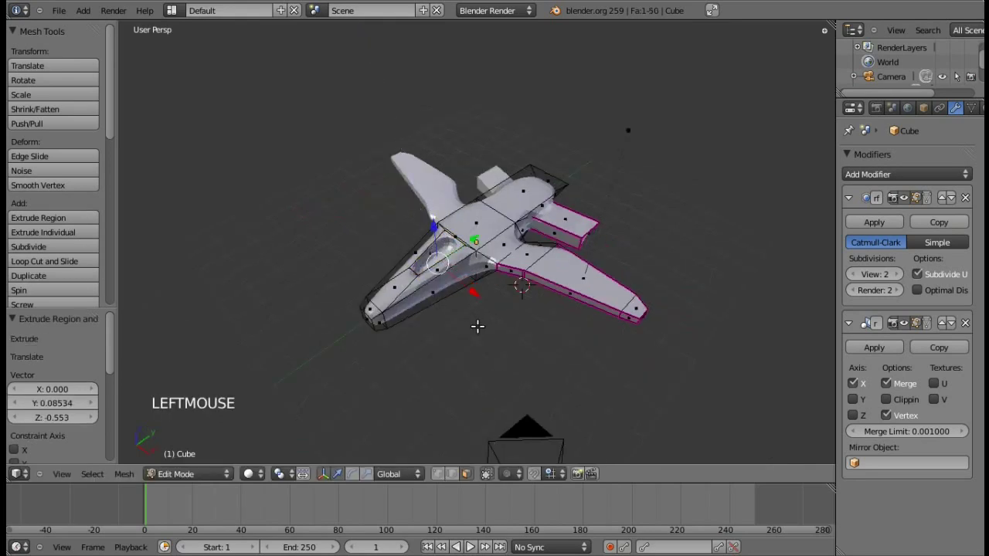
{"action": "key", "text": "e"}
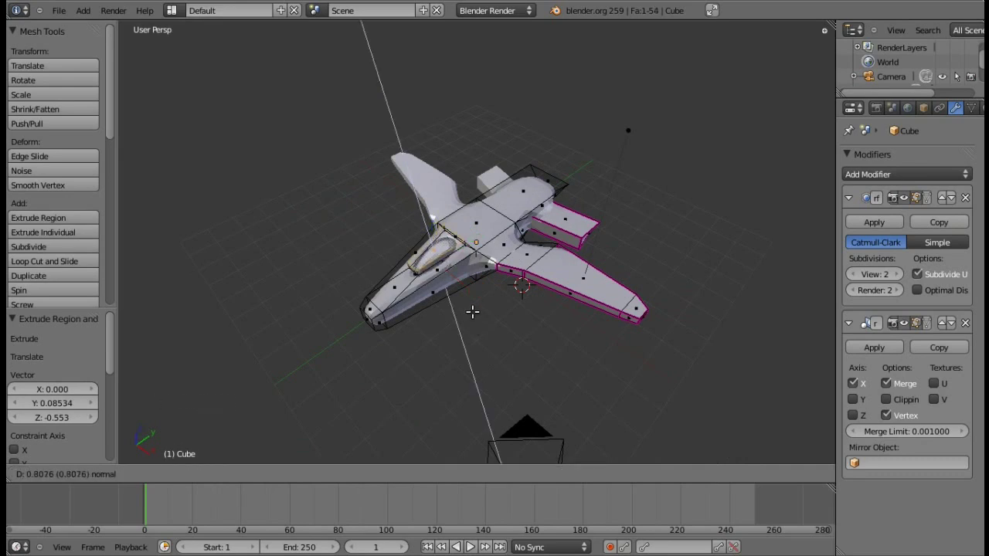
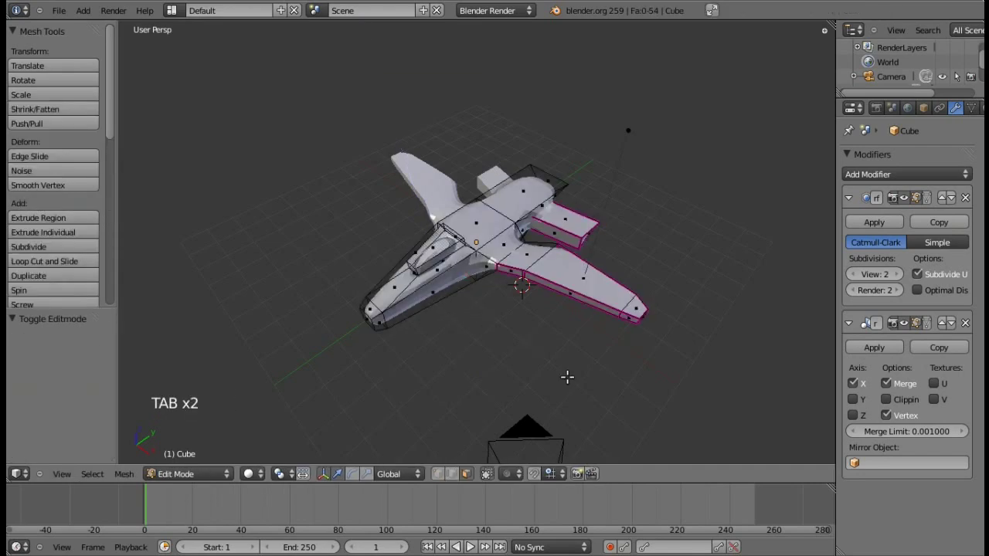
{"action": "key", "text": "KP_6"}
{"action": "key", "text": "KP_8"}
{"action": "key", "text": "KP_6"}
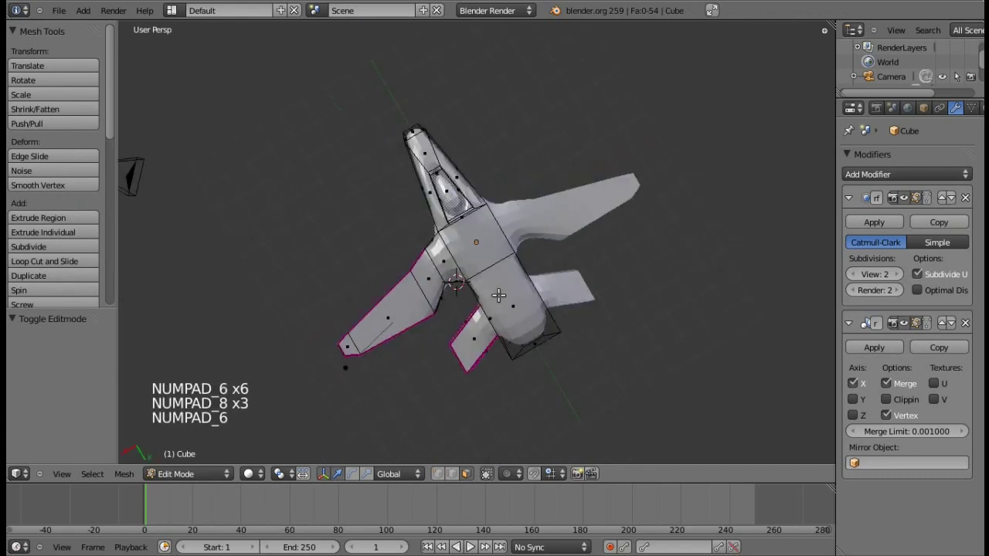
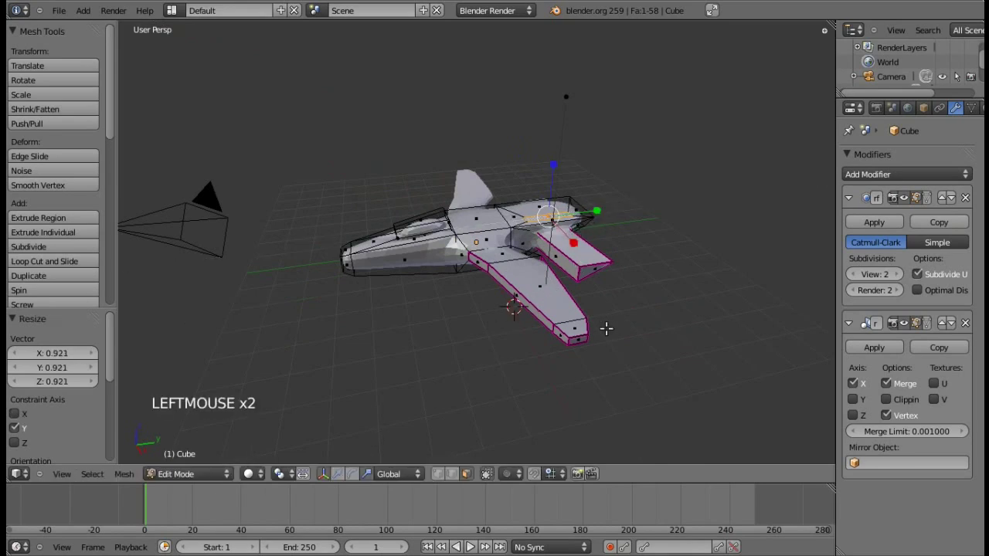
Extrude the rear top face upward into a tail fin and sweep its top edge backward
{"action": "key", "text": "e"}
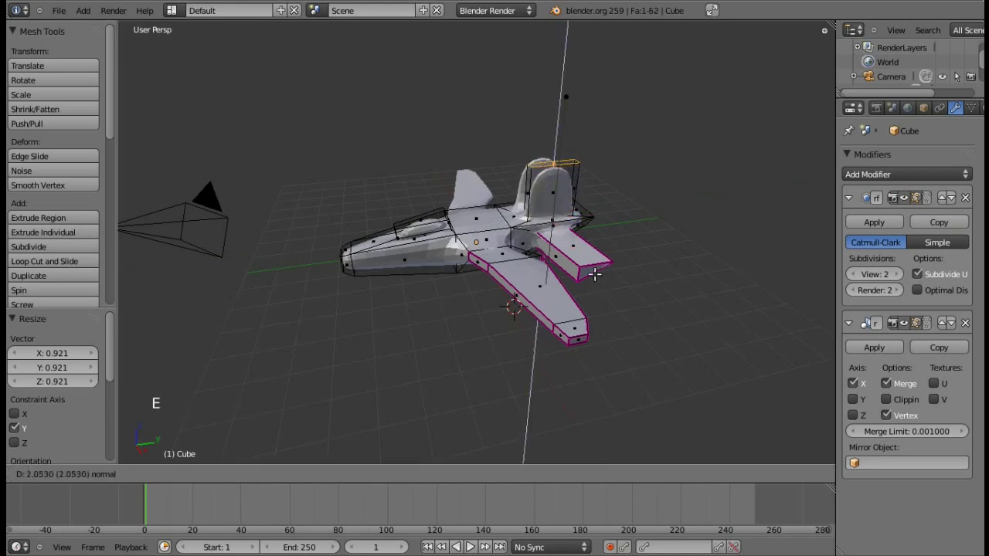
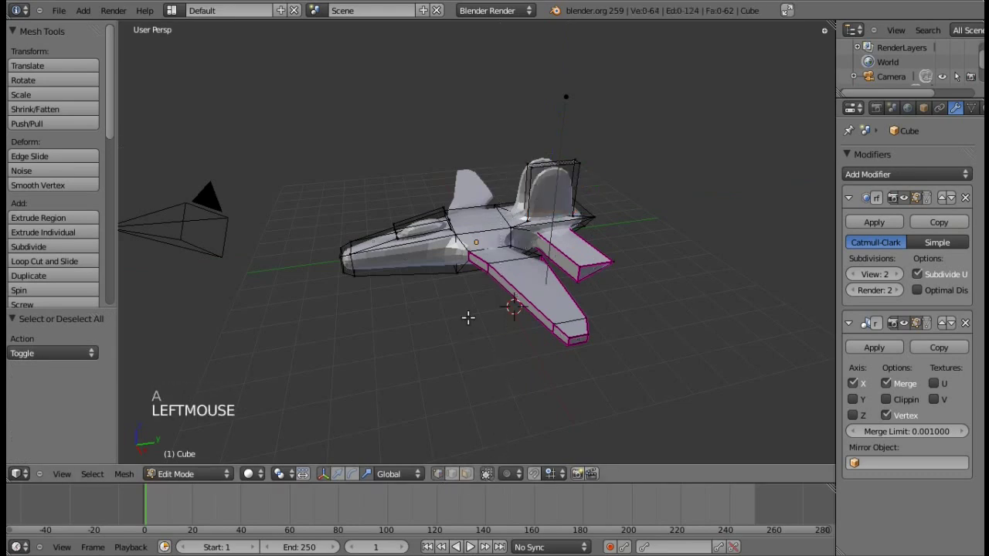
{"action": "key", "text": "b"}
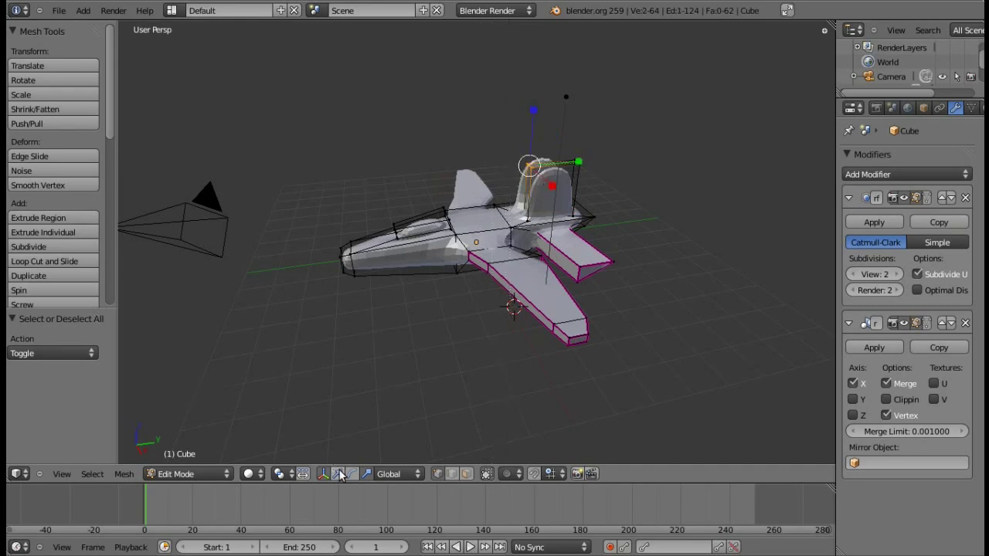
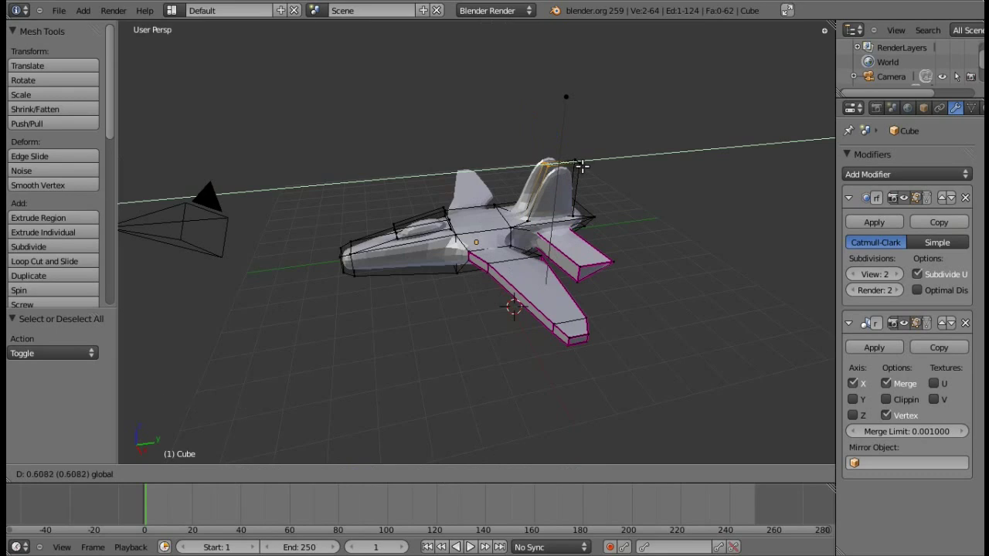
{"action": "key", "text": "a"}
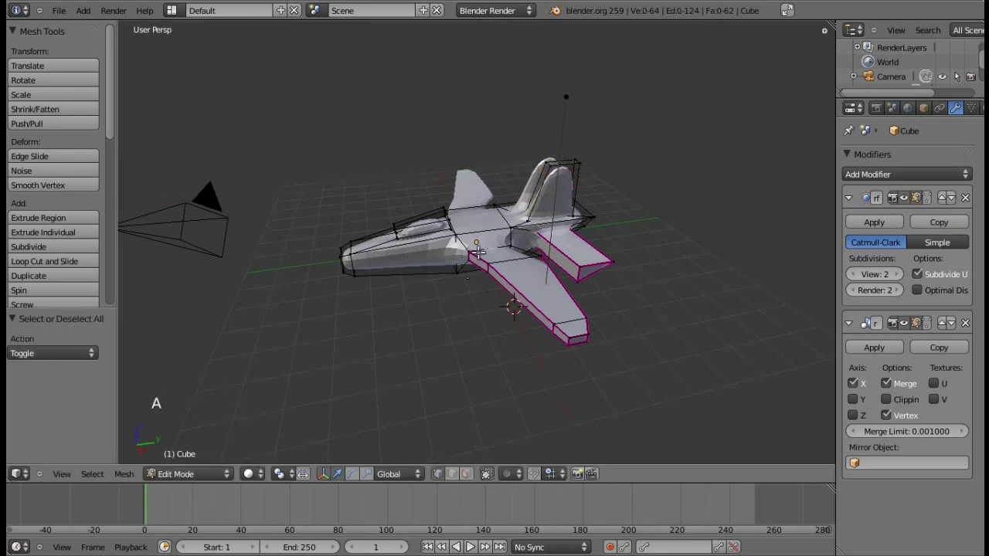
{"action": "key", "text": "b"}
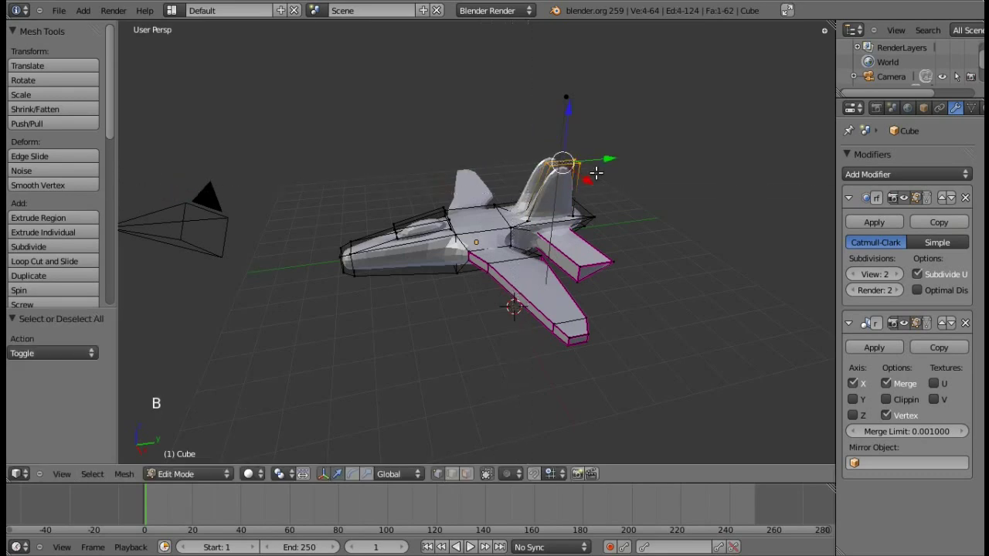
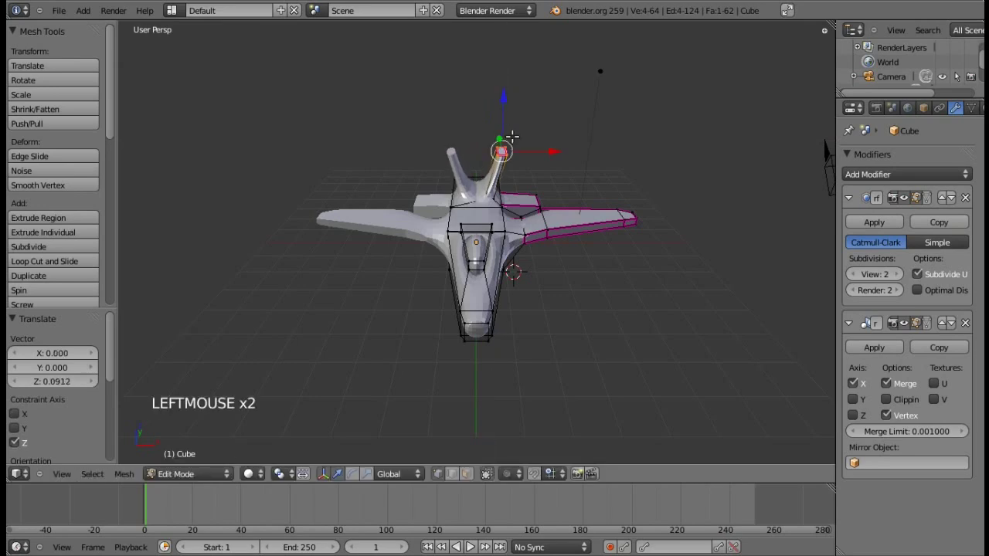
Orbit the view to look at the jet's tail end from behind
{"action": "key", "text": "a"}
{"action": "key", "text": "KP_1"}
{"action": "key", "text": "KP_6"}
{"action": "key", "text": "KP_8"}
{"action": "key", "text": "KP_8"}
{"action": "key", "text": "KP_6"}
{"action": "key", "text": "KP_6"}
{"action": "key", "text": "KP_6"}
{"action": "key", "text": "KP_6"}
{"action": "key", "text": "KP_2"}
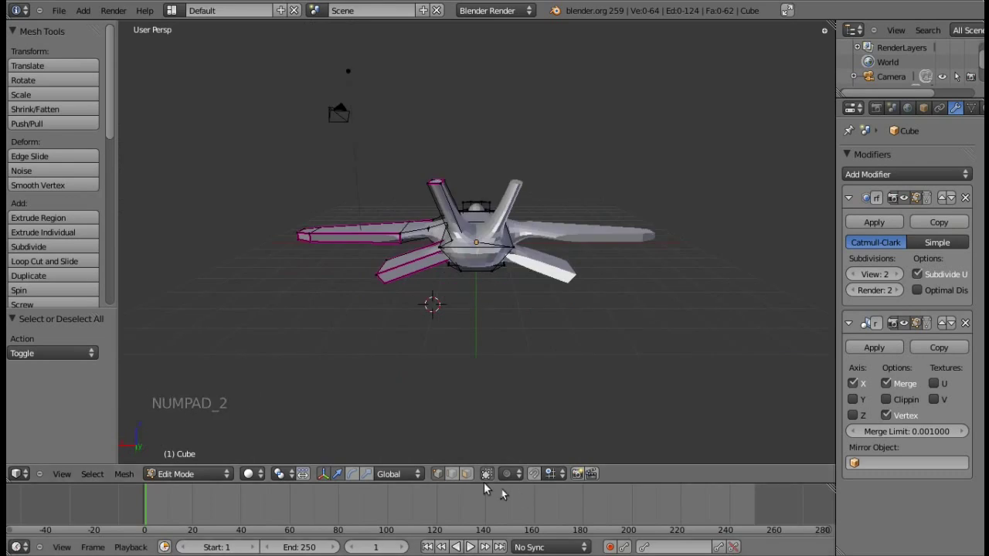
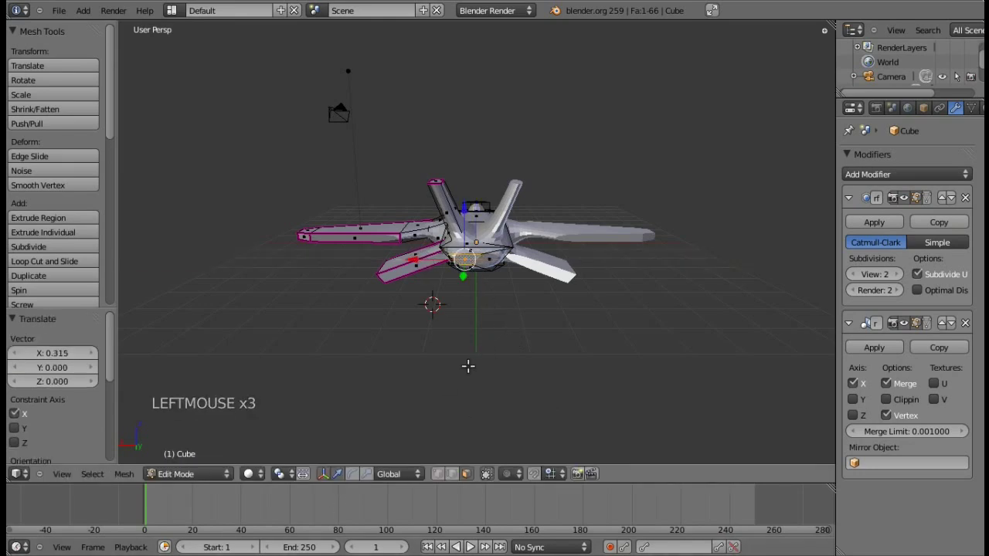
Scale the tail-end face smaller and nudge it sideways along X
{"action": "key", "text": "s"}
{"action": "left_click", "coordinate": [463, 347]}
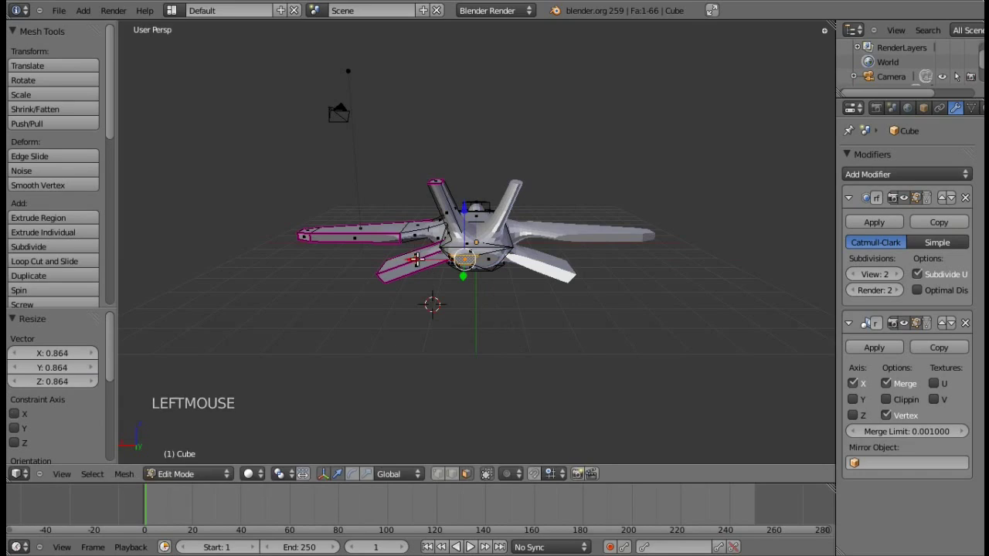
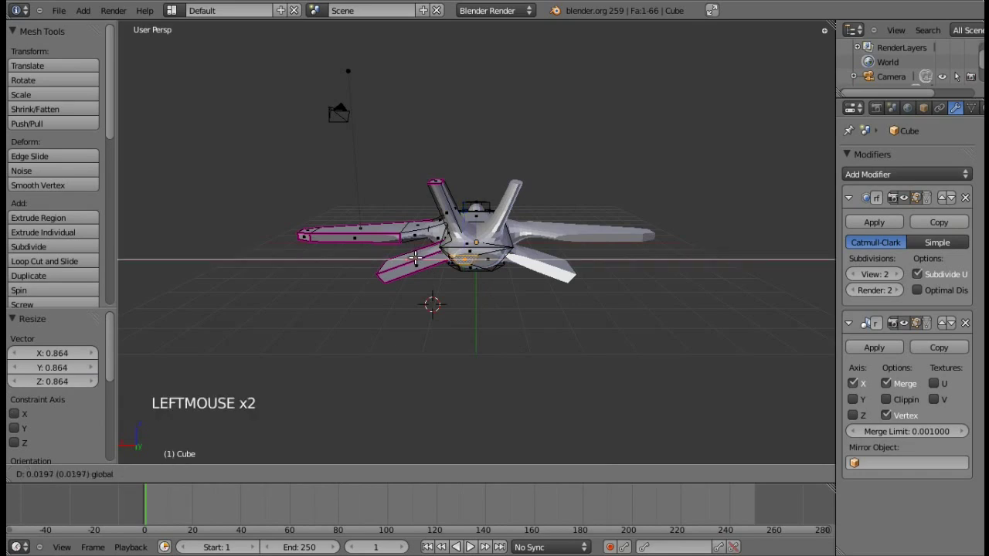
{"action": "key", "text": "KP_8"}
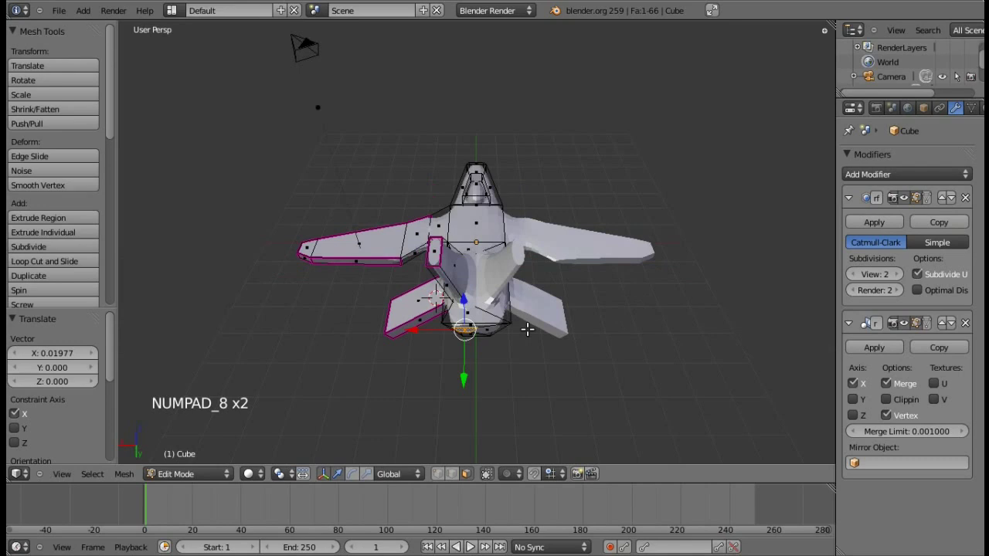
{"action": "key", "text": "KP_2"}
{"action": "key", "text": "KP_2"}
{"action": "key", "text": "KP_4"}
{"action": "key", "text": "KP_4"}
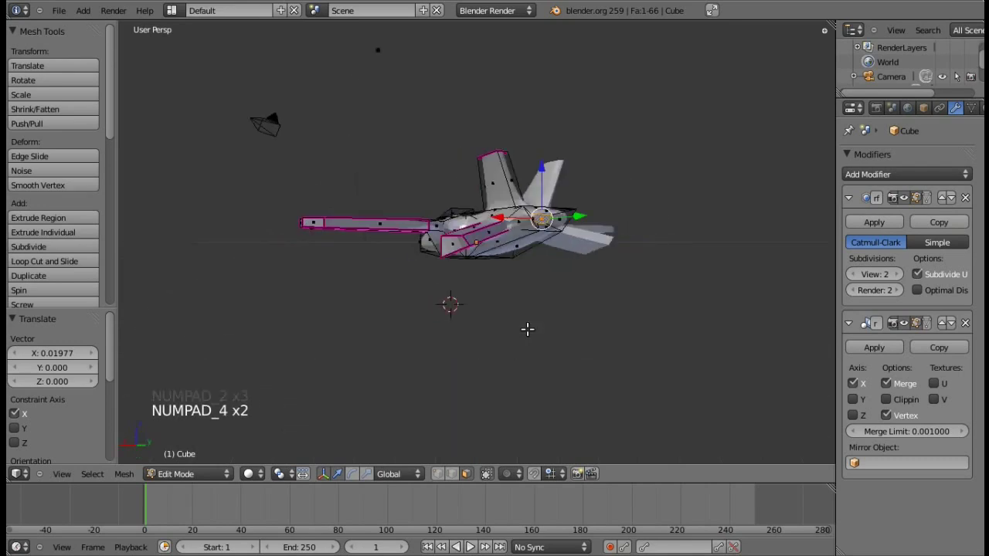
Extrude the tail-end face outward and shrink the new face slightly
{"action": "key", "text": "e"}
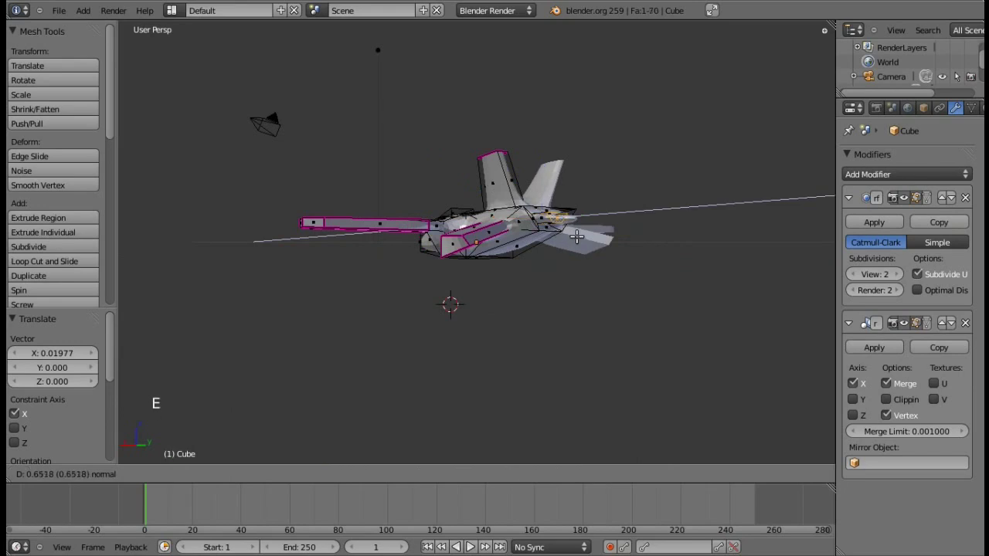
{"action": "left_click", "coordinate": [571, 239]}
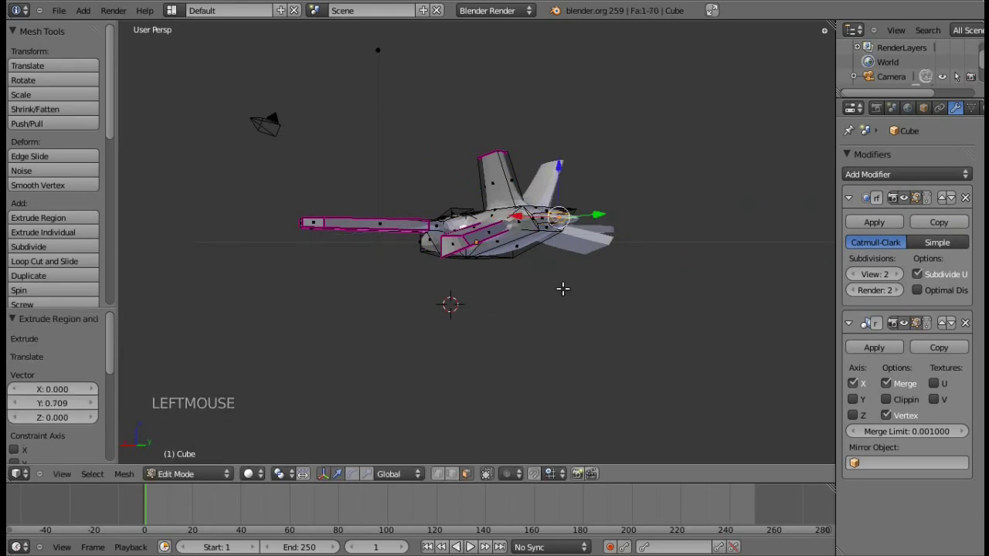
{"action": "key", "text": "e"}
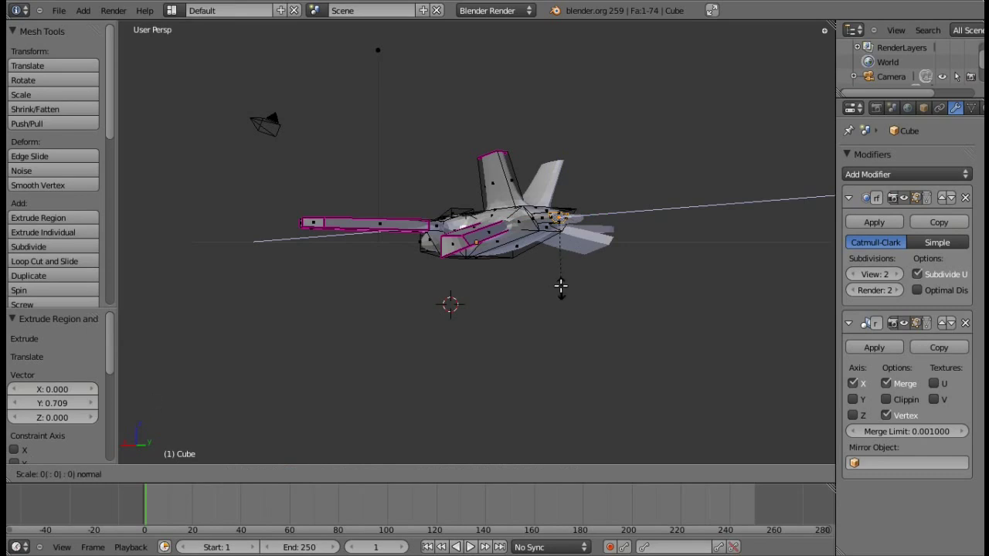
{"action": "key", "text": "s"}
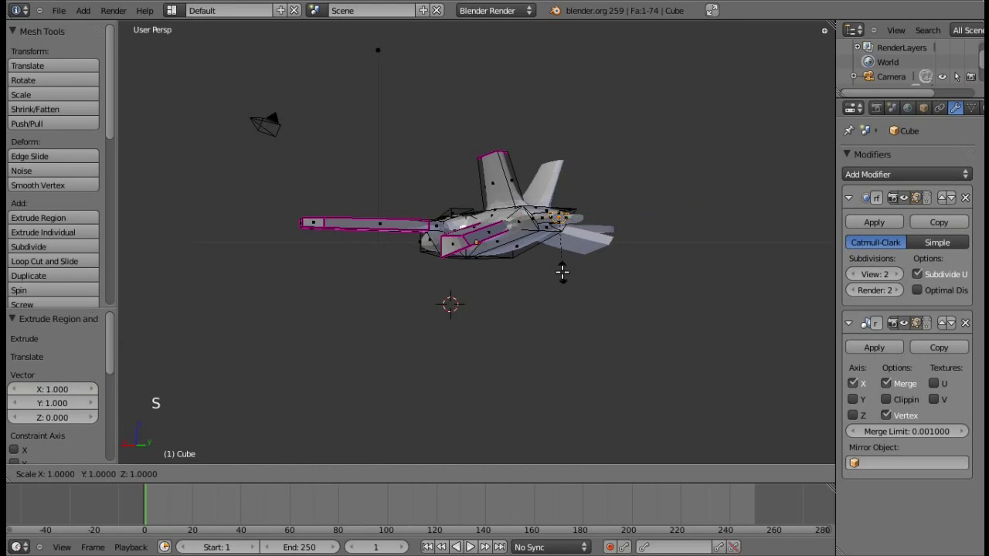
{"action": "left_click", "coordinate": [560, 257]}
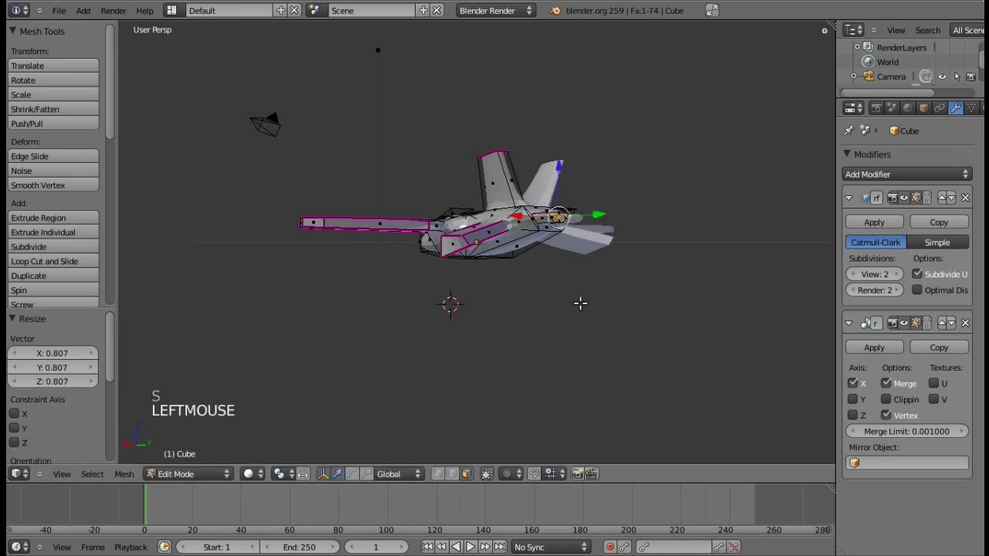
Extrude the tail face inward into a recessed exhaust and return to Object Mode to view the jet
{"action": "key", "text": "e"}
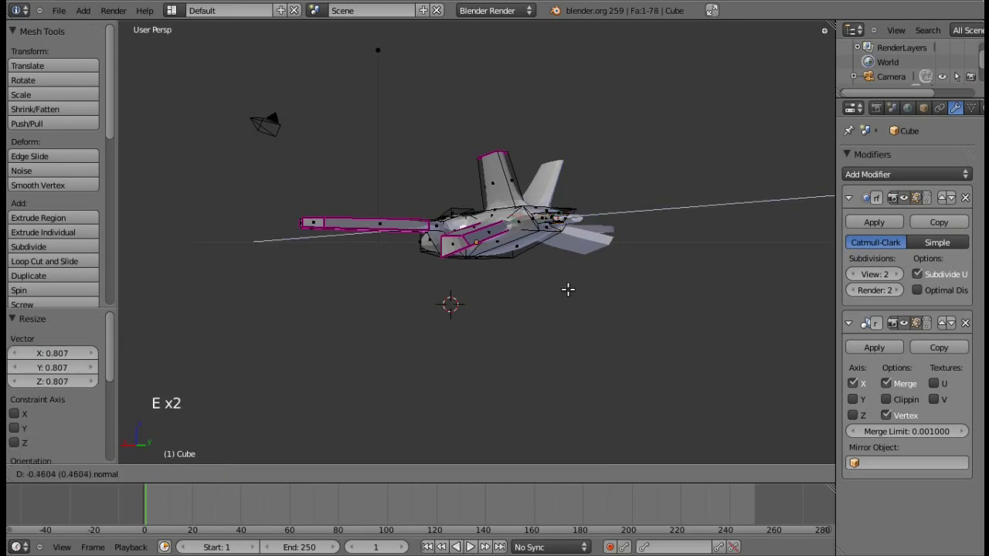
{"action": "left_click", "coordinate": [563, 286]}
{"action": "key", "text": "a"}
{"action": "key", "text": "Tab"}
{"action": "key", "text": "KP_8"}
{"action": "key", "text": "KP_8"}
Enter mesh editing on the jet and orbit to a top-side view in wireframe
{"action": "key", "text": "a"}
{"action": "key", "text": "z"}
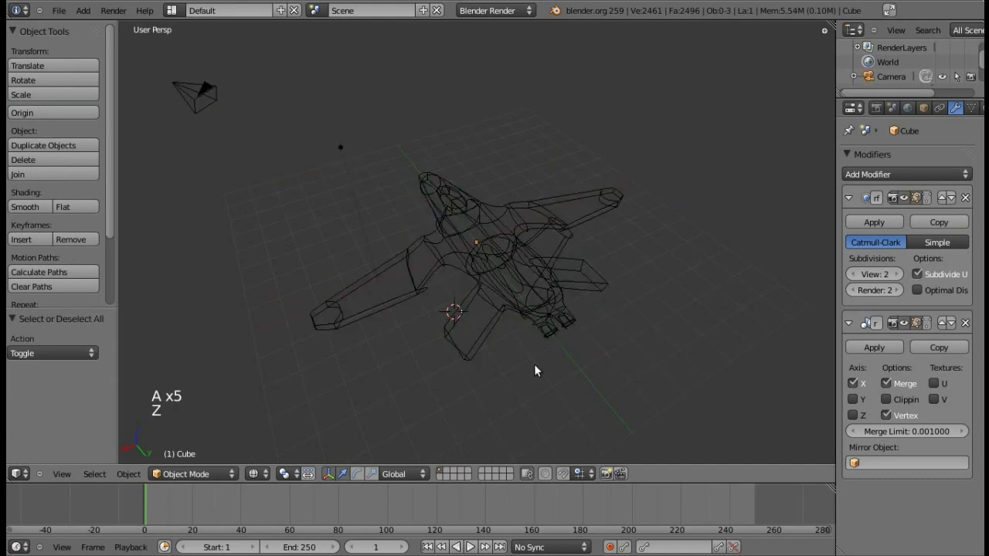
{"action": "key", "text": "z"}
{"action": "key", "text": "Tab"}
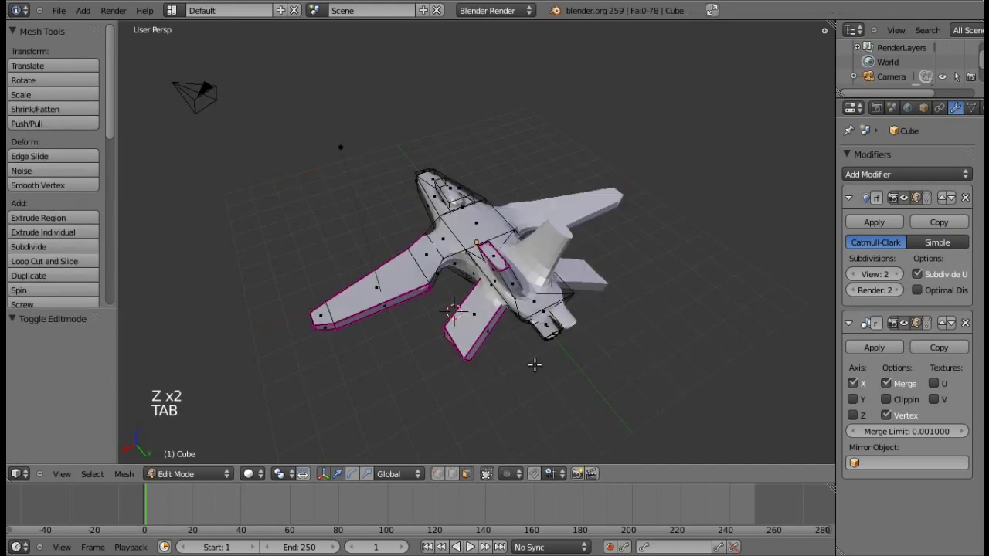
{"action": "key", "text": "b"}
{"action": "key", "text": "KP_6"}
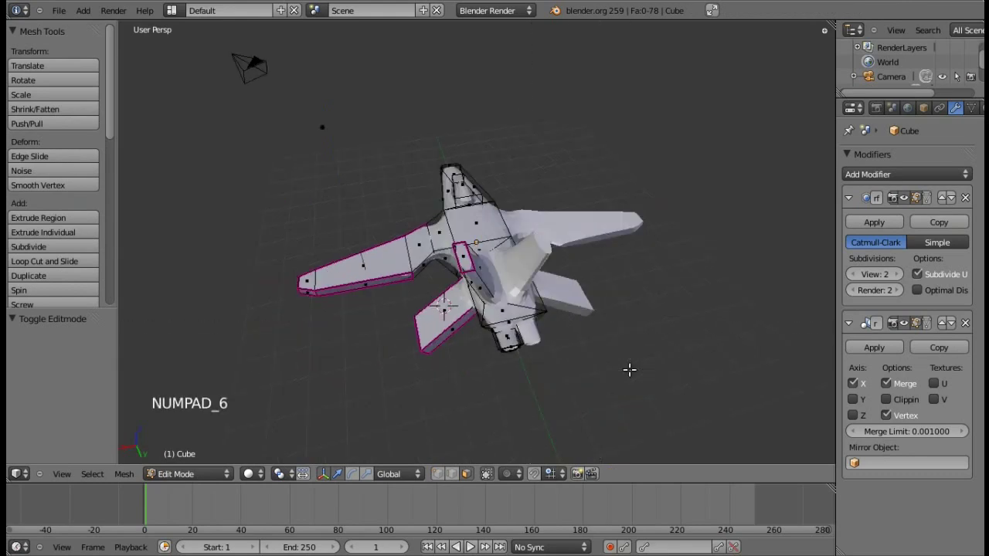
{"action": "key", "text": "KP_6"}
{"action": "key", "text": "KP_8"}
{"action": "key", "text": "a"}
{"action": "key", "text": "z"}
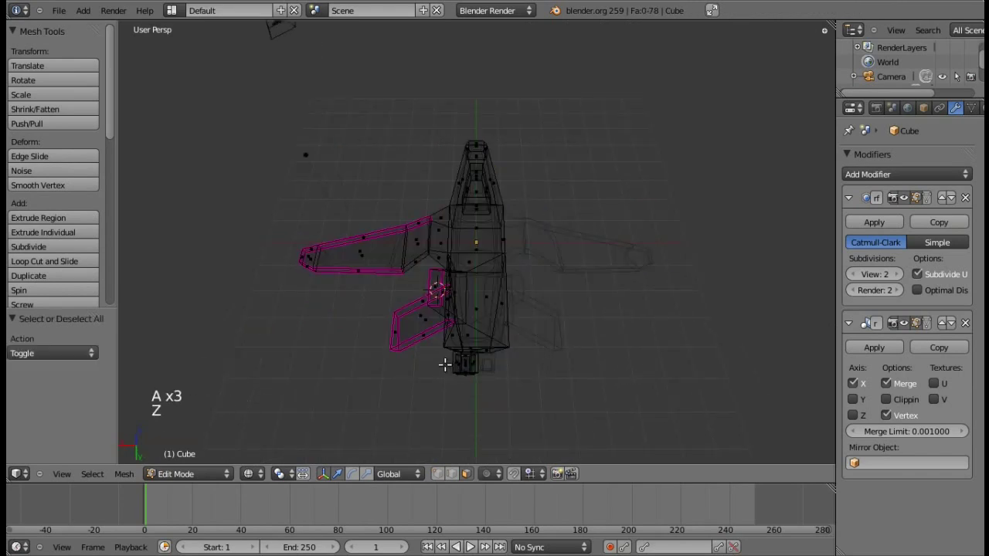
Box-select the rear engine faces and nudge them slightly along the fuselage (Y)
{"action": "key", "text": "b"}
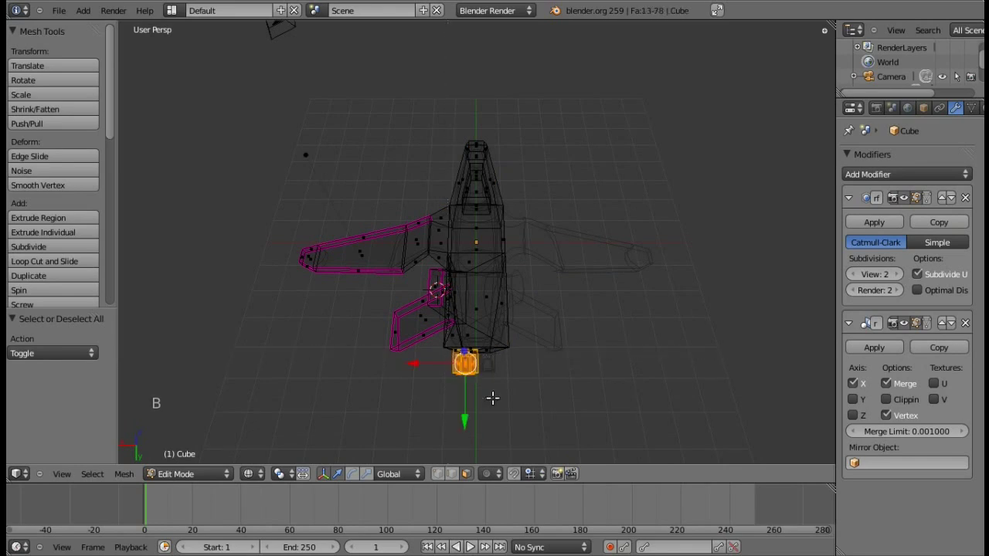
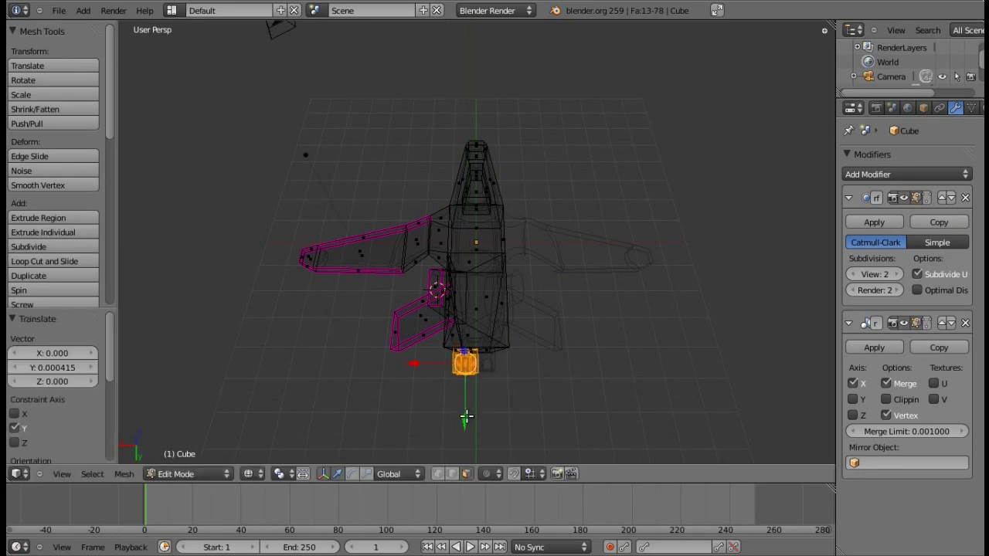
{"action": "key", "text": "Escape"}
{"action": "key", "text": "ctrl+z"}
{"action": "key", "text": "a"}
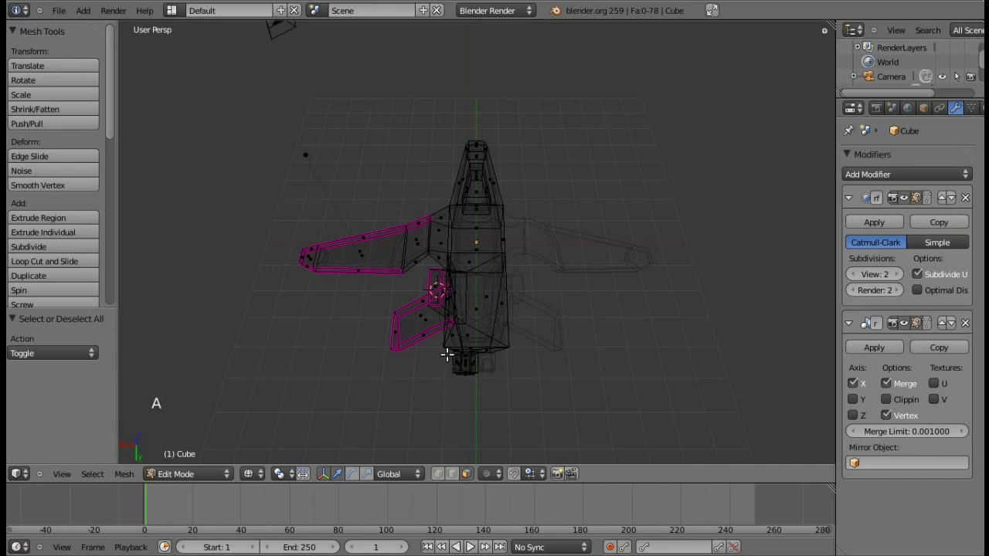
{"action": "key", "text": "b"}
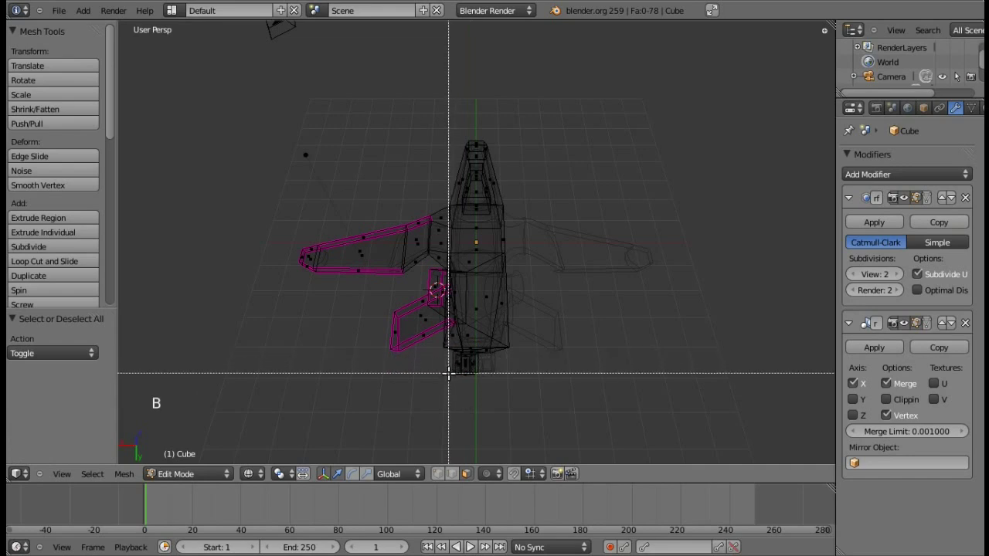
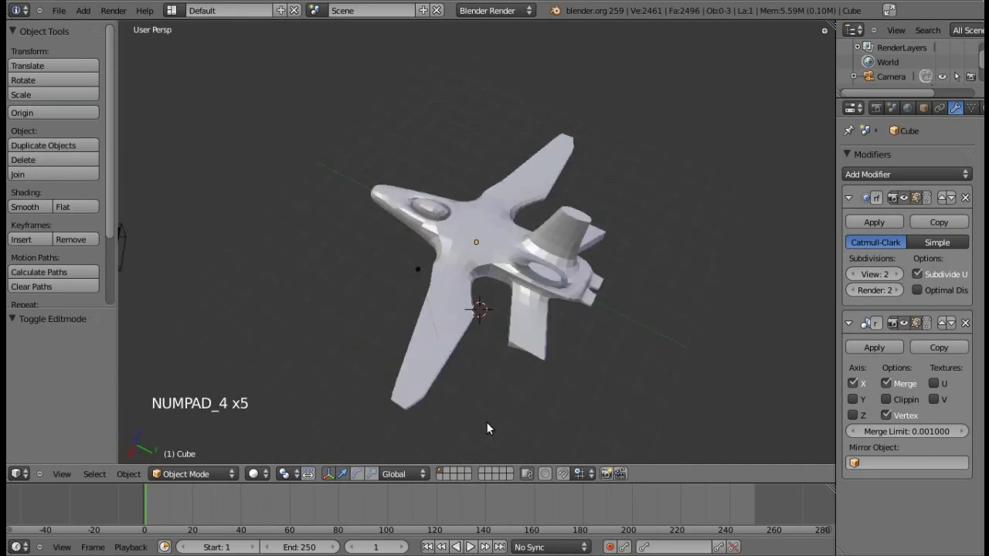
Check the nudged engine in Object Mode from several angles, then return to mesh editing
{"action": "key", "text": "KP_4"}
{"action": "key", "text": "KP_2"}
{"action": "key", "text": "KP_2"}
{"action": "key", "text": "KP_2"}
{"action": "key", "text": "KP_4"}
{"action": "key", "text": "KP_4"}
{"action": "key", "text": "KP_8"}
{"action": "key", "text": "KP_8"}
{"action": "key", "text": "Tab"}
{"action": "key", "text": "KP_8"}
{"action": "key", "text": "KP_8"}
{"action": "key", "text": "KP_6"}
{"action": "key", "text": "KP_6"}
Box-select the lower wing's tip faces in wireframe and move them inward along X
{"action": "key", "text": "z"}
{"action": "key", "text": "b"}
{"action": "left_click", "coordinate": [521, 431]}
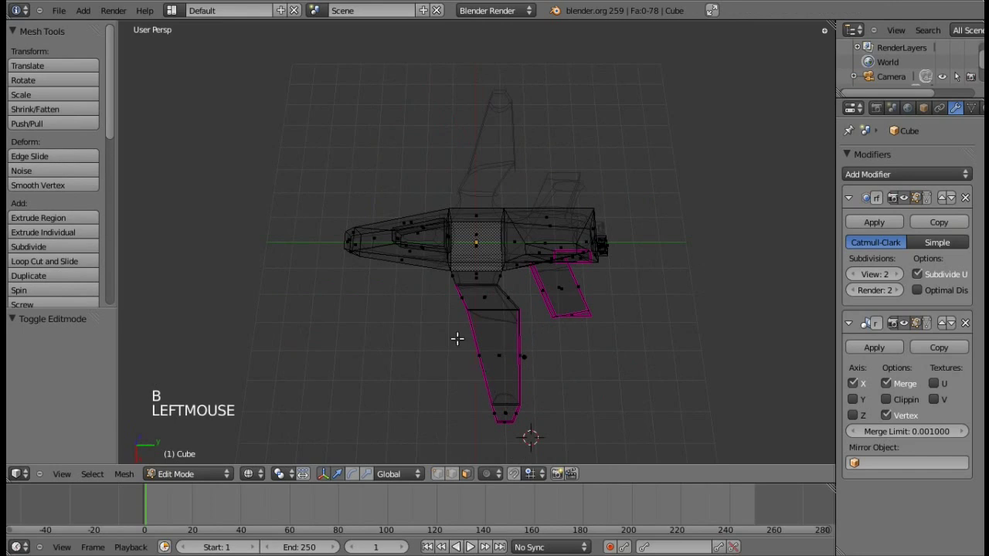
{"action": "key", "text": "b"}
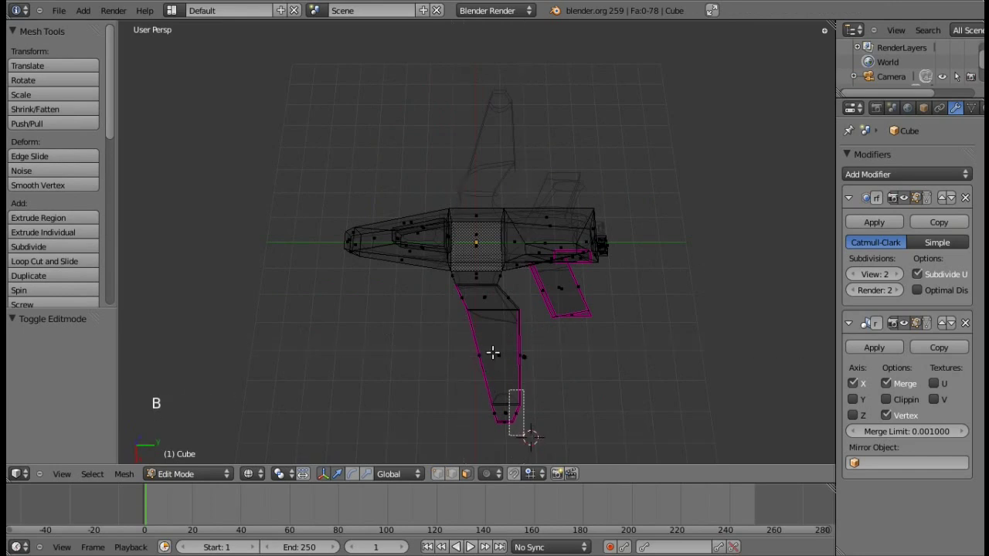
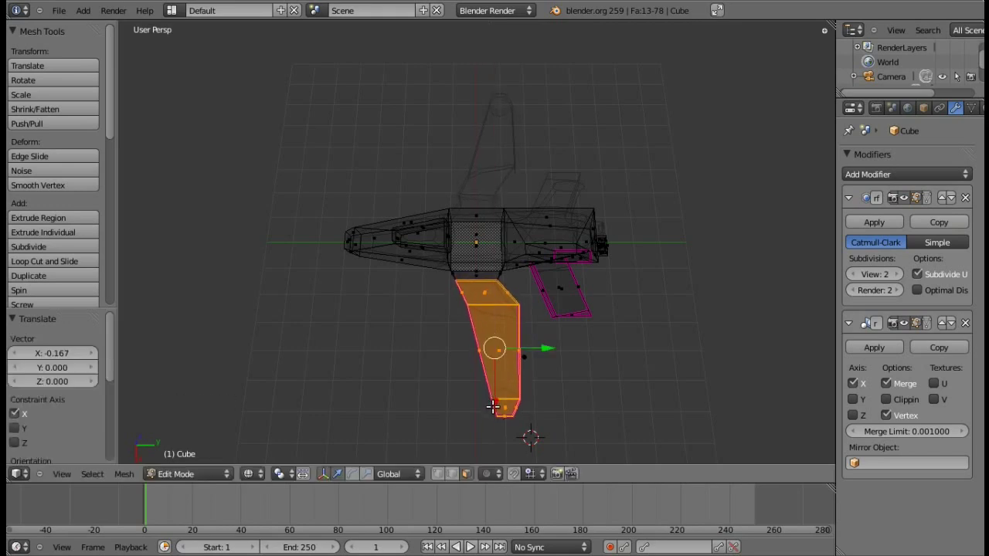
{"action": "left_click", "coordinate": [367, 474]}
Scale the wing tip faces down slightly and return to Object Mode to see the smoothed jet
{"action": "left_click", "coordinate": [489, 400]}
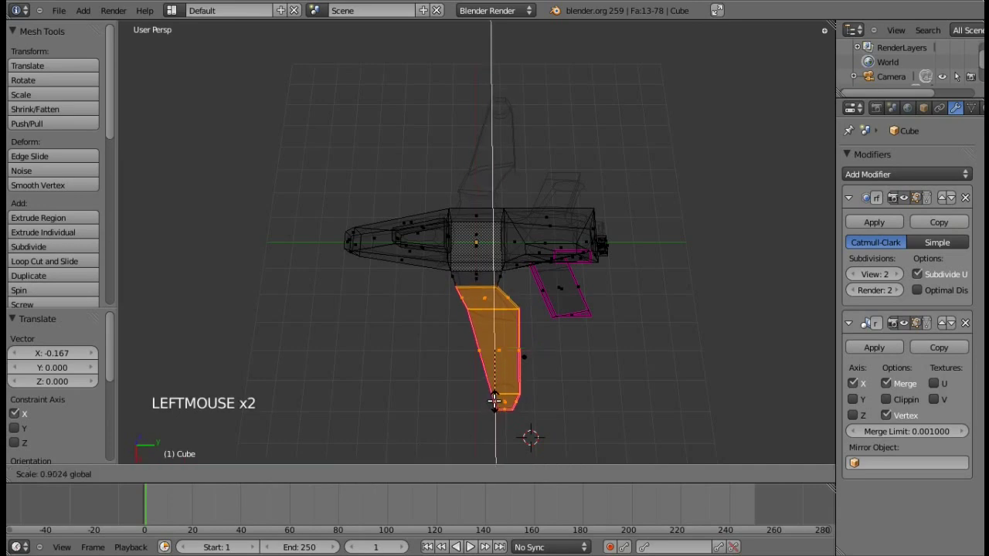
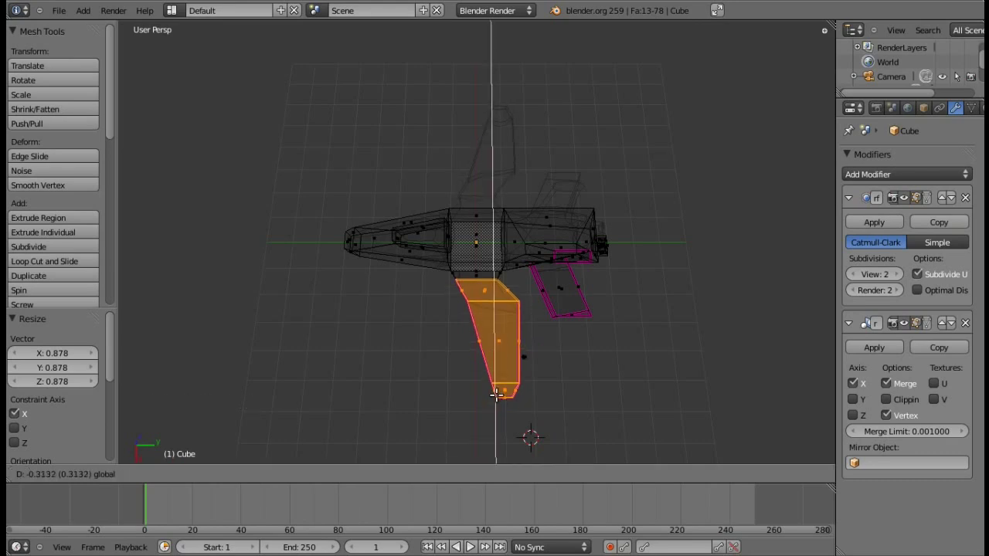
{"action": "key", "text": "q"}
{"action": "key", "text": "Tab"}
Re-enter mesh editing on the jet and orbit around it in wireframe to reach the right wing
{"action": "key", "text": "z"}
{"action": "key", "text": "z"}
{"action": "key", "text": "a"}
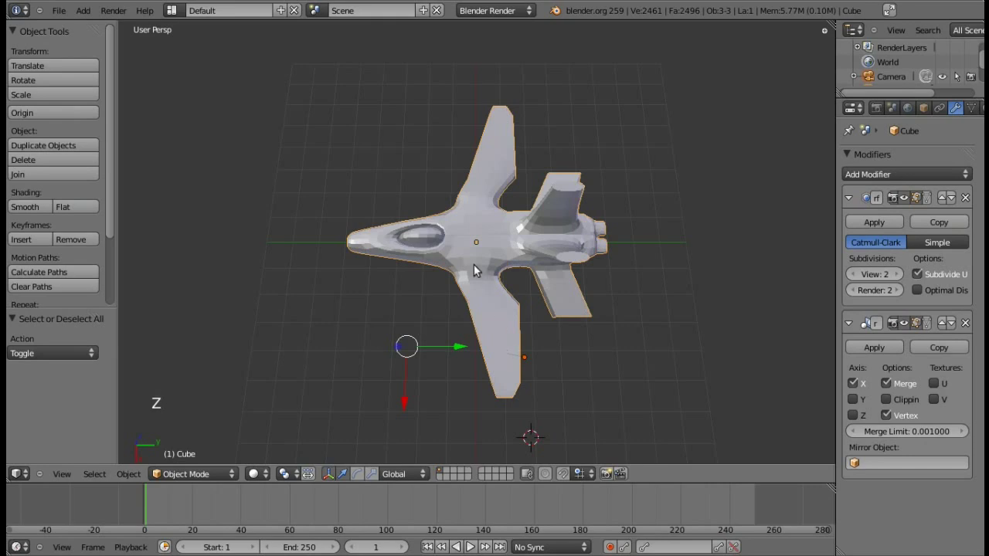
{"action": "key", "text": "Tab"}
{"action": "key", "text": "z"}
{"action": "key", "text": "KP_6"}
{"action": "key", "text": "KP_6"}
{"action": "key", "text": "KP_2"}
{"action": "key", "text": "KP_2"}
{"action": "key", "text": "KP_6"}
{"action": "key", "text": "a"}
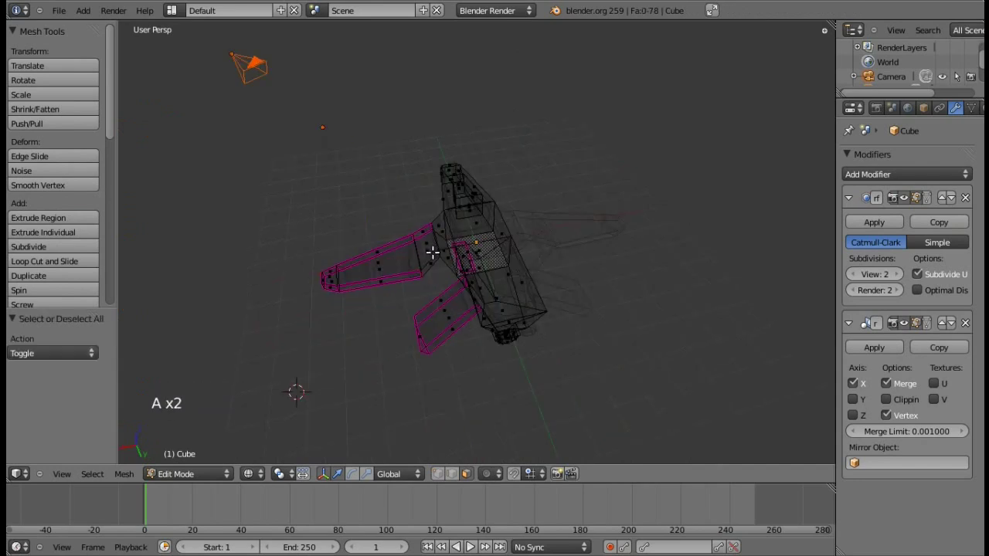
Box-select the right wing edge and shift it slightly along the fuselage (Y) from top view
{"action": "key", "text": "b"}
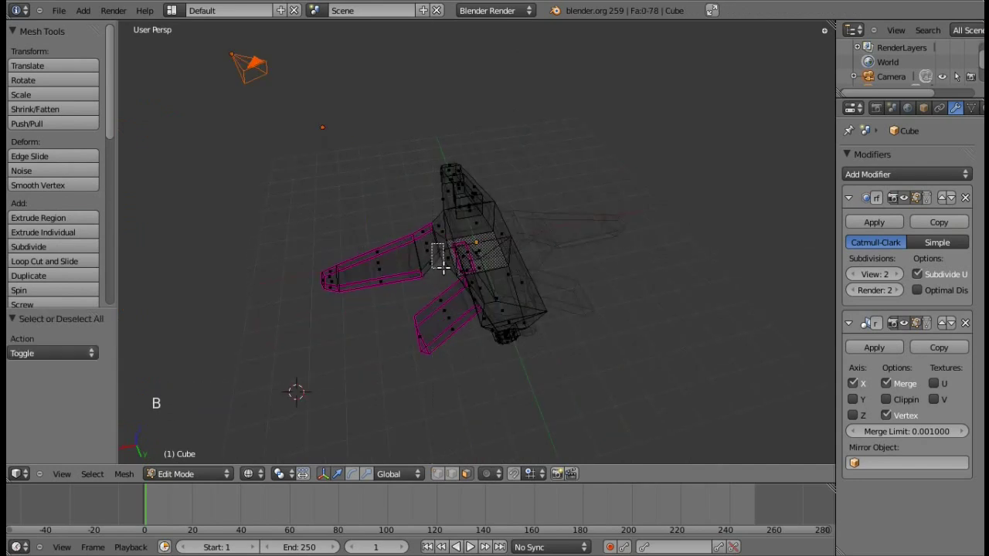
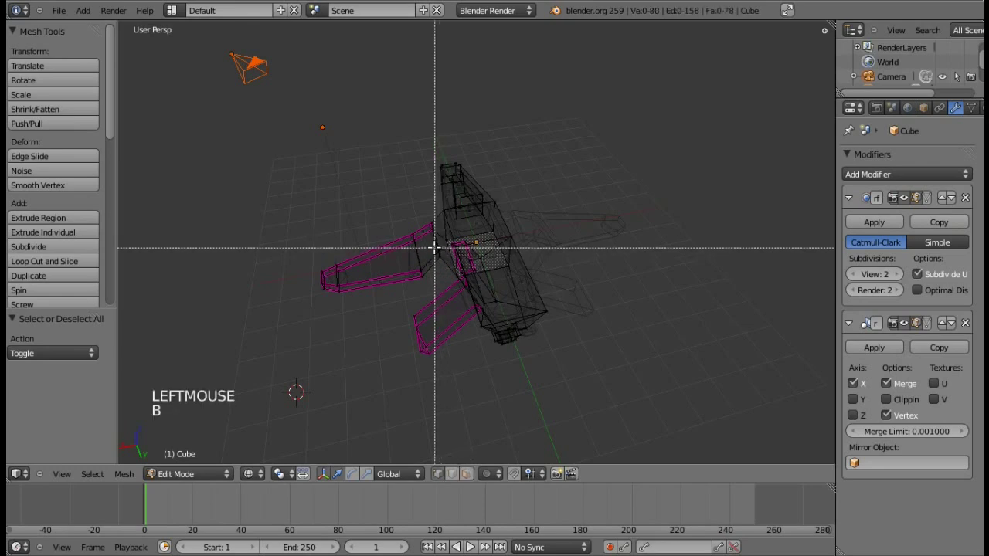
{"action": "left_click", "coordinate": [446, 286]}
{"action": "key", "text": "a"}
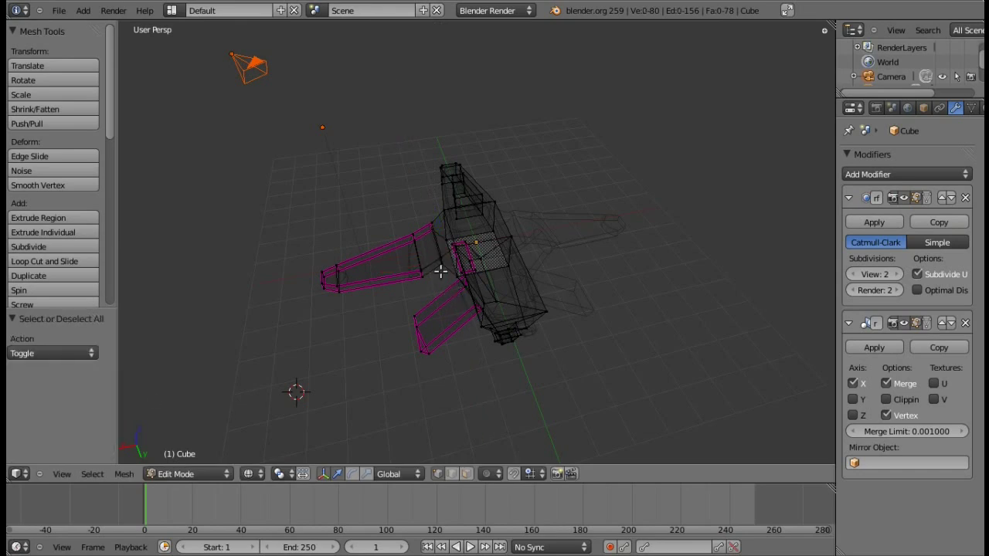
{"action": "key", "text": "b"}
{"action": "key", "text": "z"}
{"action": "key", "text": "KP_7"}
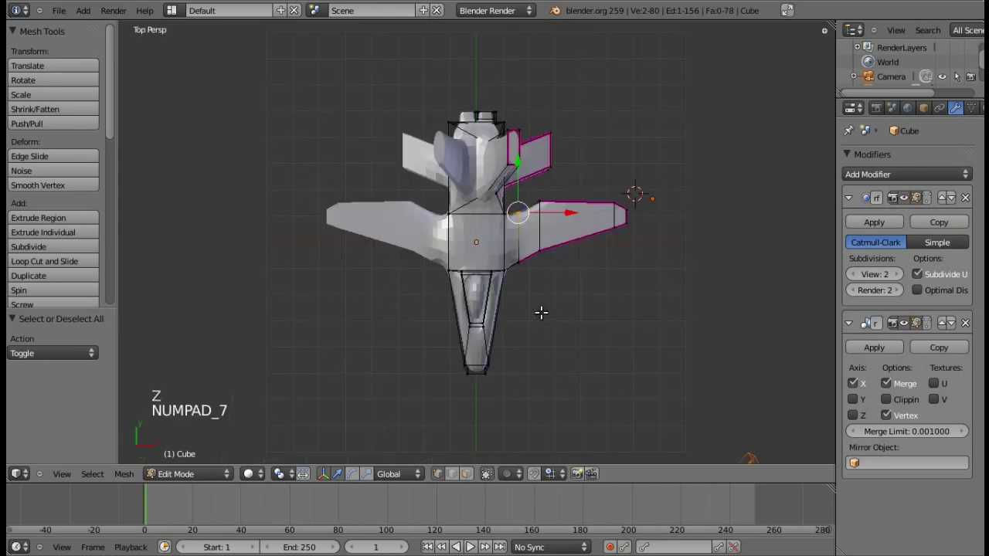
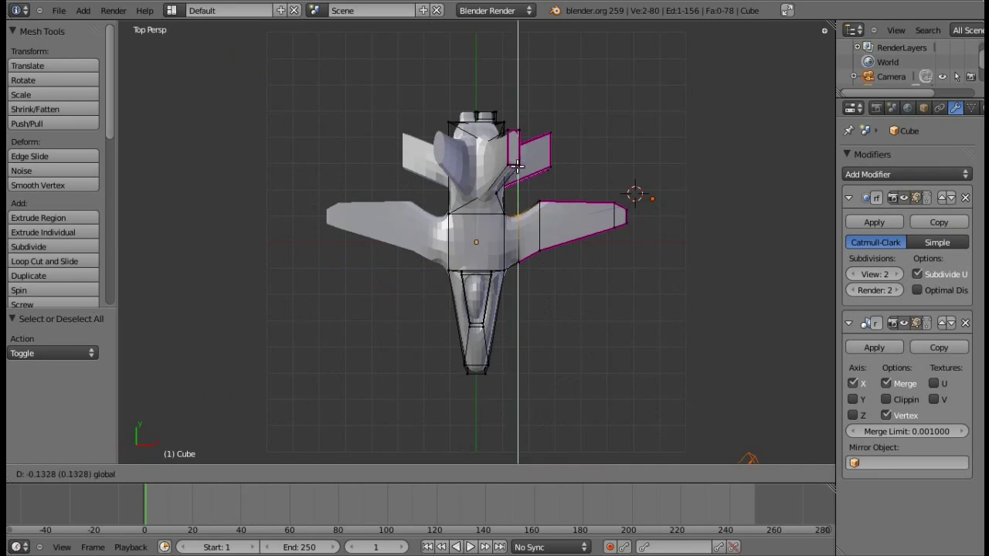
{"action": "key", "text": "a"}
Orbit around the adjusted wing and switch the jet mesh to wireframe display
{"action": "key", "text": "KP_2"}
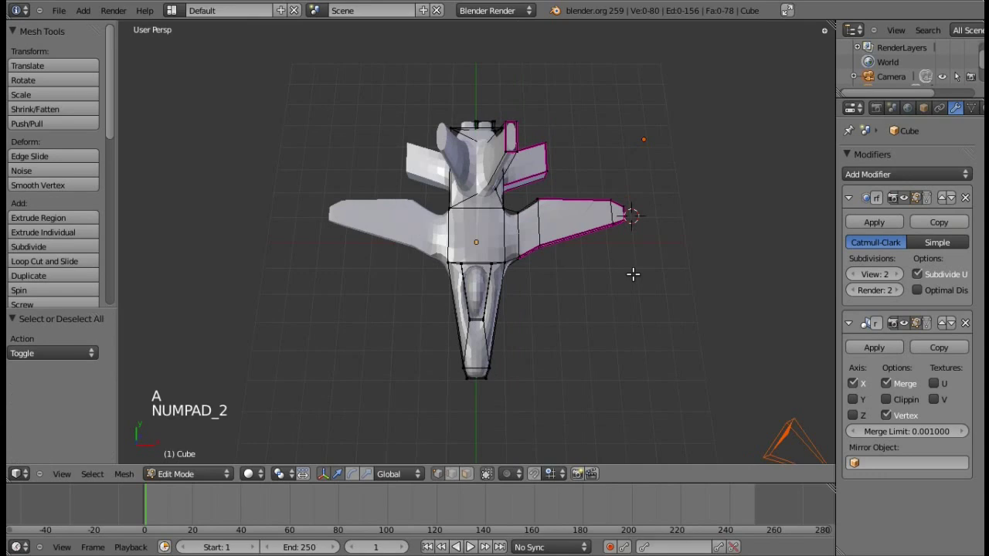
{"action": "key", "text": "KP_2"}
{"action": "key", "text": "KP_6"}
{"action": "key", "text": "KP_6"}
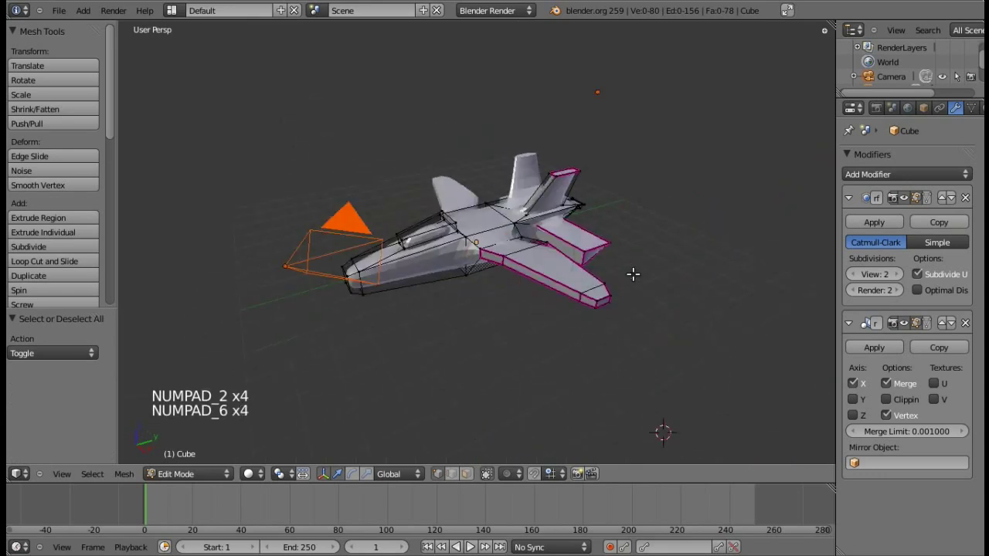
{"action": "key", "text": "KP_6"}
{"action": "key", "text": "a"}
{"action": "key", "text": "a"}
{"action": "key", "text": "z"}
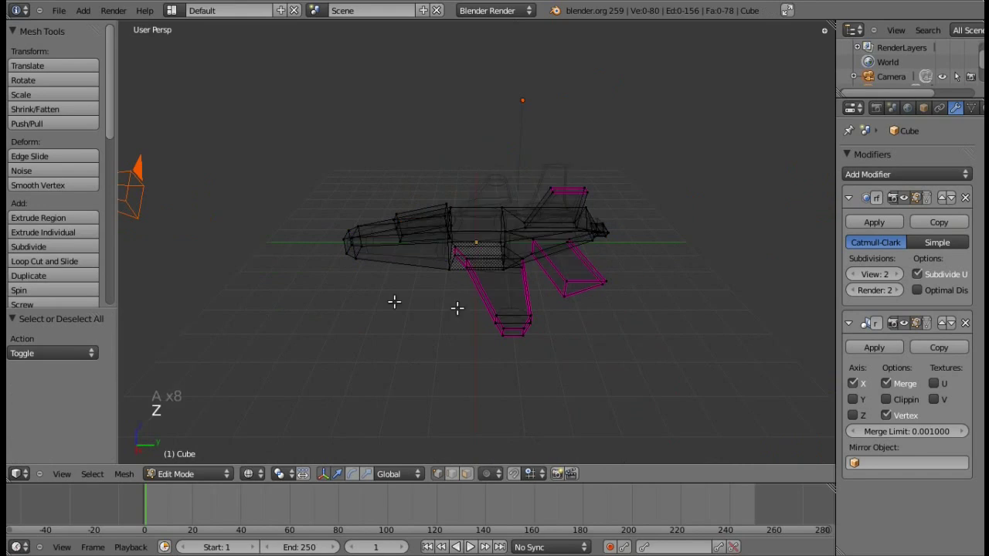
{"action": "key", "text": "KP_4"}
{"action": "key", "text": "KP_4"}
Extrude a face on the lower front fuselage side and shrink the new face
{"action": "left_click", "coordinate": [475, 485]}
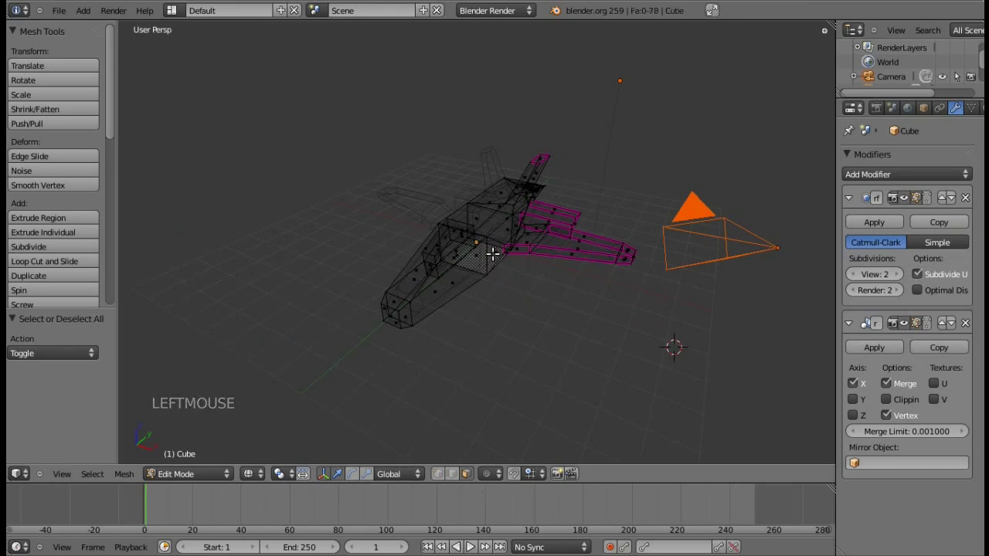
{"action": "right_click", "coordinate": [498, 252]}
{"action": "key", "text": "e"}
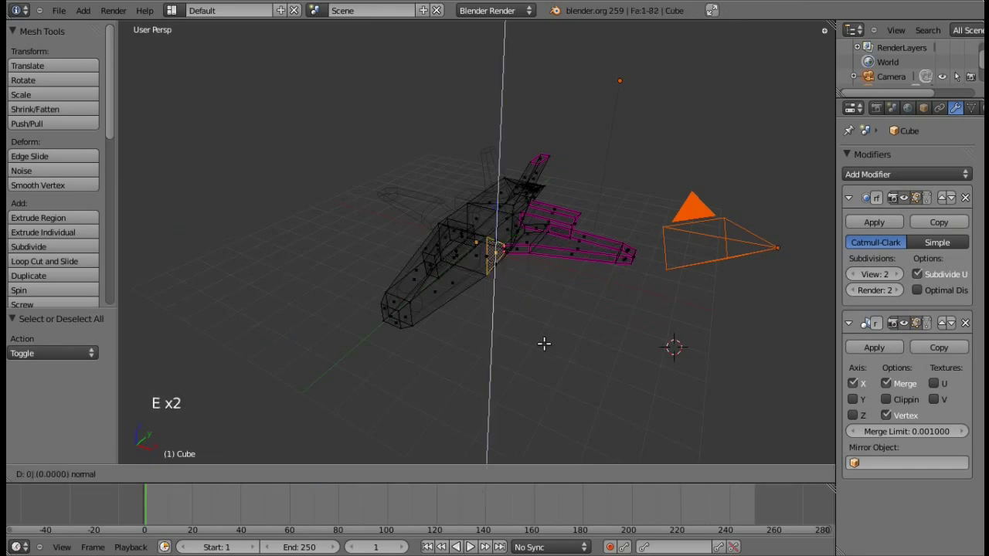
{"action": "key", "text": "s"}
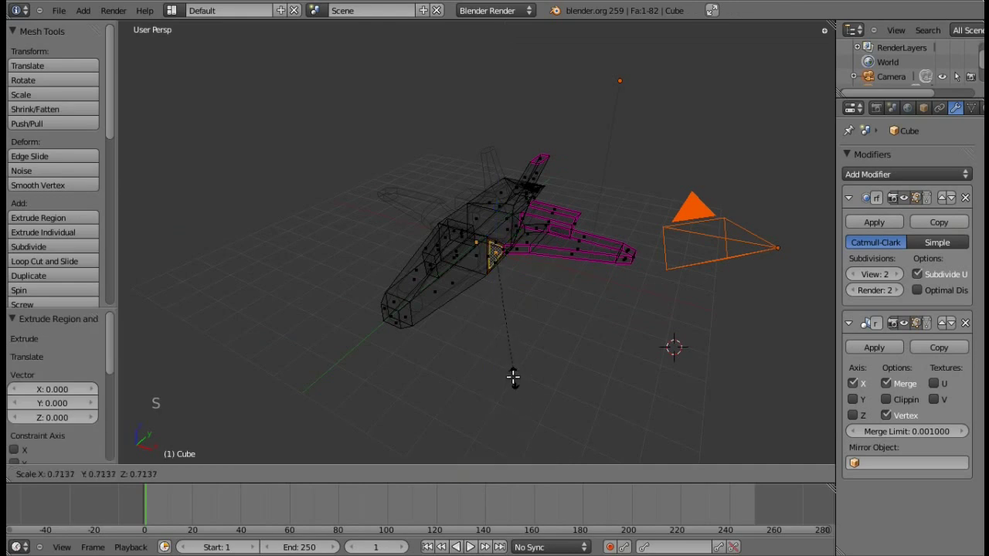
{"action": "left_click", "coordinate": [602, 441]}
Move the extruded section outward, extrude it further, and nudge it slightly downward
{"action": "key", "text": "KP_4"}
{"action": "key", "text": "KP_4"}
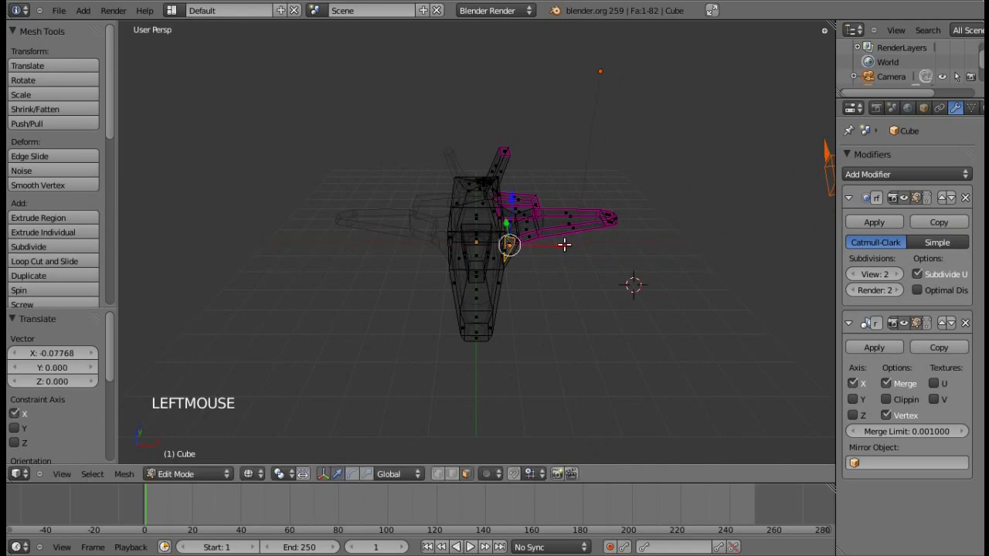
{"action": "key", "text": "KP_6"}
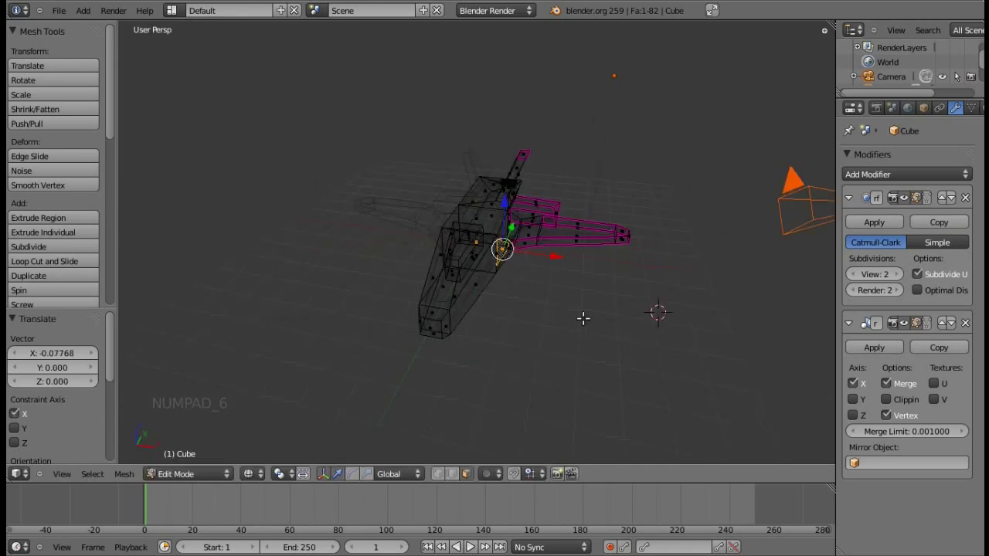
{"action": "key", "text": "z"}
{"action": "key", "text": "KP_6"}
{"action": "key", "text": "e"}
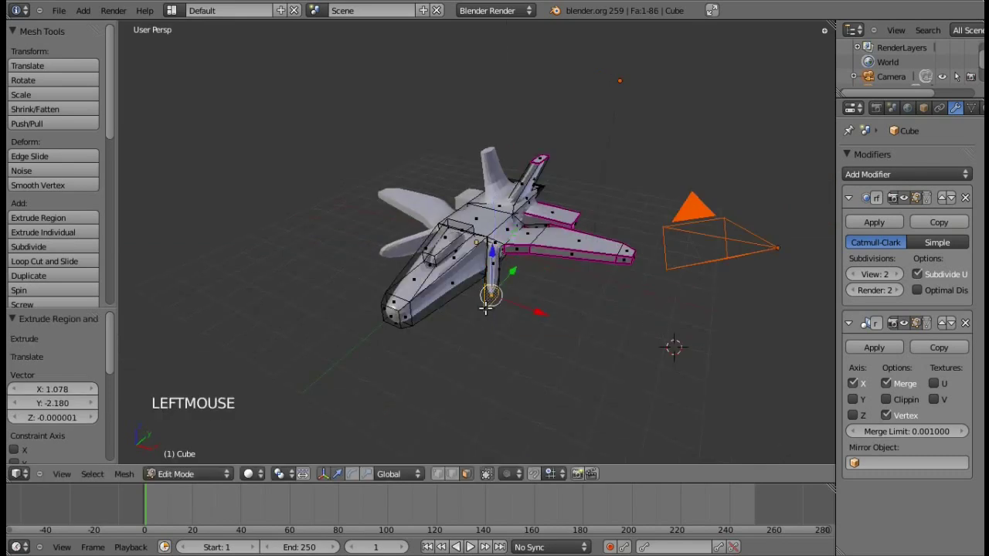
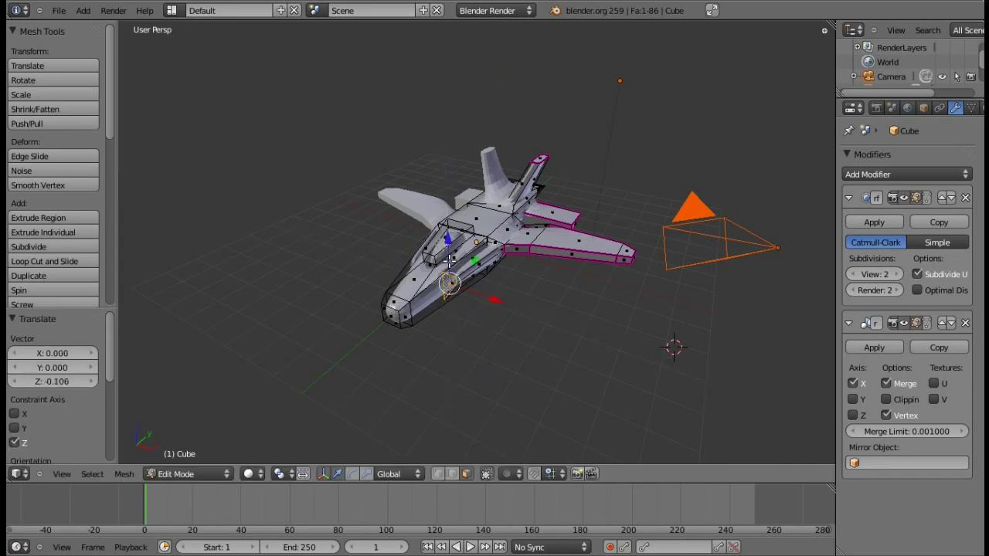
{"action": "key", "text": "e"}
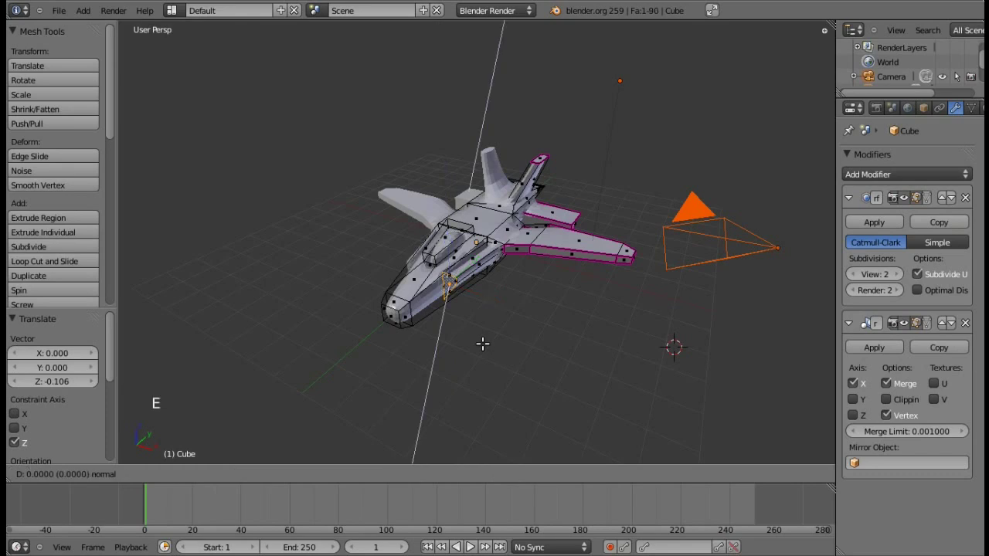
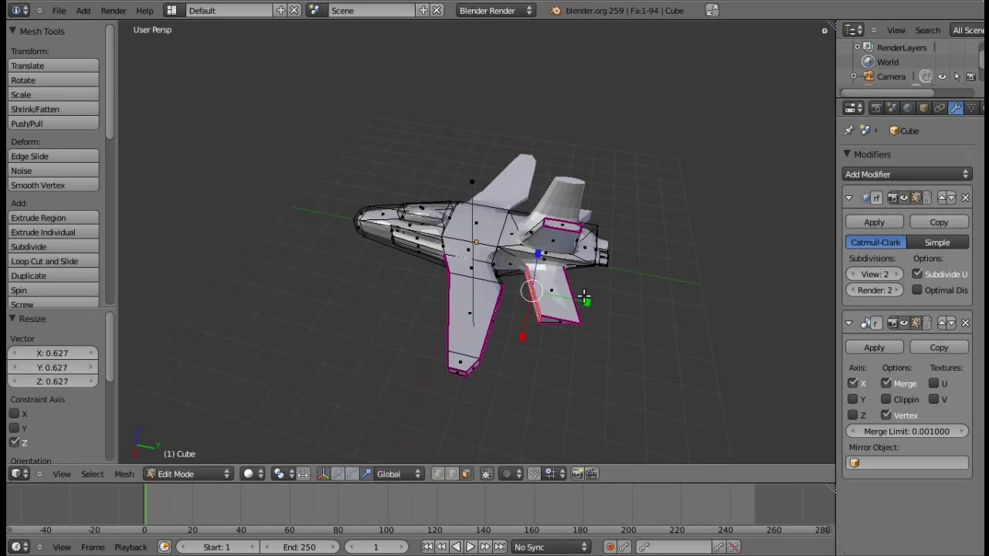
Inspect the smoothed jet, re-enter editing in wireframe and box-select the tail stabilizer tip
{"action": "key", "text": "Tab"}
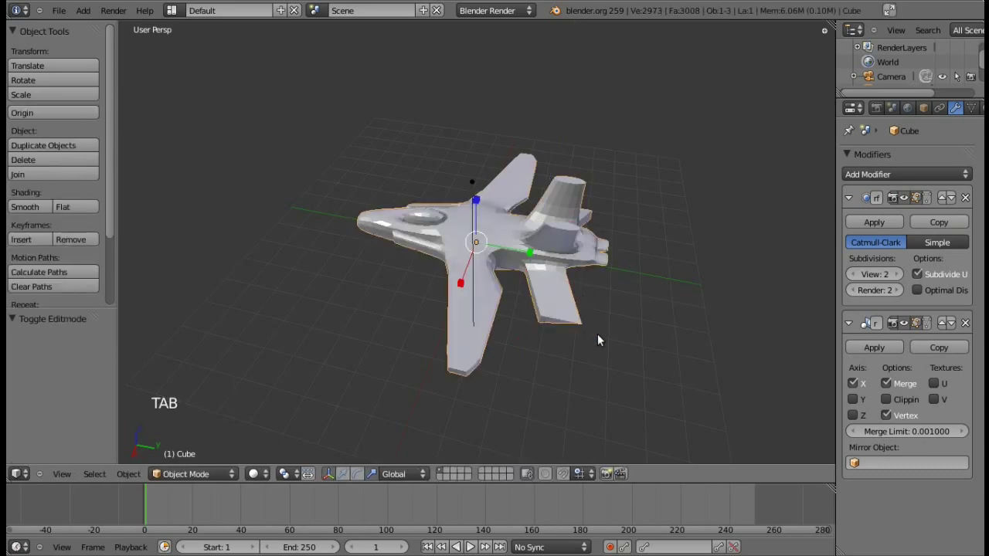
{"action": "key", "text": "KP_4"}
{"action": "key", "text": "KP_4"}
{"action": "key", "text": "KP_4"}
{"action": "key", "text": "KP_2"}
{"action": "key", "text": "KP_2"}
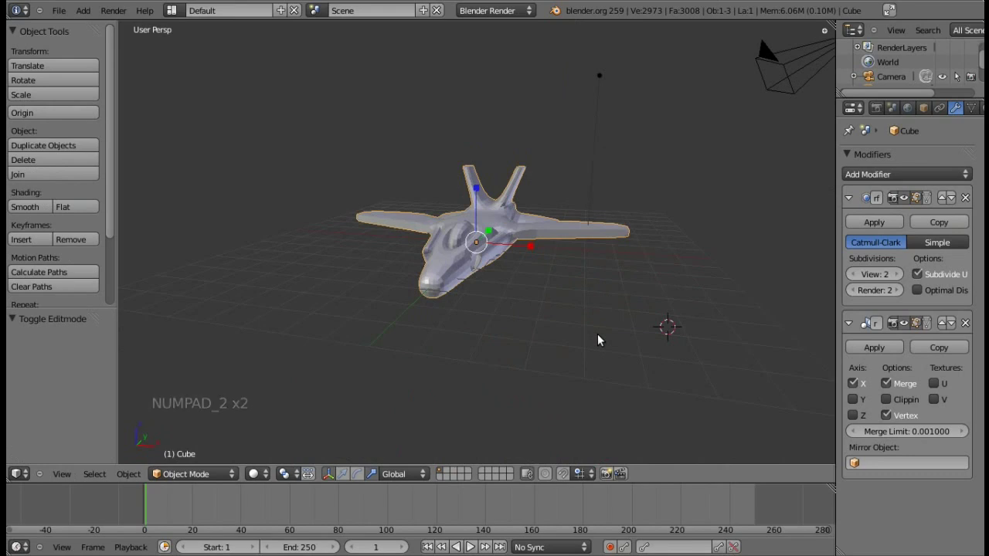
{"action": "key", "text": "KP_8"}
{"action": "key", "text": "Tab"}
{"action": "key", "text": "KP_8"}
{"action": "key", "text": "KP_8"}
{"action": "key", "text": "KP_4"}
{"action": "key", "text": "z"}
{"action": "key", "text": "b"}
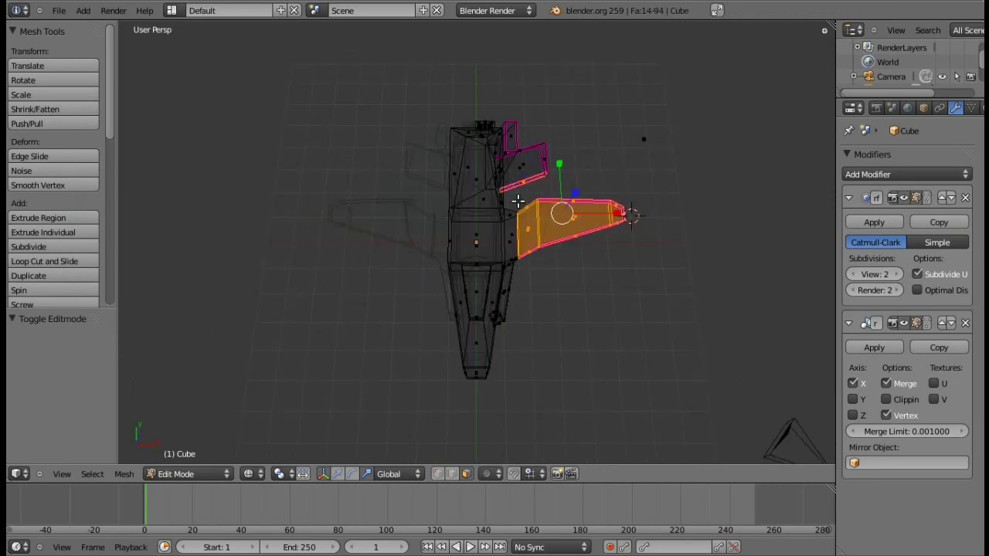
View the stabilizer edge-on and squash its tip to 0.81 along Z
{"action": "key", "text": "KP_2"}
{"action": "key", "text": "KP_2"}
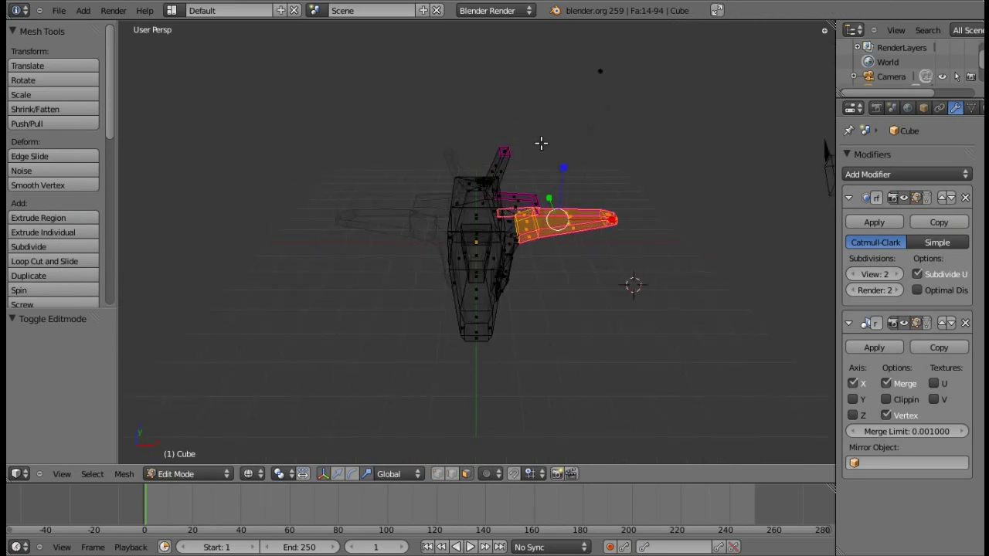
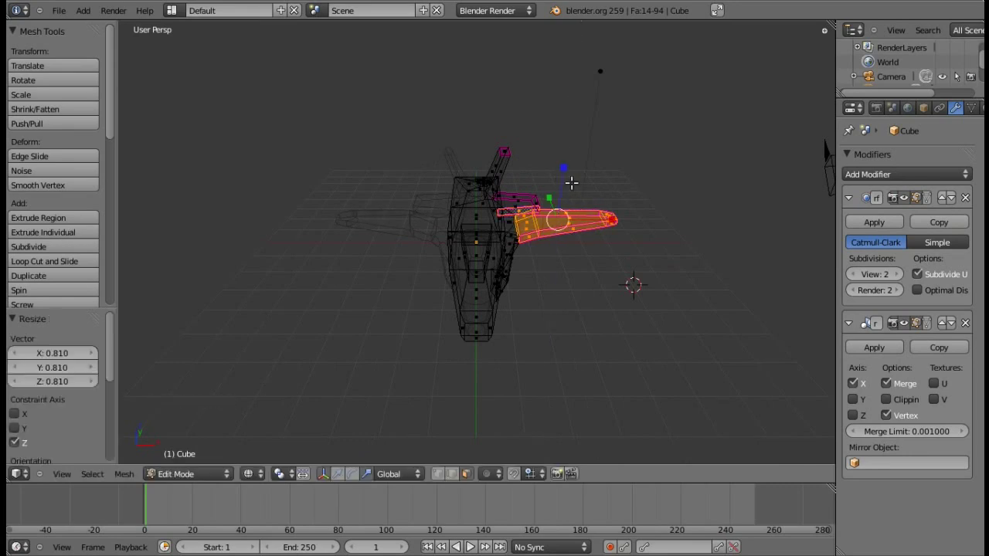
{"action": "key", "text": "Tab"}
Orbit around the flattened stabilizer and leave editing to show the smoothed jet
{"action": "key", "text": "z"}
{"action": "key", "text": "KP_2"}
{"action": "key", "text": "KP_2"}
{"action": "key", "text": "KP_6"}
{"action": "key", "text": "KP_6"}
{"action": "key", "text": "KP_8"}
{"action": "key", "text": "KP_8"}
{"action": "key", "text": "KP_8"}
{"action": "key", "text": "KP_6"}
{"action": "key", "text": "KP_6"}
{"action": "key", "text": "KP_6"}
{"action": "key", "text": "KP_6"}
{"action": "key", "text": "KP_8"}
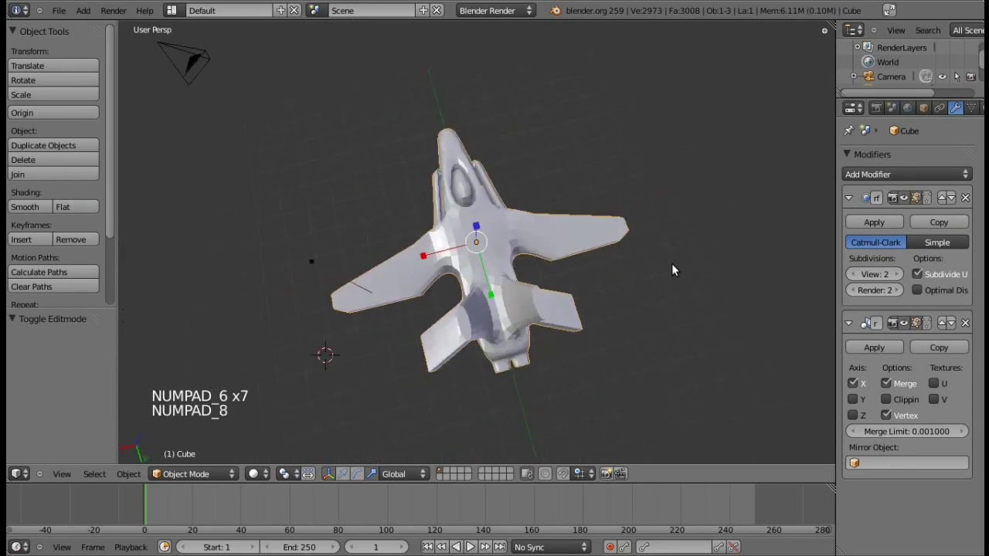
Orbit to a top-down view, re-enter mesh editing on the jet and clear the selection
{"action": "key", "text": "KP_4"}
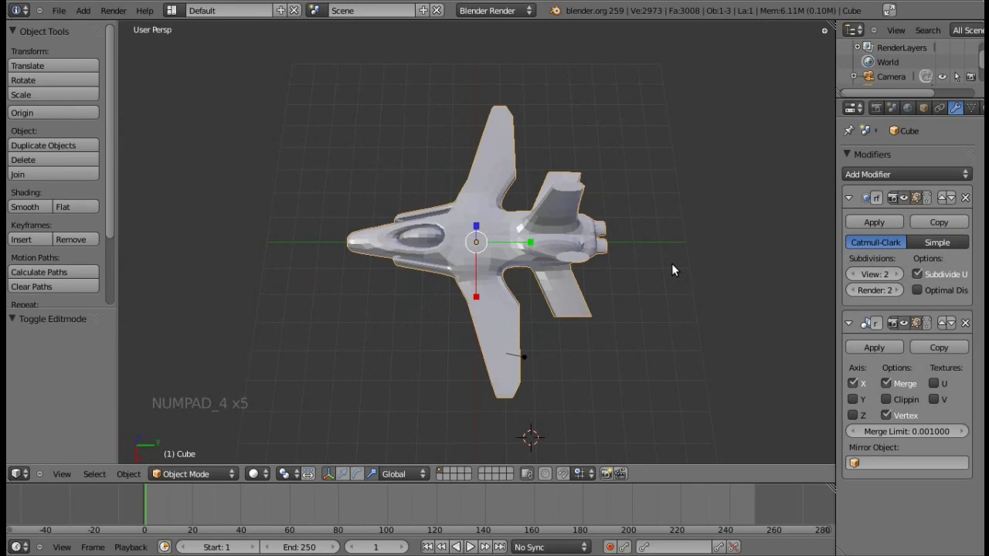
{"action": "key", "text": "KP_4"}
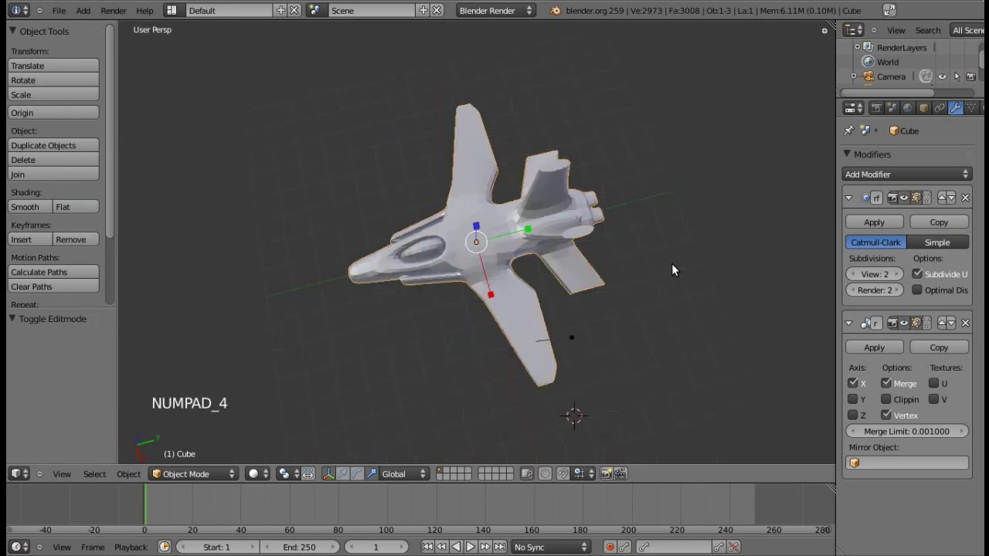
{"action": "key", "text": "KP_4"}
{"action": "key", "text": "KP_2"}
{"action": "key", "text": "Tab"}
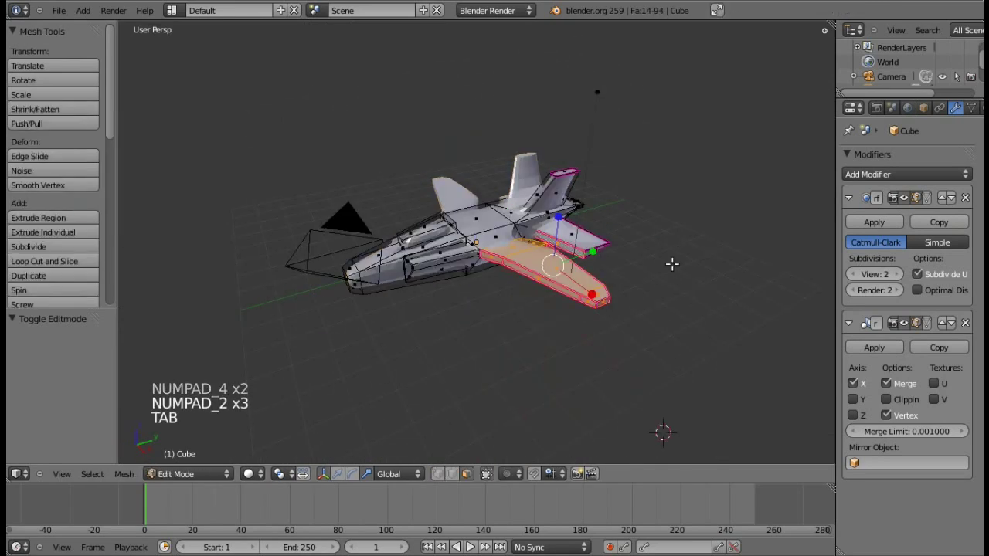
{"action": "key", "text": "a"}
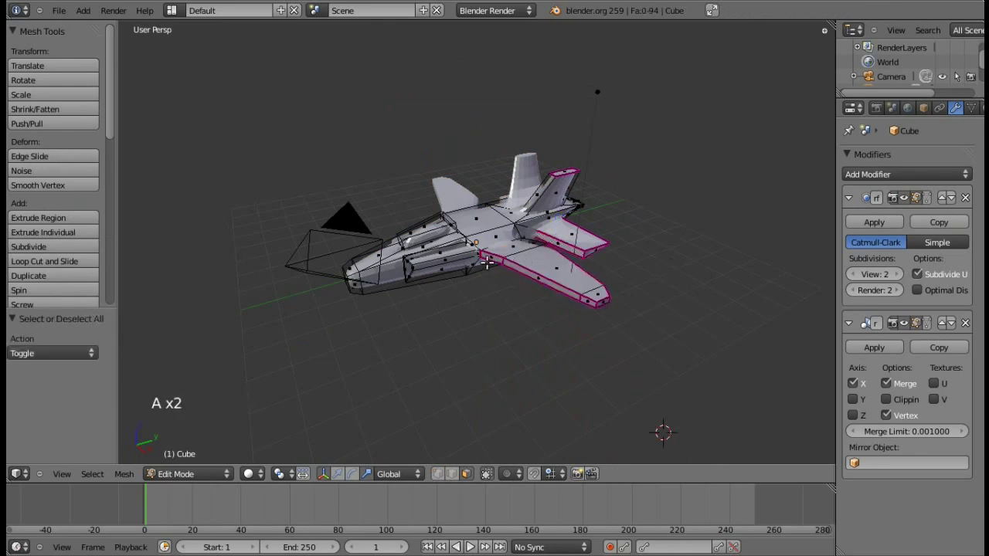
Pull the wing and tailplane faces inward by -0.099 along their normals, then show the smoothed jet
{"action": "right_click", "coordinate": [491, 254]}
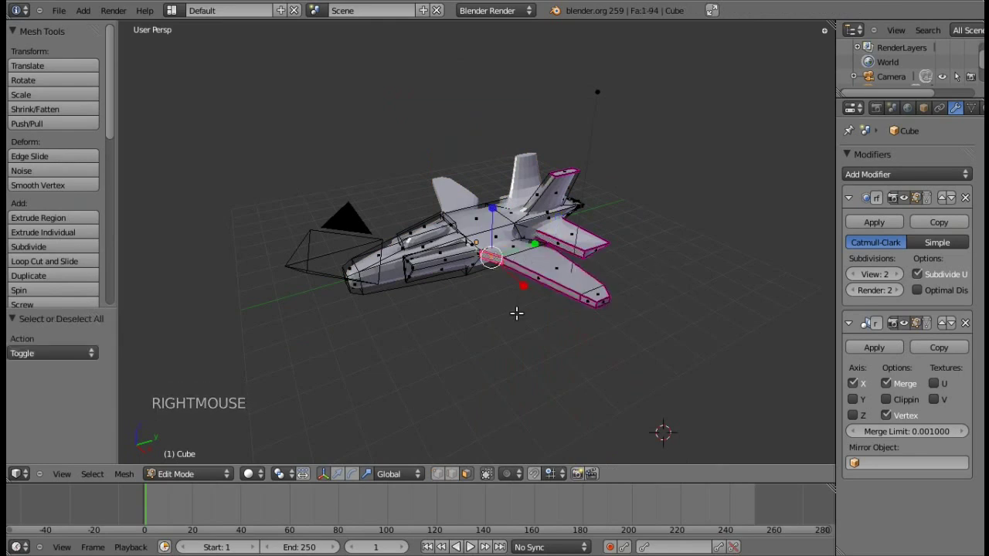
{"action": "key", "text": "e"}
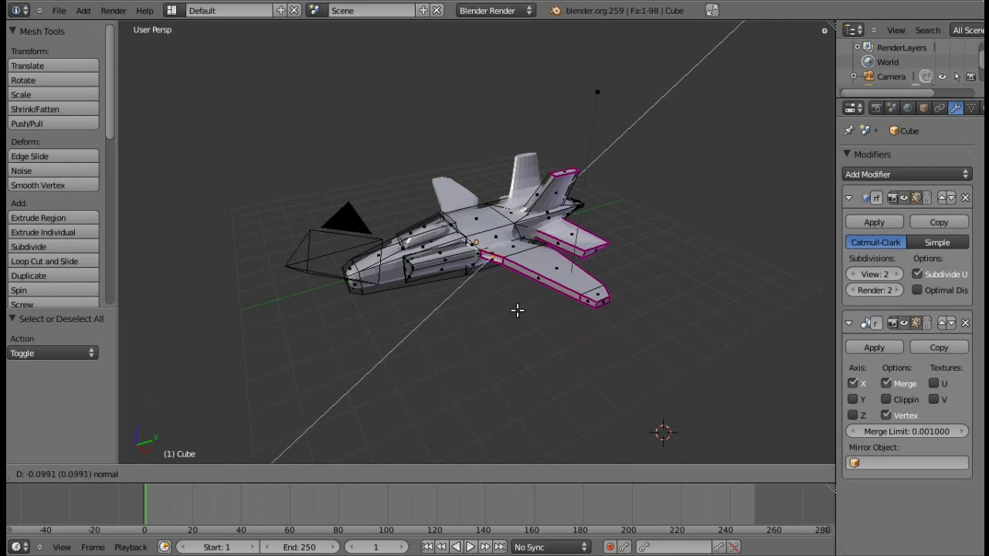
{"action": "left_click", "coordinate": [513, 306]}
{"action": "key", "text": "Tab"}
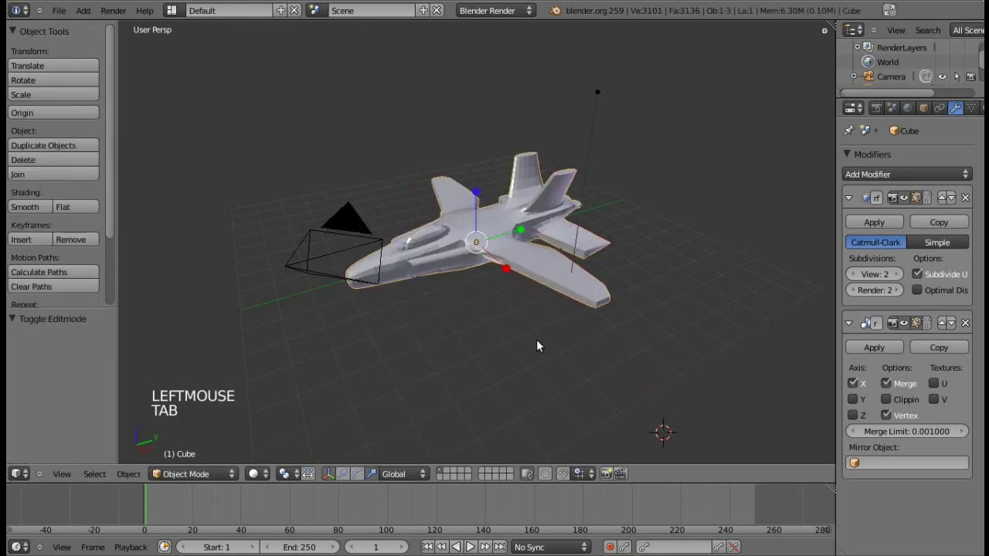
Set the jet mesh to Smooth shading from the Object Tools panel after orbiting to a top-down view
{"action": "key", "text": "KP_4"}
{"action": "key", "text": "KP_4"}
{"action": "key", "text": "KP_2"}
{"action": "key", "text": "KP_4"}
{"action": "key", "text": "KP_4"}
{"action": "key", "text": "KP_4"}
{"action": "key", "text": "KP_8"}
{"action": "key", "text": "KP_8"}
{"action": "key", "text": "KP_6"}
{"action": "key", "text": "KP_6"}
{"action": "key", "text": "KP_6"}
{"action": "key", "text": "KP_6"}
{"action": "key", "text": "KP_6"}
{"action": "key", "text": "KP_6"}
{"action": "key", "text": "KP_6"}
{"action": "key", "text": "KP_6"}
{"action": "key", "text": "KP_6"}
{"action": "key", "text": "KP_6"}
{"action": "key", "text": "KP_6"}
{"action": "key", "text": "KP_6"}
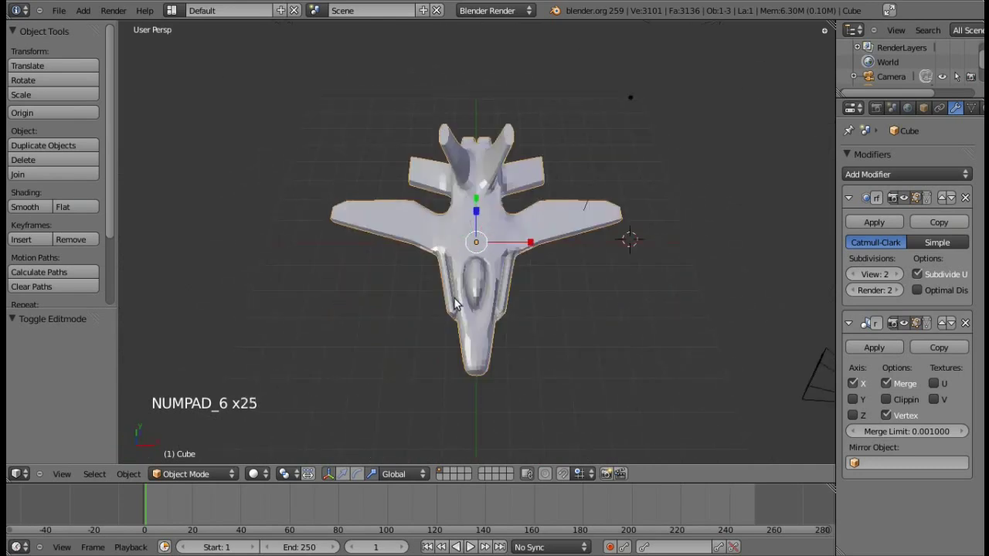
{"action": "left_click", "coordinate": [34, 210]}
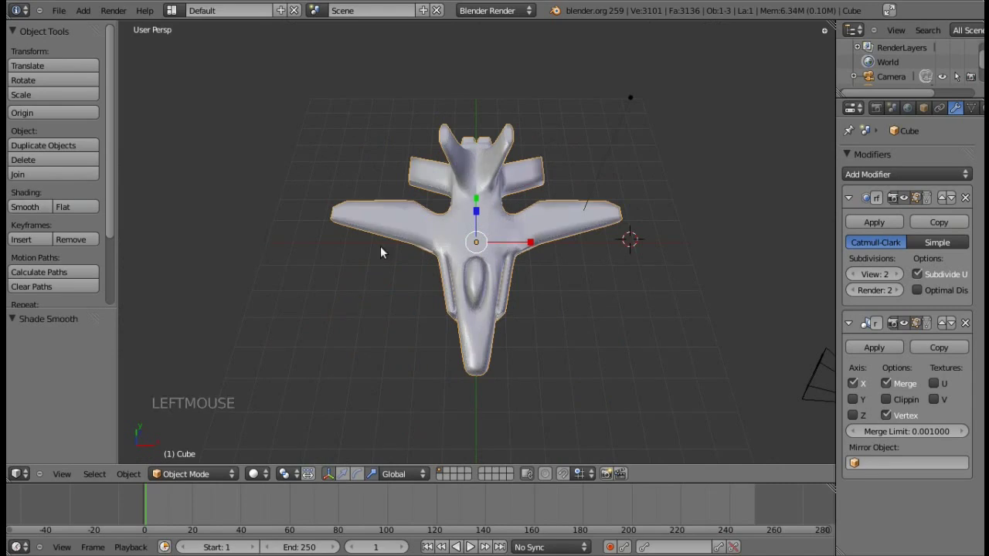
Orbit around the smoothed jet to inspect it and deselect everything
{"action": "key", "text": "KP_2"}
{"action": "key", "text": "KP_2"}
{"action": "key", "text": "KP_6"}
{"action": "key", "text": "KP_6"}
{"action": "key", "text": "KP_6"}
{"action": "key", "text": "KP_6"}
{"action": "key", "text": "KP_8"}
{"action": "key", "text": "KP_8"}
{"action": "key", "text": "KP_8"}
{"action": "key", "text": "KP_8"}
{"action": "key", "text": "KP_6"}
{"action": "key", "text": "KP_6"}
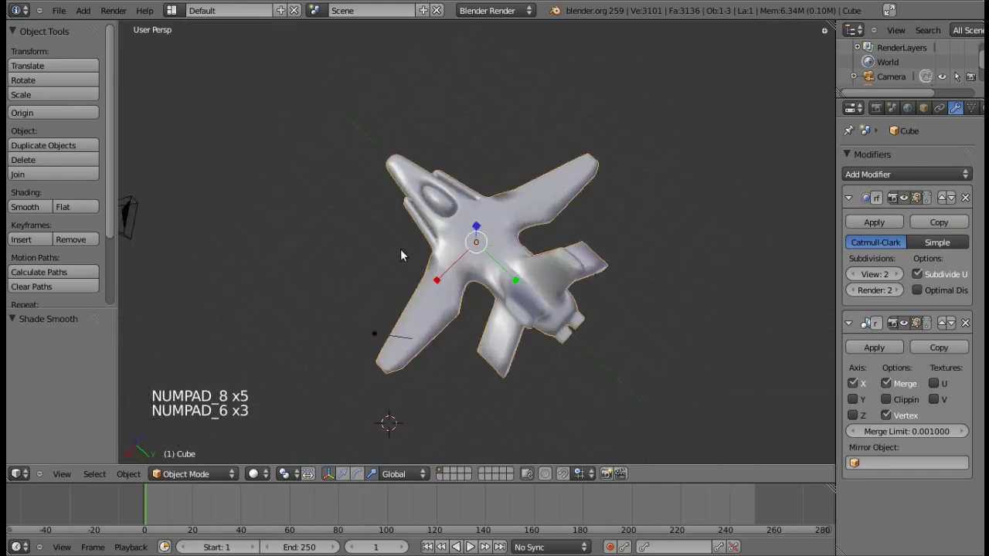
{"action": "key", "text": "a"}
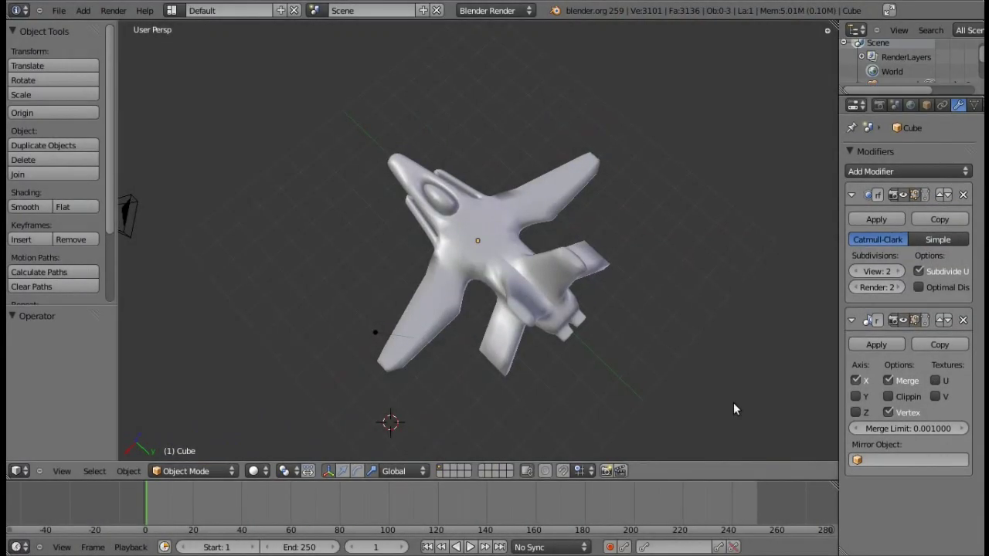
Enter Edit Mode on the jet in top view with wireframe display and a cleared selection
{"action": "key", "text": "KP_8"}
{"action": "key", "text": "KP_8"}
{"action": "key", "text": "KP_6"}
{"action": "key", "text": "KP_6"}
{"action": "key", "text": "KP_6"}
{"action": "key", "text": "Tab"}
{"action": "key", "text": "KP_2"}
{"action": "key", "text": "KP_7"}
{"action": "key", "text": "KP_6"}
{"action": "key", "text": "KP_6"}
{"action": "key", "text": "KP_6"}
{"action": "key", "text": "KP_4"}
{"action": "key", "text": "Tab"}
{"action": "key", "text": "q"}
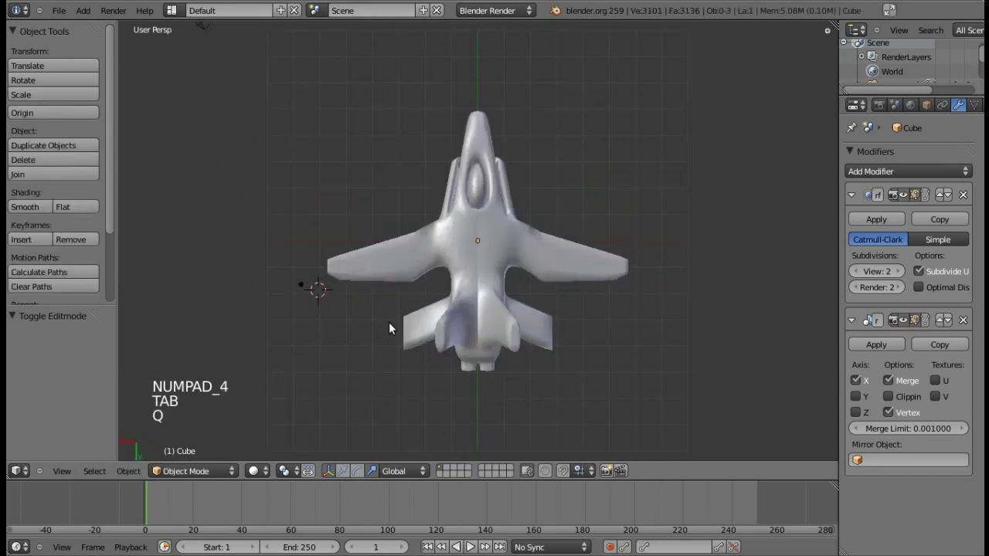
{"action": "key", "text": "Tab"}
{"action": "key", "text": "a"}
{"action": "key", "text": "v"}
{"action": "key", "text": "z"}
Box-select the left wing tip edges and move them to taper the wing outline
{"action": "key", "text": "b"}
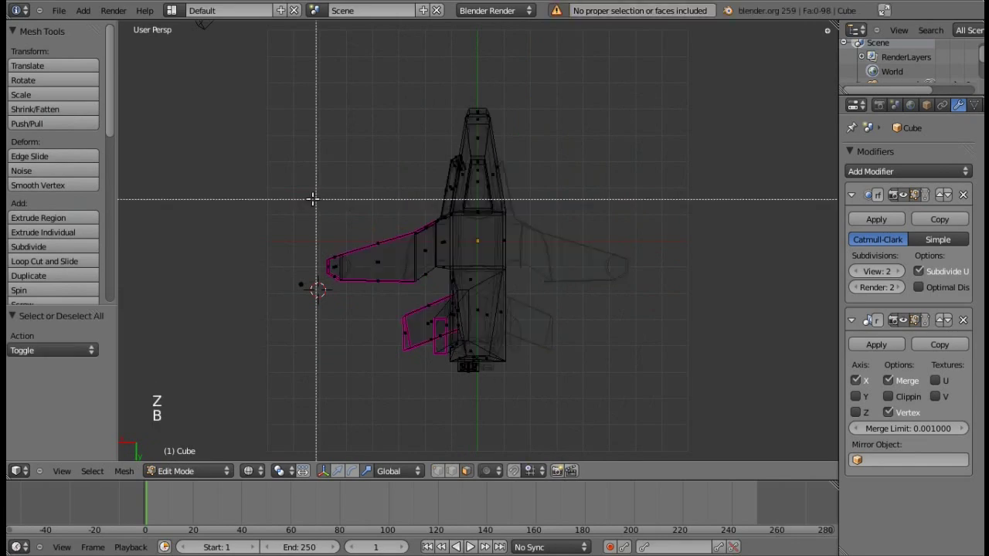
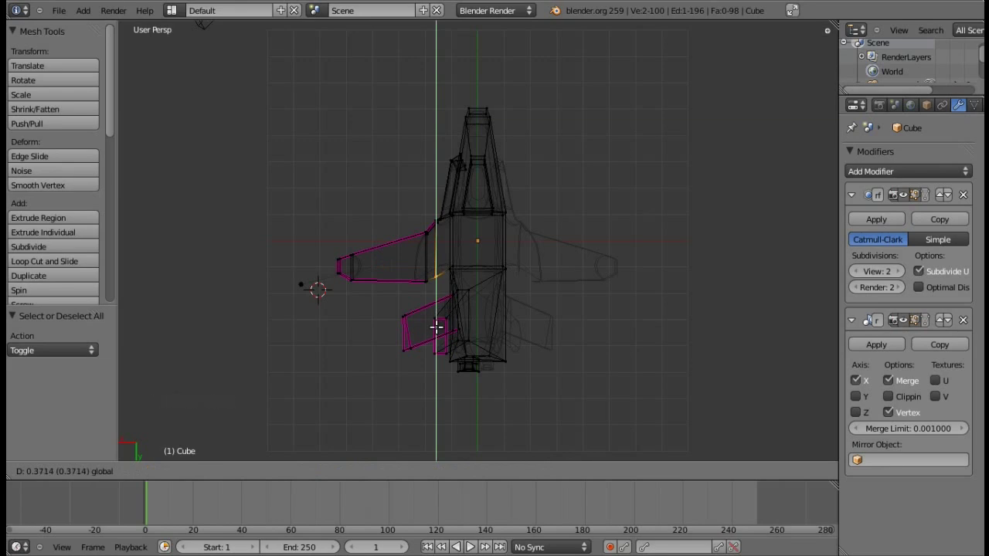
{"action": "key", "text": "a"}
{"action": "key", "text": "b"}
{"action": "left_click", "coordinate": [350, 293]}
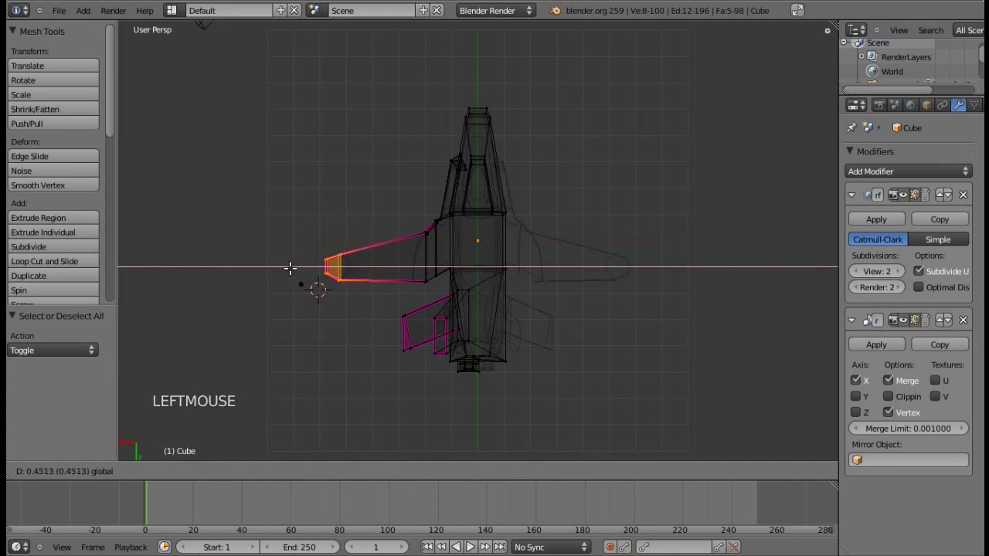
{"action": "key", "text": "Tab"}
{"action": "key", "text": "Tab"}
Box-select the stabilizer face in wireframe and shrink it, then clear the selection
{"action": "key", "text": "z"}
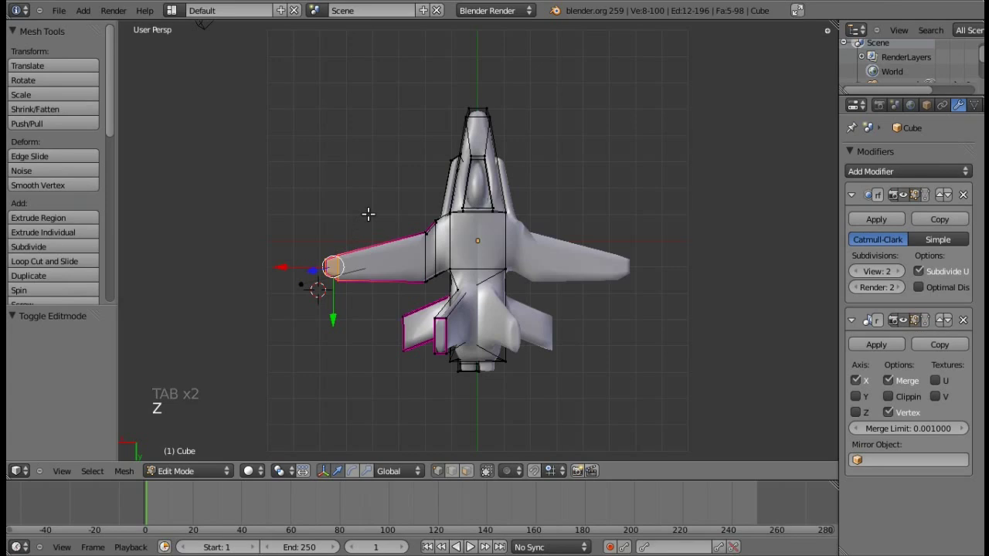
{"action": "key", "text": "a"}
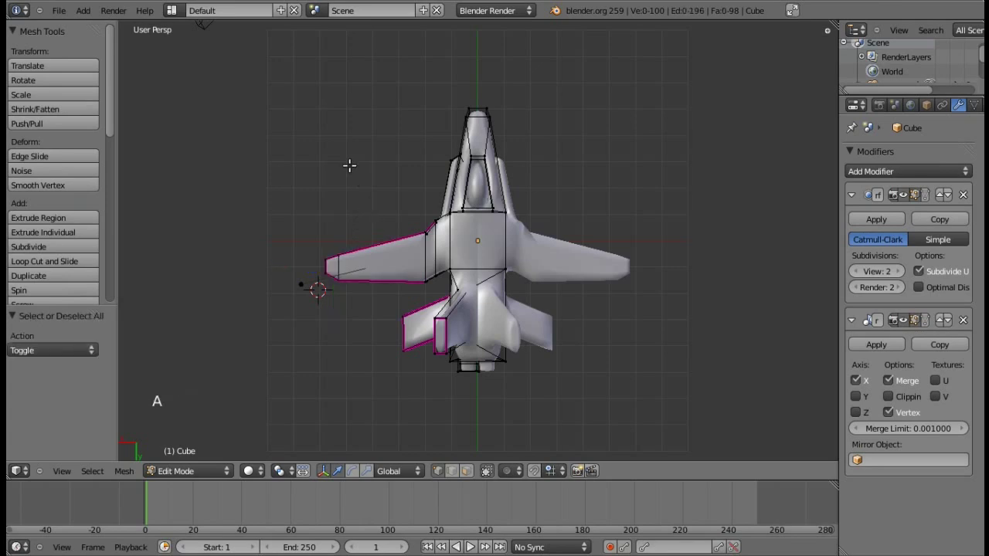
{"action": "key", "text": "KP_4"}
{"action": "key", "text": "KP_4"}
{"action": "key", "text": "KP_2"}
{"action": "key", "text": "KP_2"}
{"action": "key", "text": "KP_6"}
{"action": "key", "text": "KP_4"}
{"action": "key", "text": "KP_4"}
{"action": "key", "text": "KP_4"}
{"action": "key", "text": "z"}
{"action": "key", "text": "b"}
{"action": "key", "text": "b"}
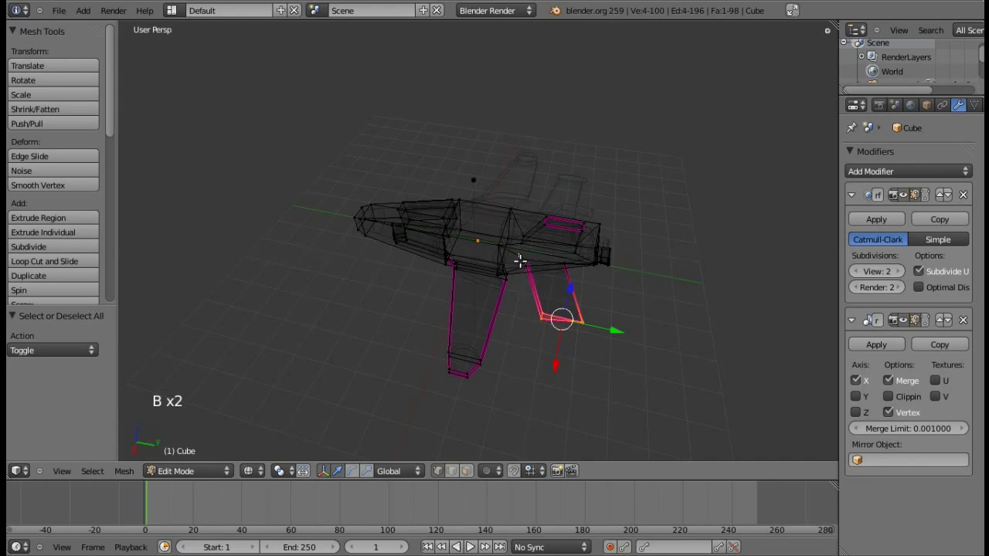
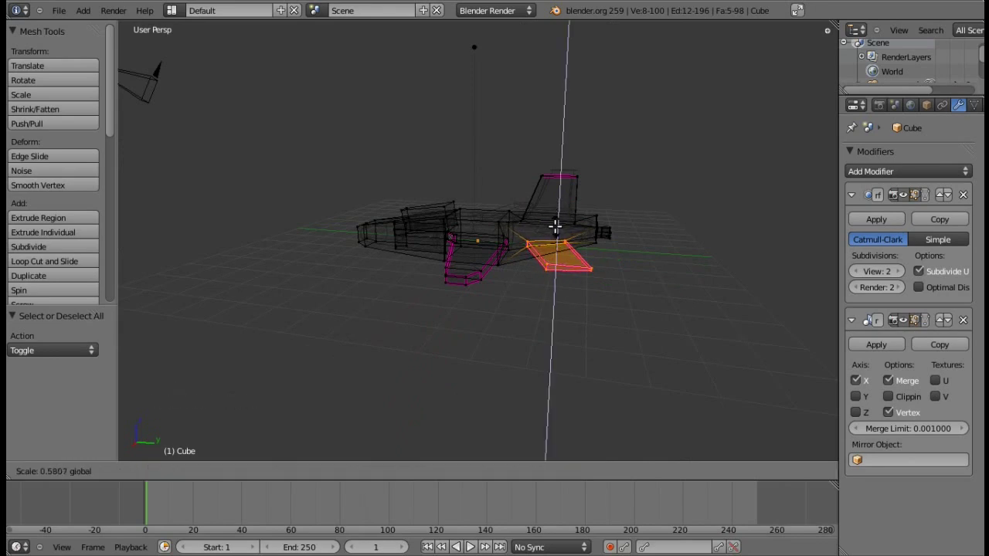
{"action": "key", "text": "a"}
Select the top of the tail fin from the front view and lower it
{"action": "key", "text": "KP_4"}
{"action": "key", "text": "KP_4"}
{"action": "key", "text": "KP_4"}
{"action": "key", "text": "b"}
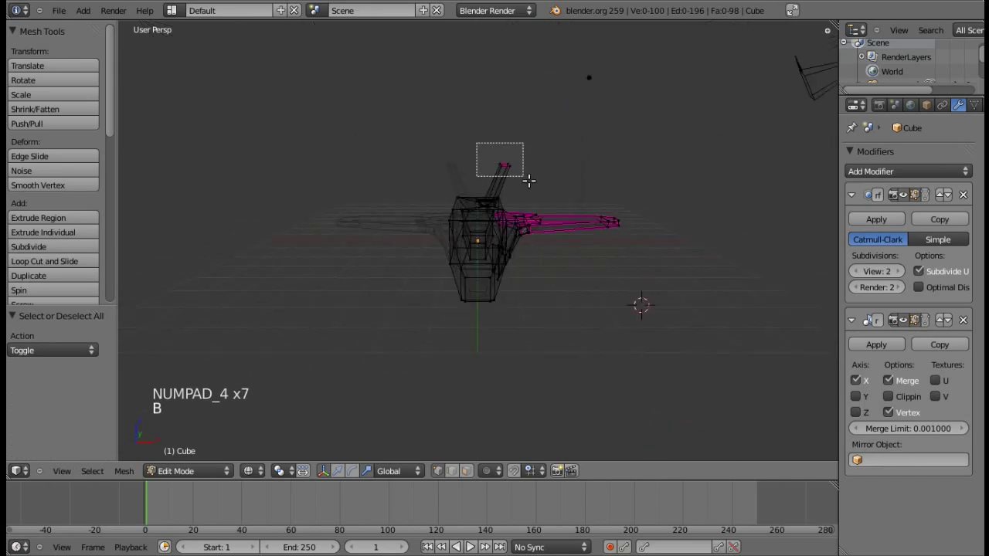
{"action": "left_click", "coordinate": [331, 488]}
{"action": "left_click", "coordinate": [544, 161]}
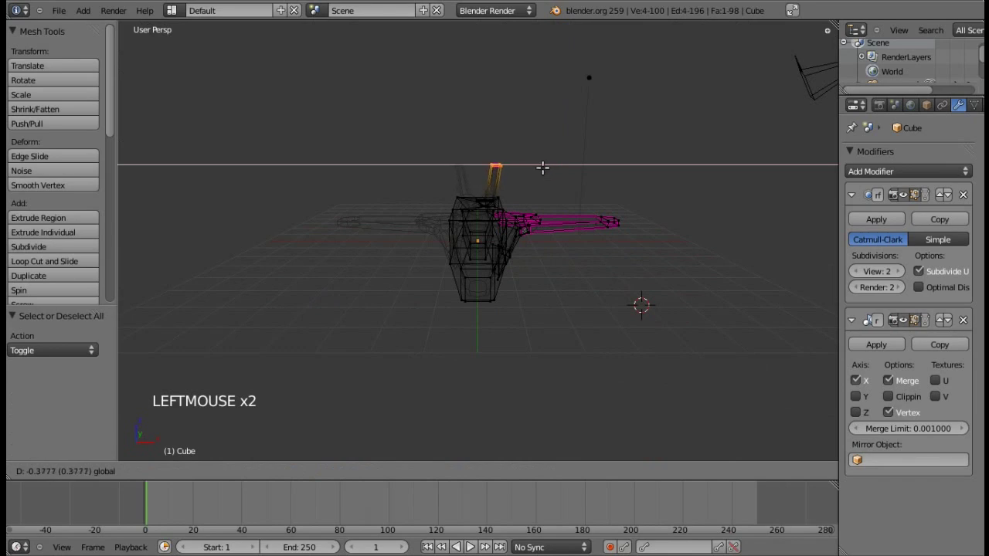
{"action": "key", "text": "a"}
{"action": "key", "text": "KP_6"}
{"action": "key", "text": "KP_6"}
{"action": "key", "text": "KP_6"}
{"action": "key", "text": "KP_8"}
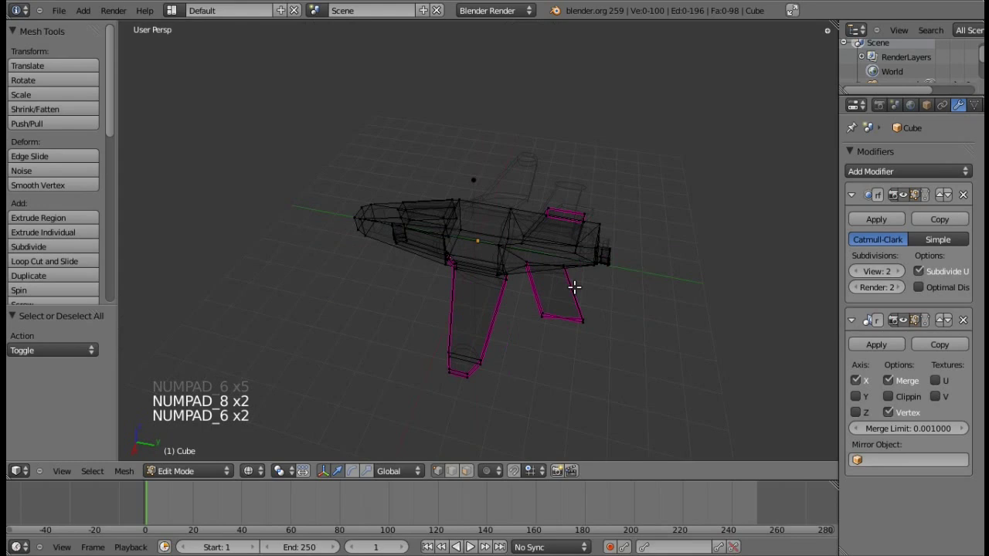
{"action": "key", "text": "KP_8"}
Select the jet's rear faces and extrude them backward into a long exhaust pipe
{"action": "key", "text": "KP_4"}
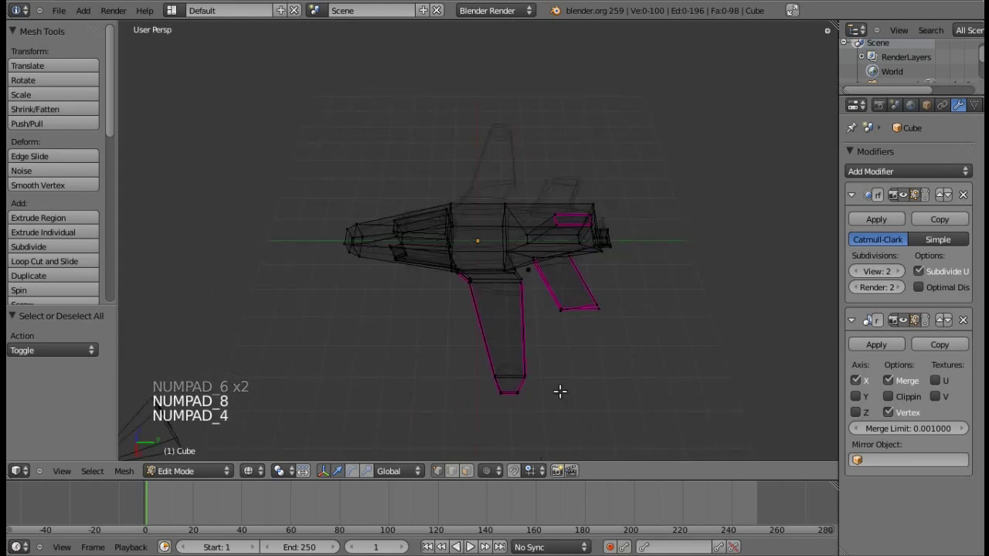
{"action": "key", "text": "b"}
{"action": "key", "text": "KP_4"}
{"action": "key", "text": "KP_4"}
{"action": "key", "text": "KP_2"}
{"action": "key", "text": "KP_2"}
{"action": "key", "text": "KP_2"}
{"action": "key", "text": "KP_4"}
{"action": "key", "text": "KP_4"}
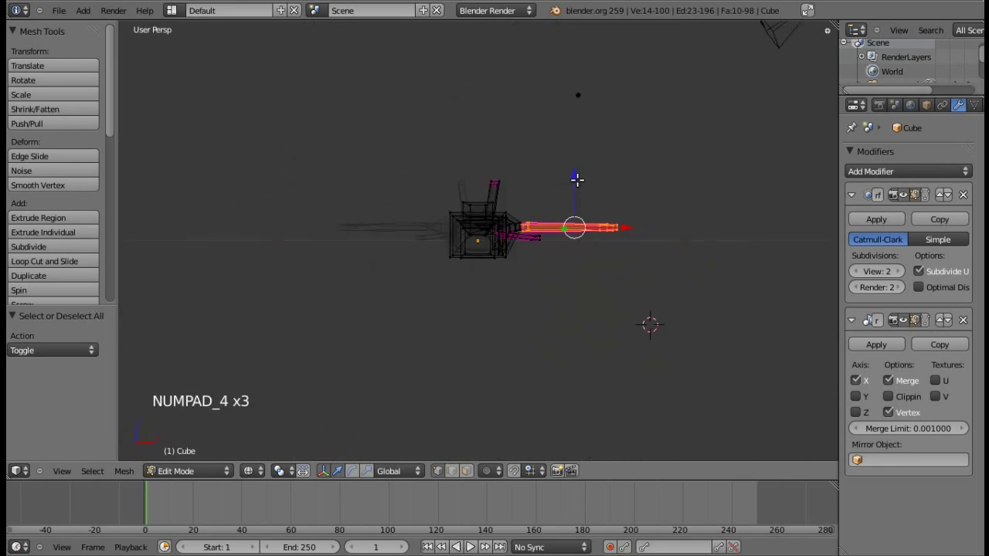
{"action": "left_click", "coordinate": [570, 177]}
{"action": "key", "text": "ctrl+z"}
{"action": "key", "text": "KP_2"}
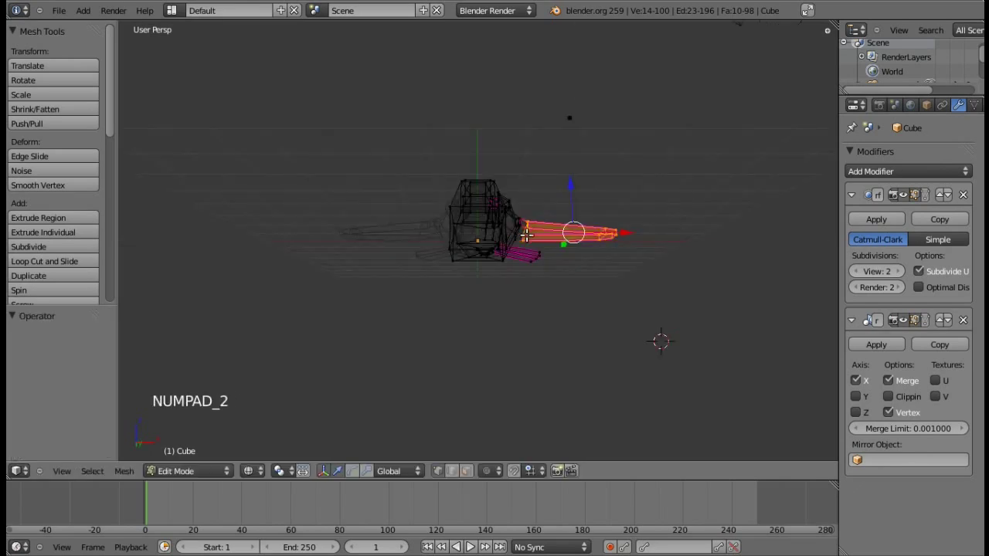
{"action": "key", "text": "b"}
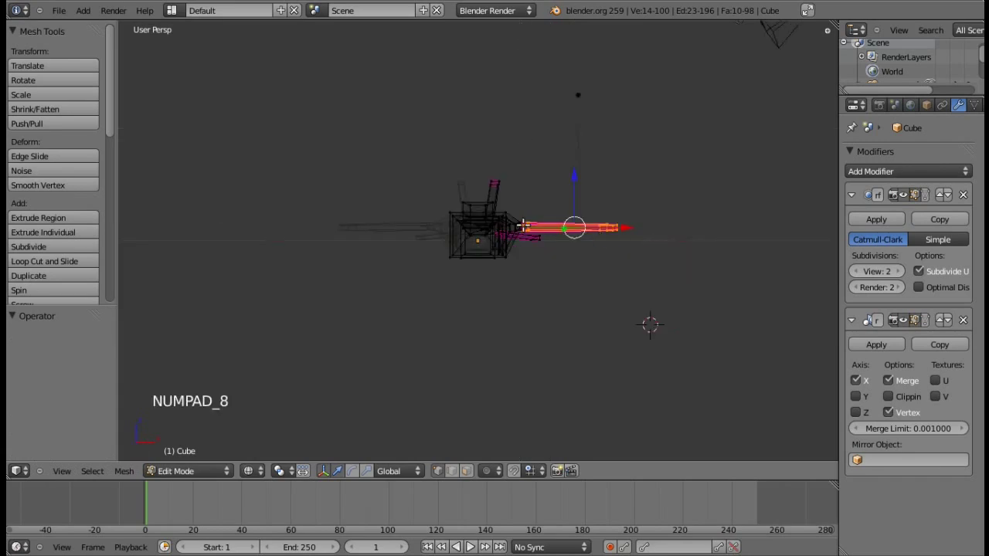
{"action": "key", "text": "KP_8"}
{"action": "key", "text": "b"}
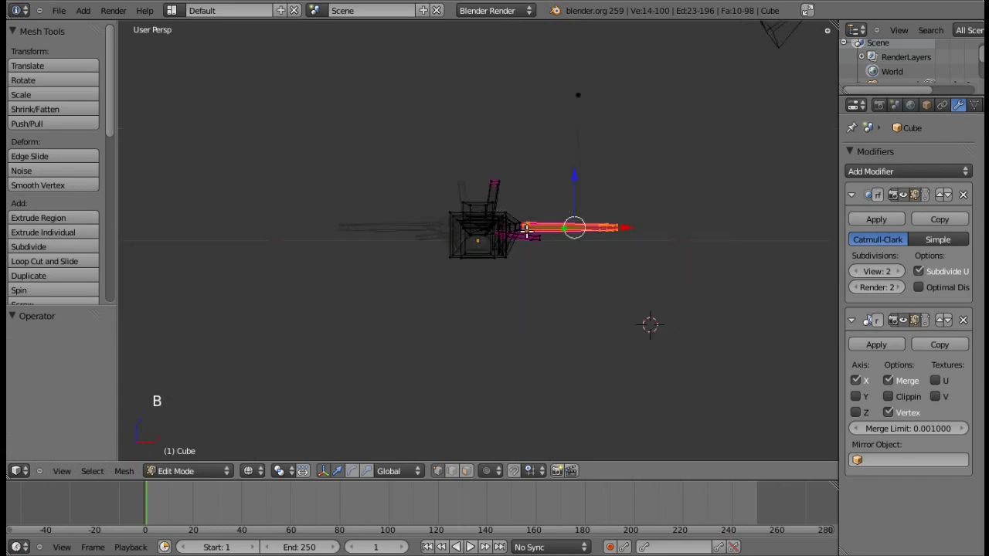
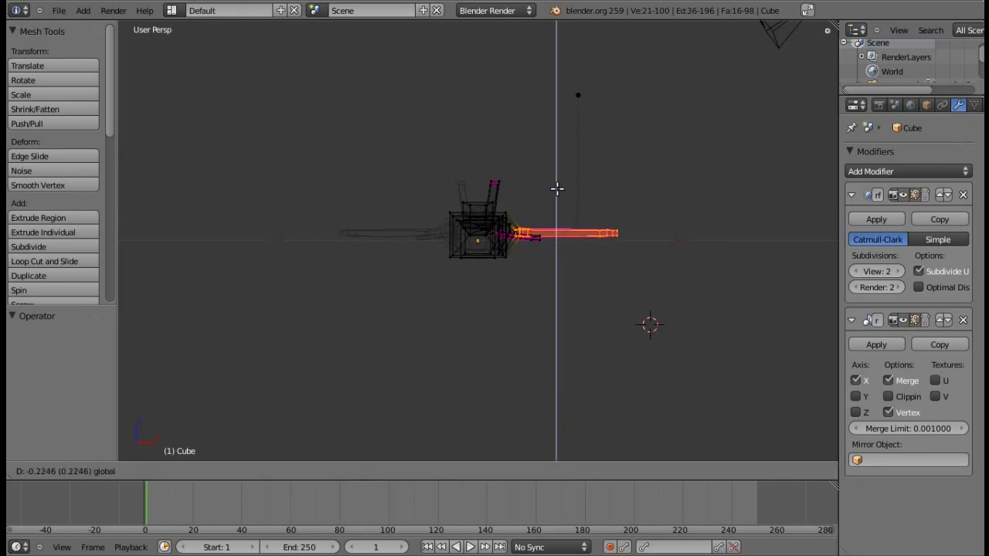
Confirm the exhaust pipe, deselect, and return the jet to Object Mode
{"action": "key", "text": "a"}
{"action": "key", "text": "z"}
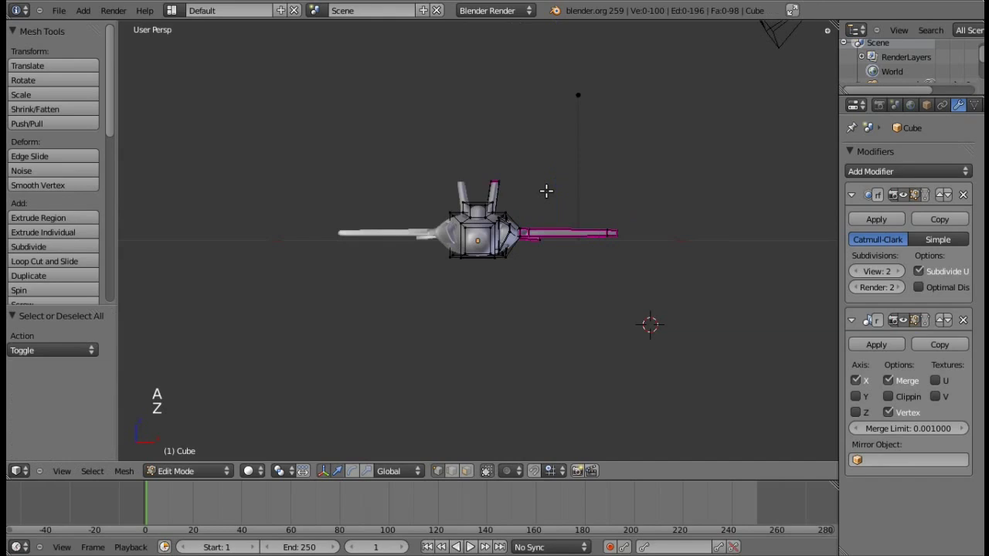
{"action": "key", "text": "Tab"}
{"action": "key", "text": "KP_8"}
{"action": "key", "text": "KP_8"}
{"action": "key", "text": "KP_8"}
{"action": "key", "text": "KP_6"}
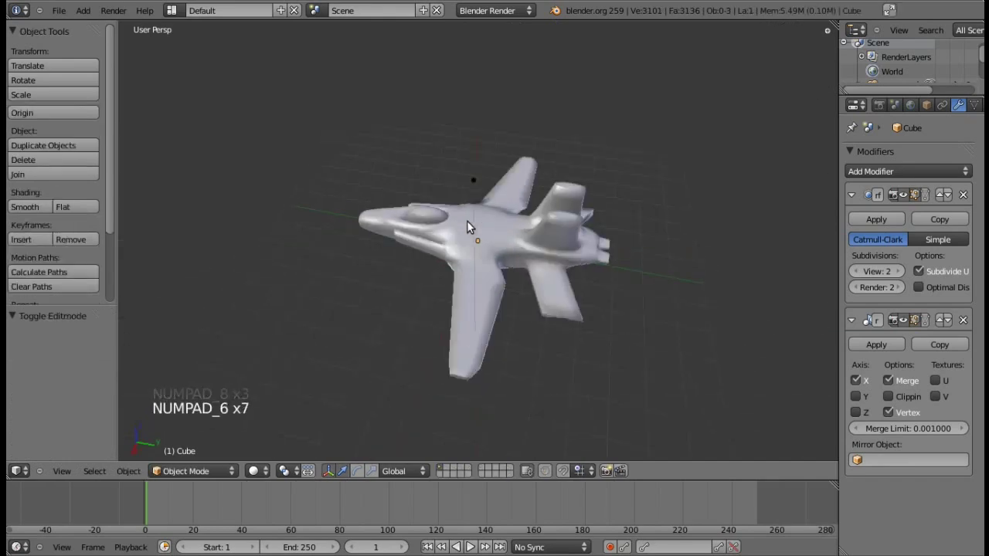
{"action": "key", "text": "KP_4"}
{"action": "key", "text": "KP_4"}
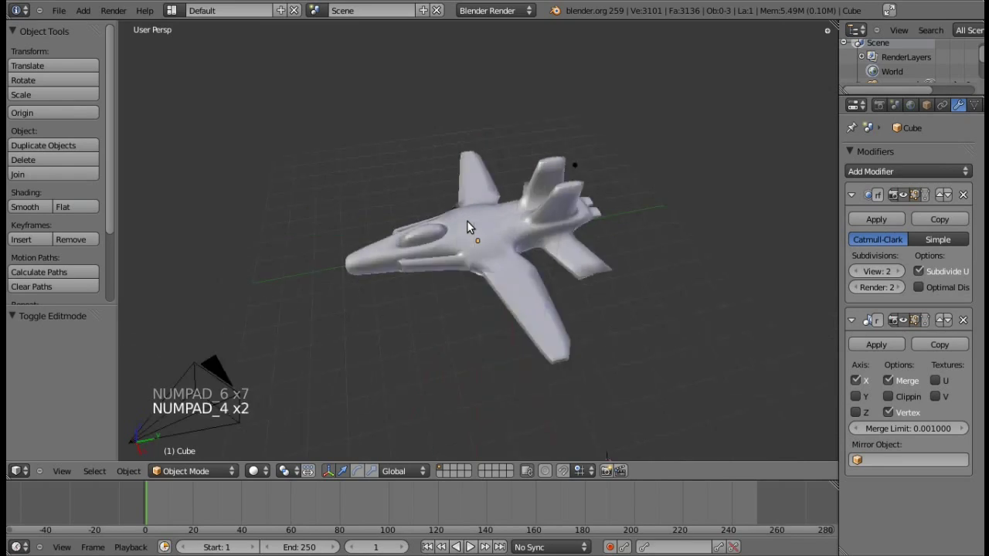
Move the jet higher and off to the side of the scene centre
{"action": "right_click", "coordinate": [469, 233]}
{"action": "key", "text": "g"}
{"action": "left_click", "coordinate": [606, 207]}
Add a plane mesh, scale it up into a large ground plane and enter Edit Mode
{"action": "left_click", "coordinate": [476, 259]}
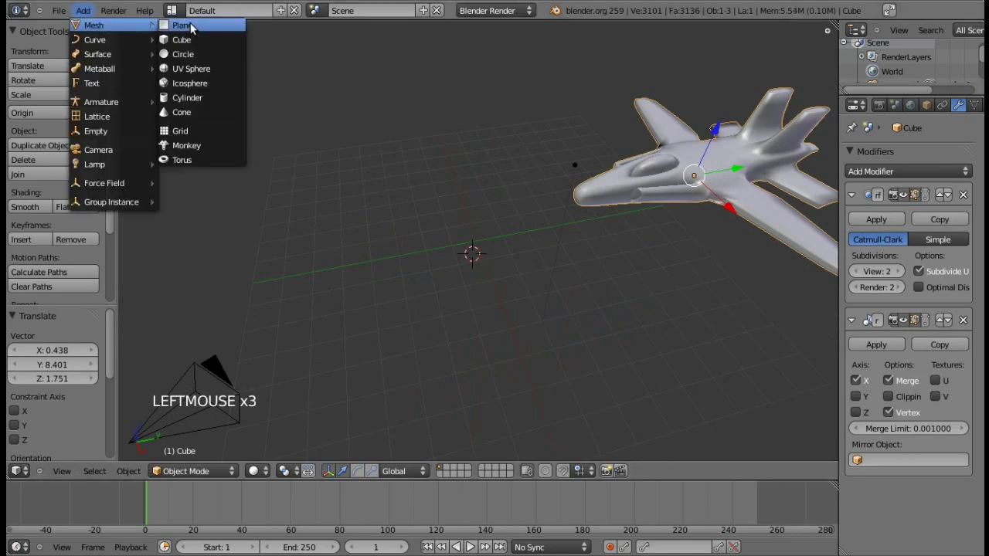
{"action": "key", "text": "s"}
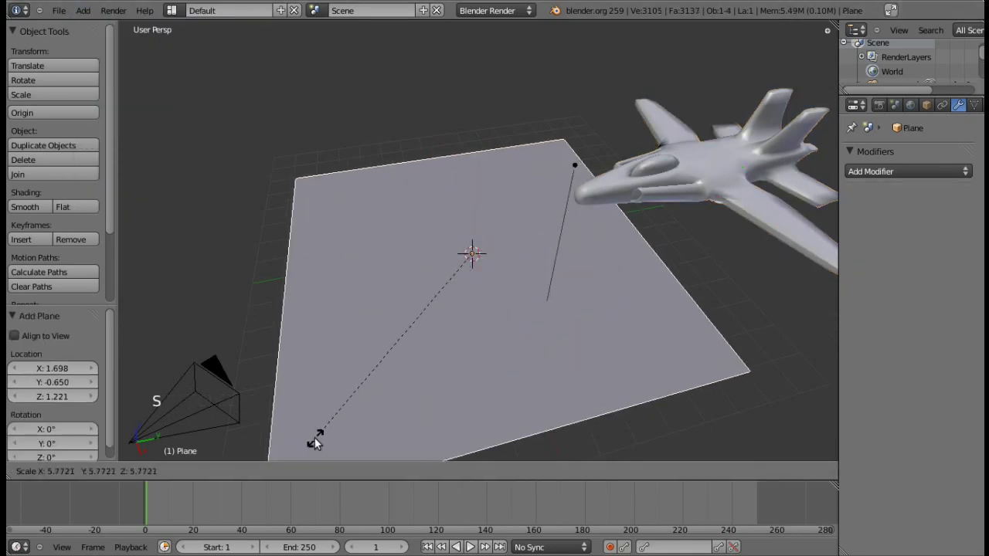
{"action": "left_click", "coordinate": [284, 429]}
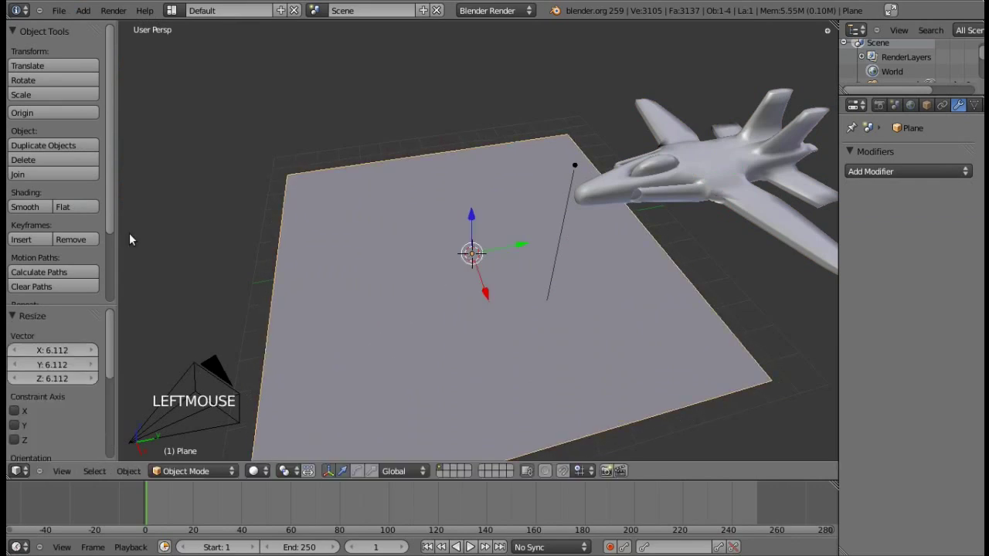
{"action": "key", "text": "Tab"}
Subdivide the plane three times into a dense grid, enable proportional editing and deselect all
{"action": "left_click", "coordinate": [46, 244]}
{"action": "left_click", "coordinate": [46, 244]}
{"action": "left_click", "coordinate": [46, 244]}
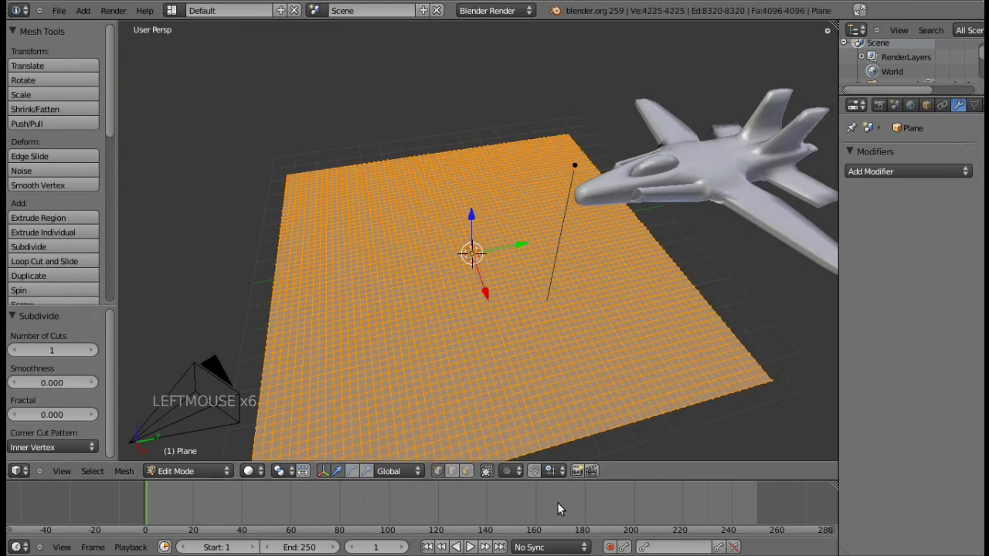
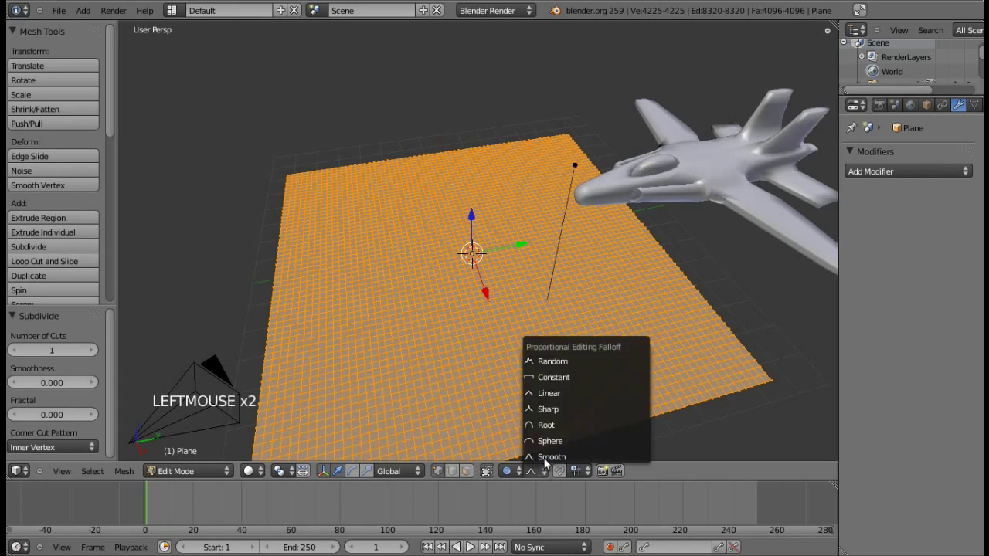
{"action": "key", "text": "KP_6"}
{"action": "key", "text": "a"}
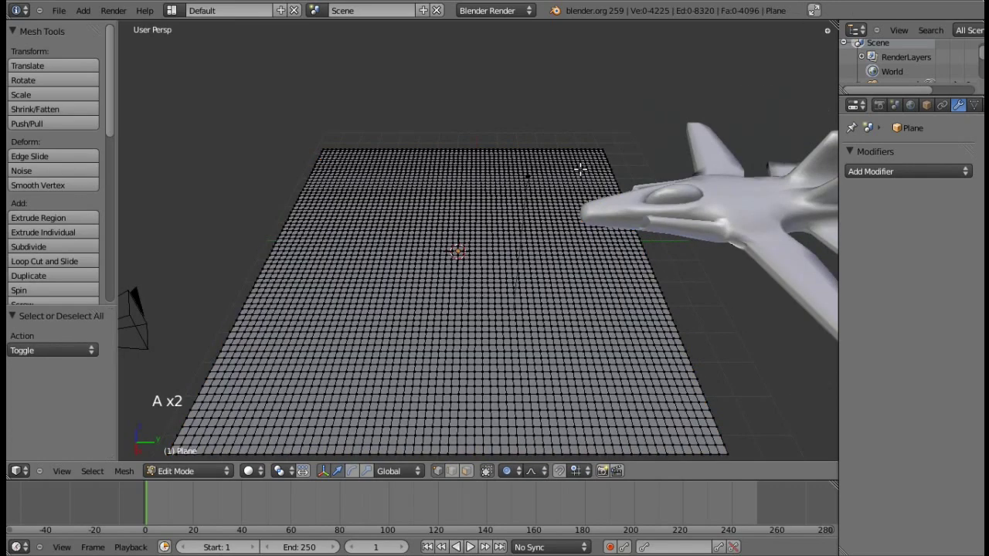
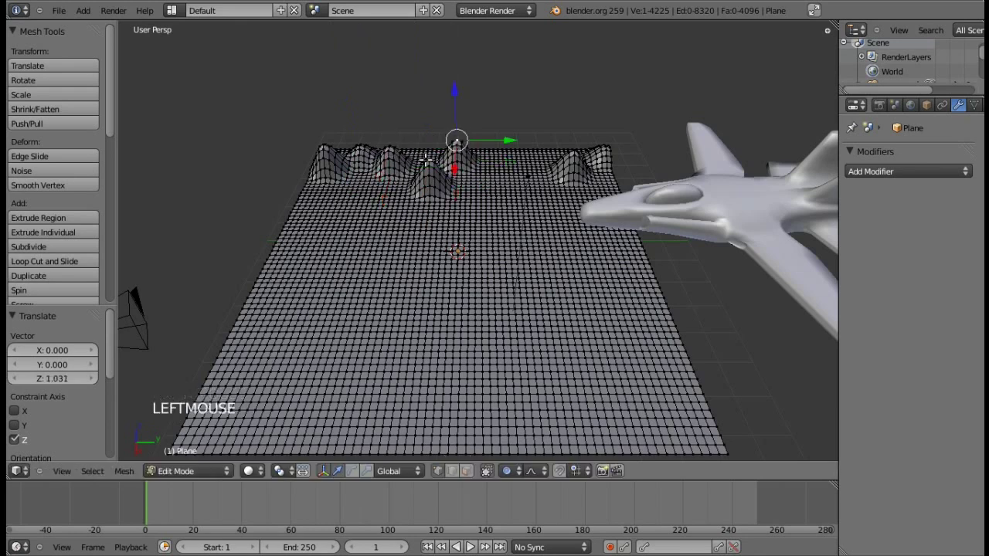
Raise a first far-edge vertex into a peak, undoing an overly tall attempt and redoing it
{"action": "left_click", "coordinate": [417, 111]}
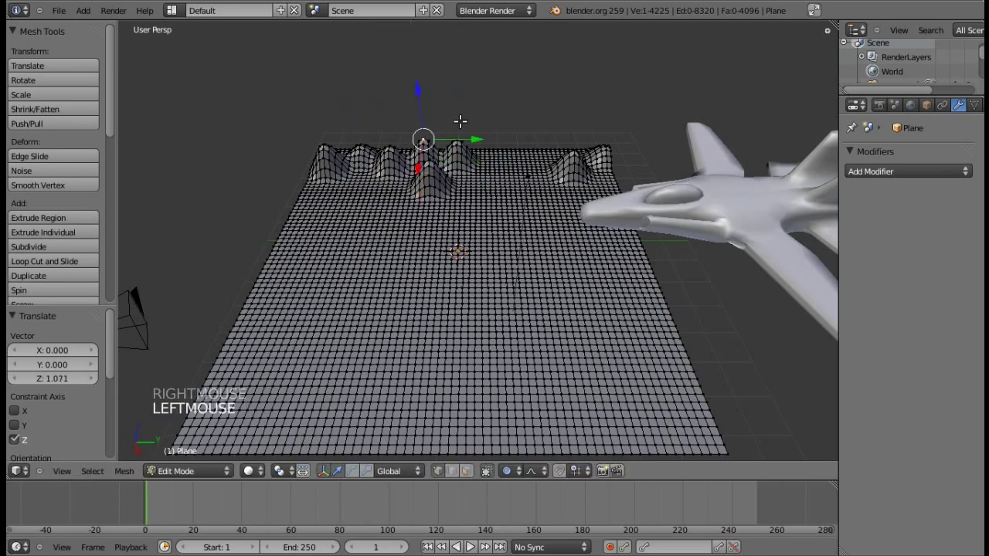
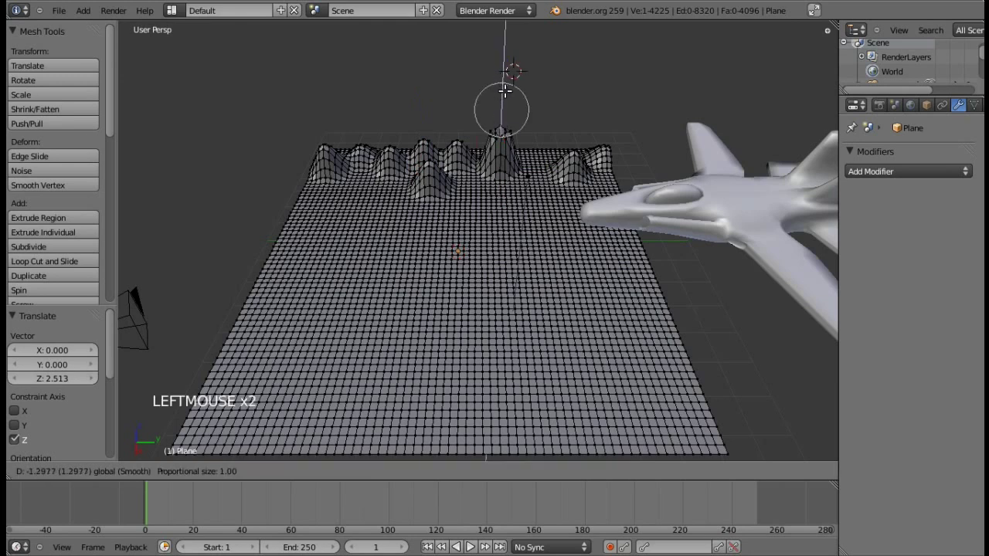
{"action": "key", "text": "ctrl+z"}
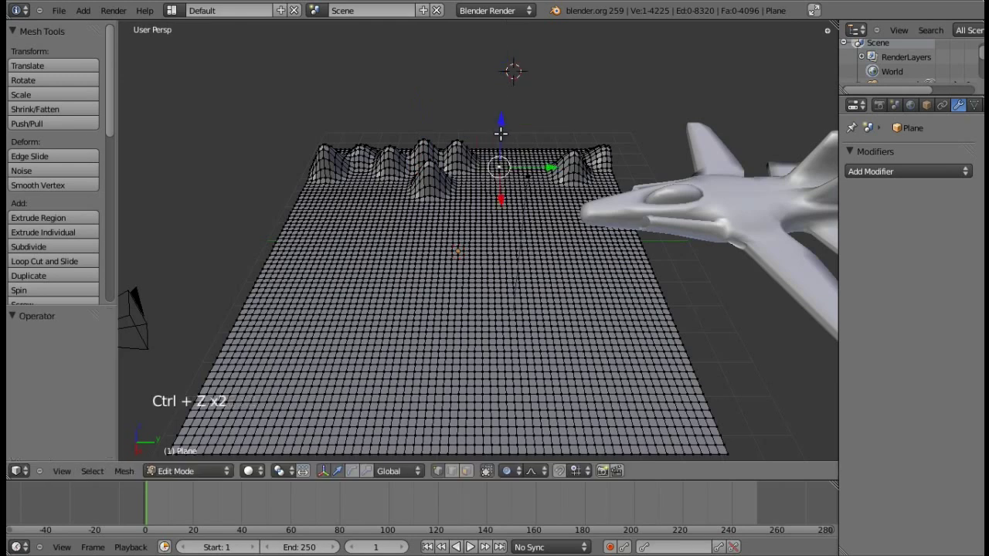
{"action": "left_click", "coordinate": [497, 105]}
{"action": "right_click", "coordinate": [533, 153]}
{"action": "left_click", "coordinate": [541, 126]}
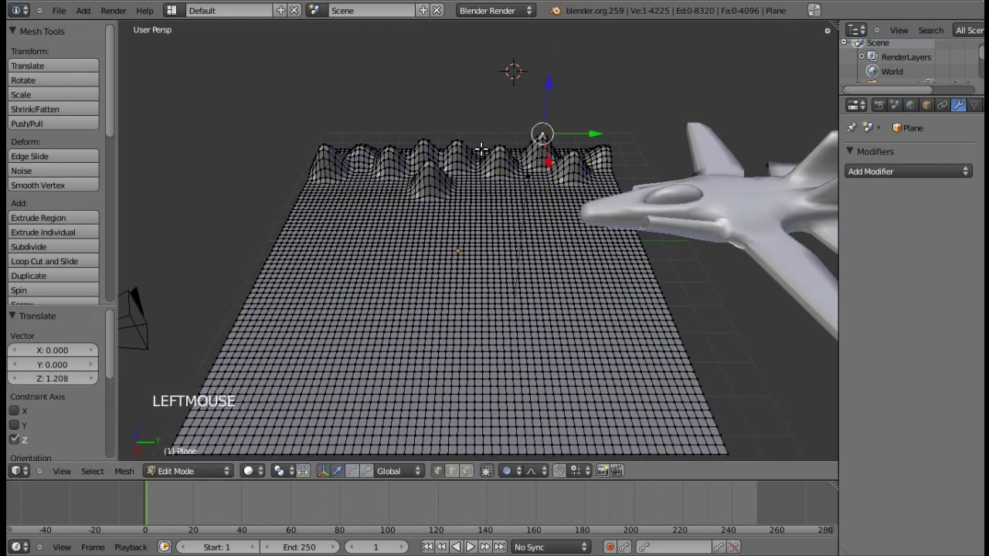
Raise three more far-edge vertices into smooth peaks with proportional editing
{"action": "right_click", "coordinate": [479, 149]}
{"action": "left_click", "coordinate": [478, 117]}
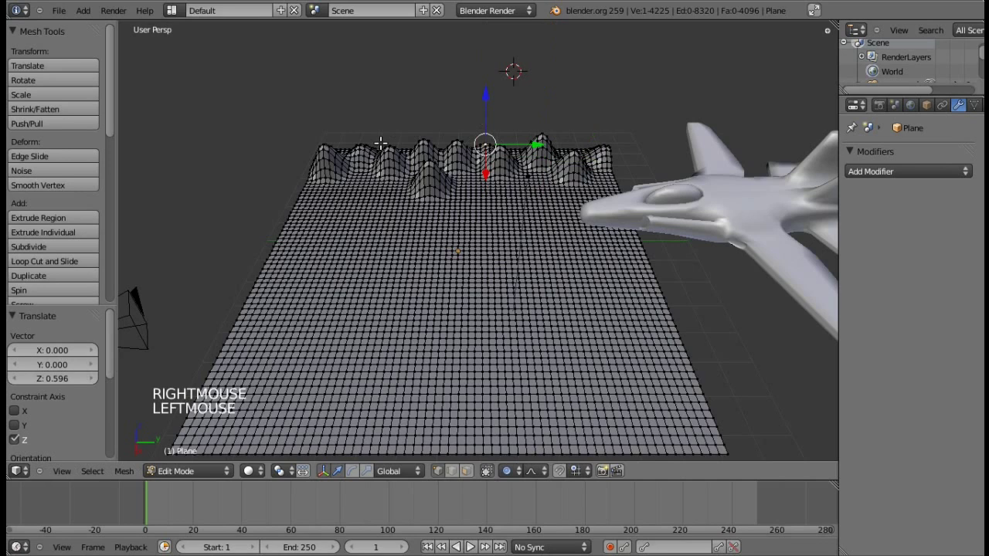
{"action": "right_click", "coordinate": [338, 149]}
{"action": "left_click", "coordinate": [332, 124]}
{"action": "right_click", "coordinate": [512, 147]}
{"action": "left_click", "coordinate": [516, 115]}
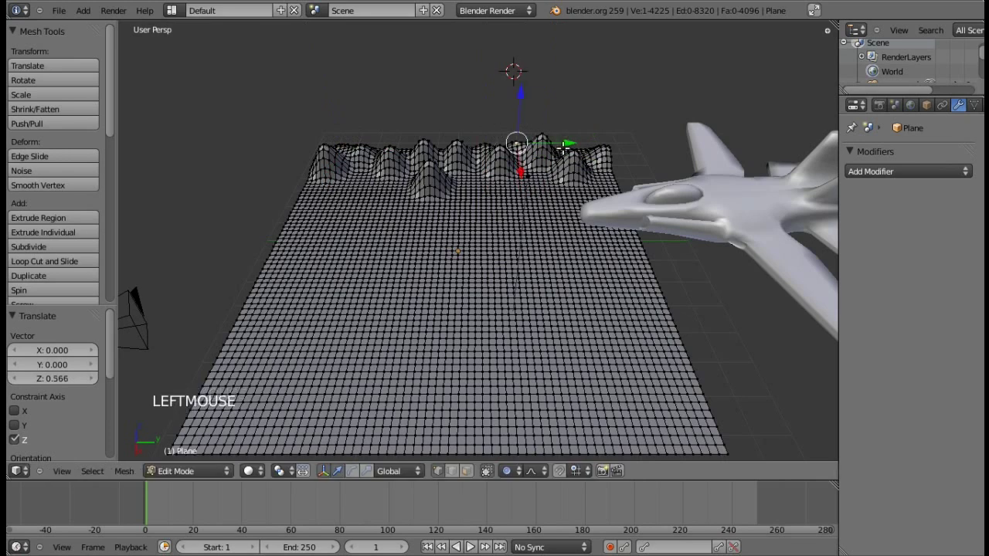
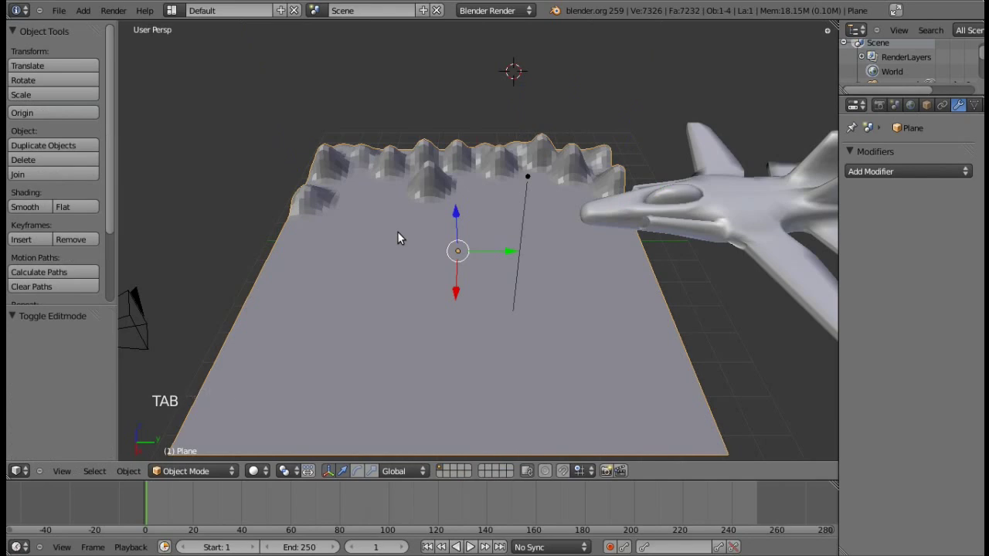
From the camera view, rotate the mountainous ground plane around Z for a better angle
{"action": "key", "text": "KP_0"}
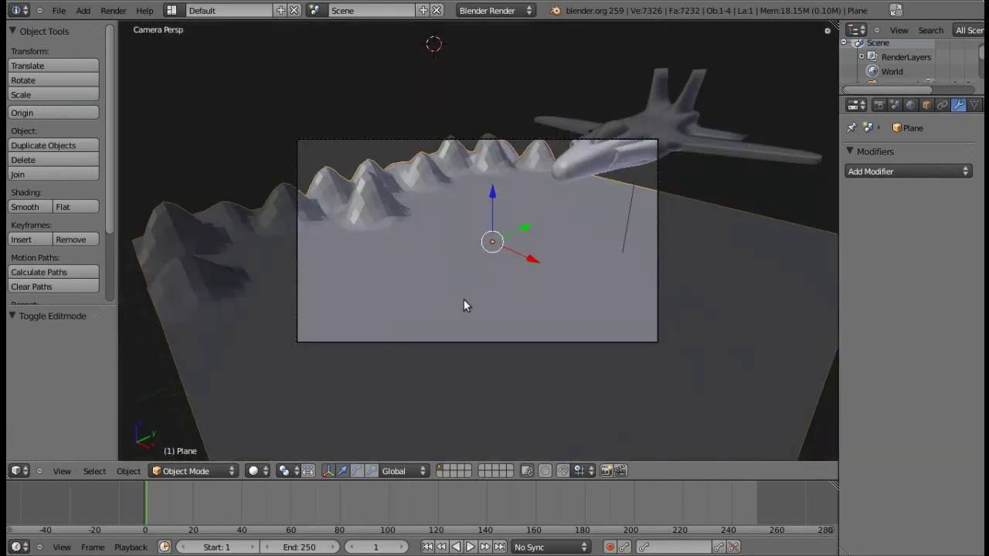
{"action": "key", "text": "a"}
{"action": "right_click", "coordinate": [453, 277]}
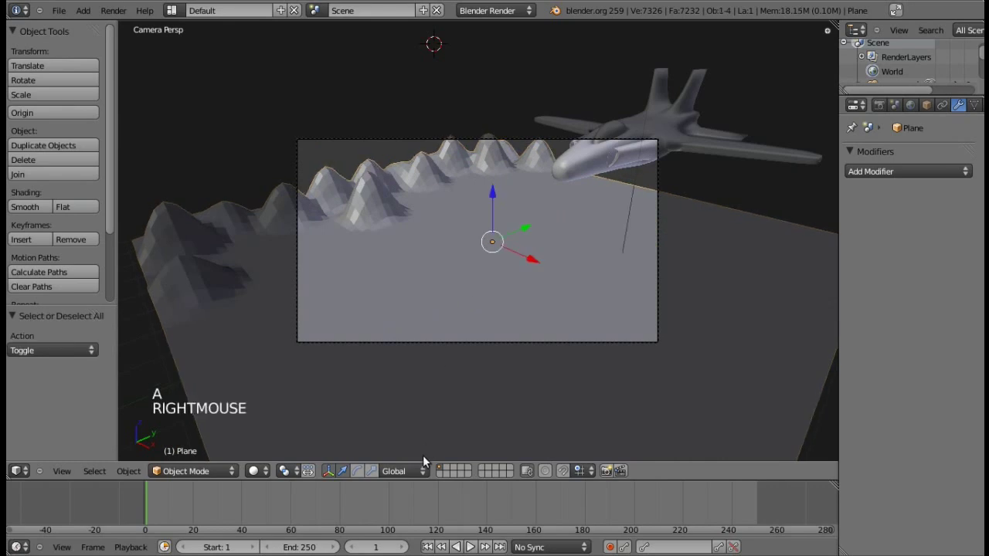
{"action": "left_click", "coordinate": [462, 271]}
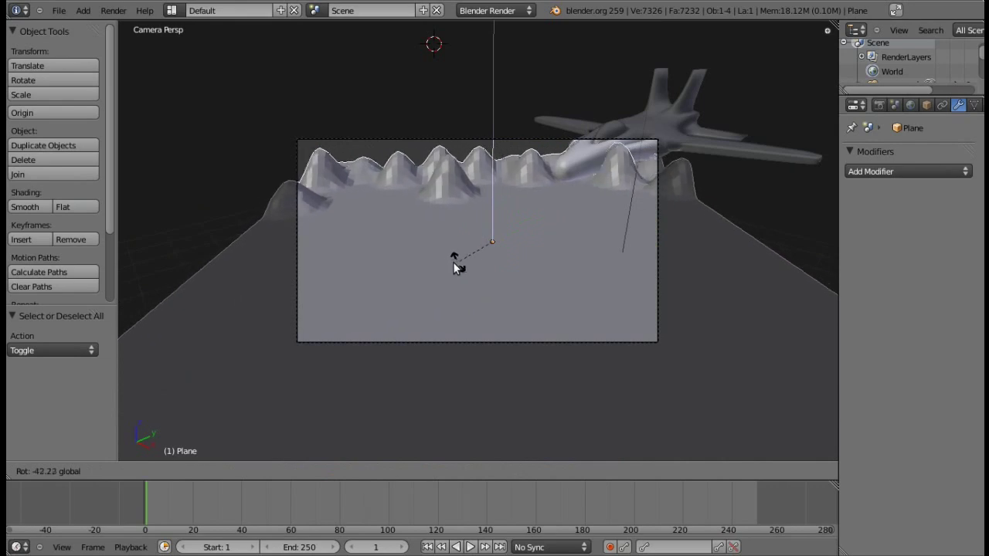
{"action": "left_click", "coordinate": [500, 194]}
{"action": "left_click", "coordinate": [498, 204]}
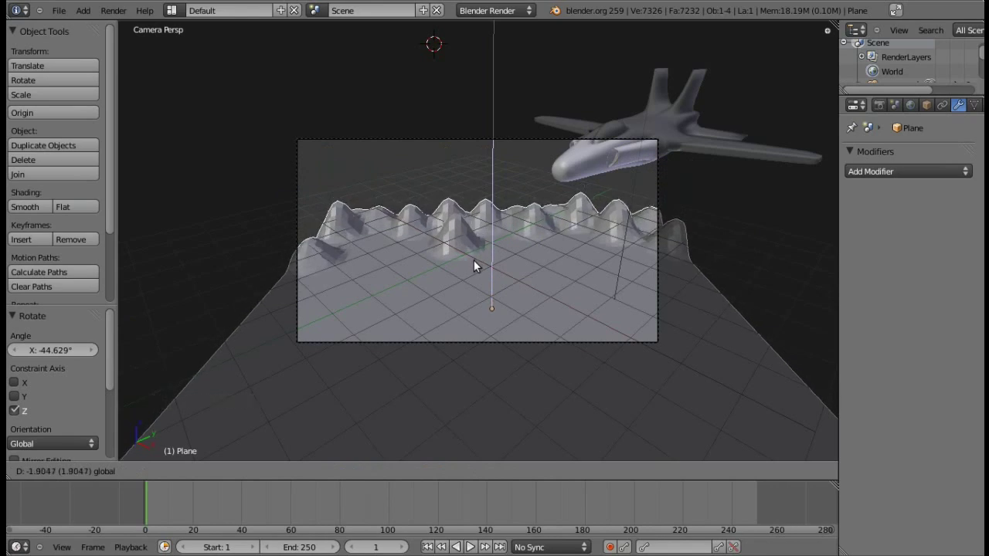
Move the jet so it sits inside the camera frame
{"action": "key", "text": "a"}
{"action": "right_click", "coordinate": [607, 160]}
{"action": "key", "text": "g"}
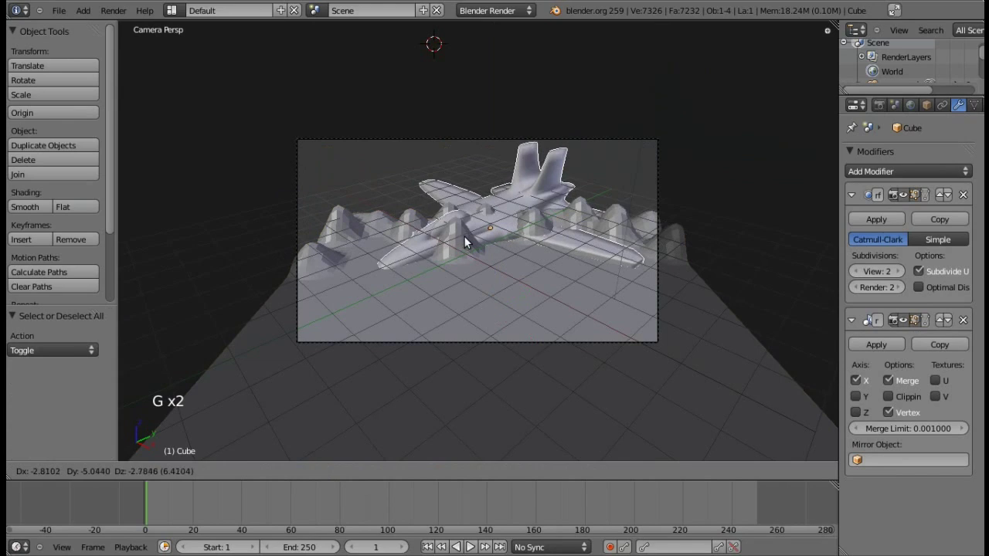
{"action": "left_click", "coordinate": [485, 214]}
Lower the ground plane beneath the jet and enlarge it slightly
{"action": "right_click", "coordinate": [484, 319]}
{"action": "left_click", "coordinate": [491, 297]}
{"action": "left_click", "coordinate": [517, 351]}
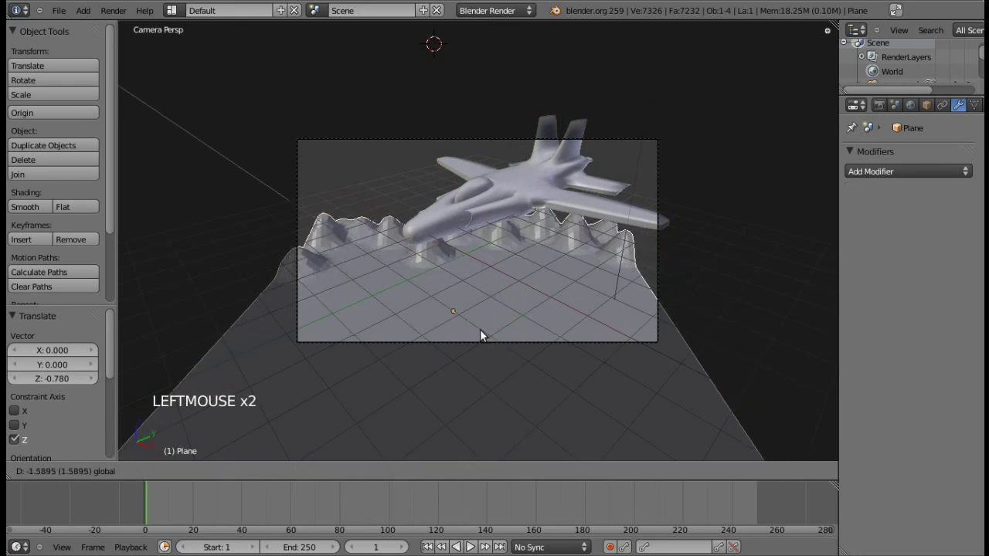
{"action": "left_click", "coordinate": [481, 293]}
{"action": "key", "text": "s"}
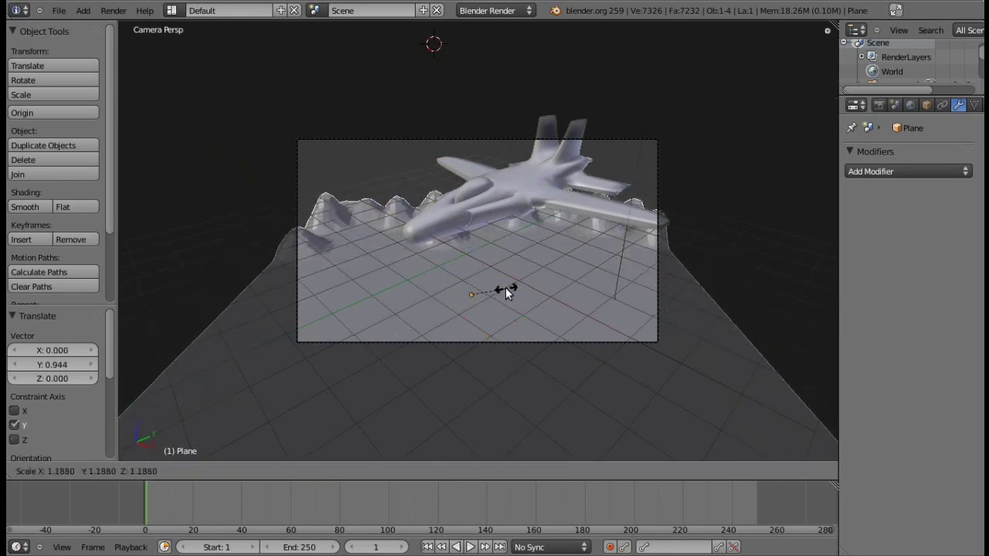
{"action": "left_click", "coordinate": [510, 295]}
Reselect the jet and orbit out of camera view to inspect the scene
{"action": "right_click", "coordinate": [634, 203]}
{"action": "key", "text": "a"}
{"action": "key", "text": "KP_6"}
{"action": "key", "text": "KP_0"}
{"action": "key", "text": "KP_6"}
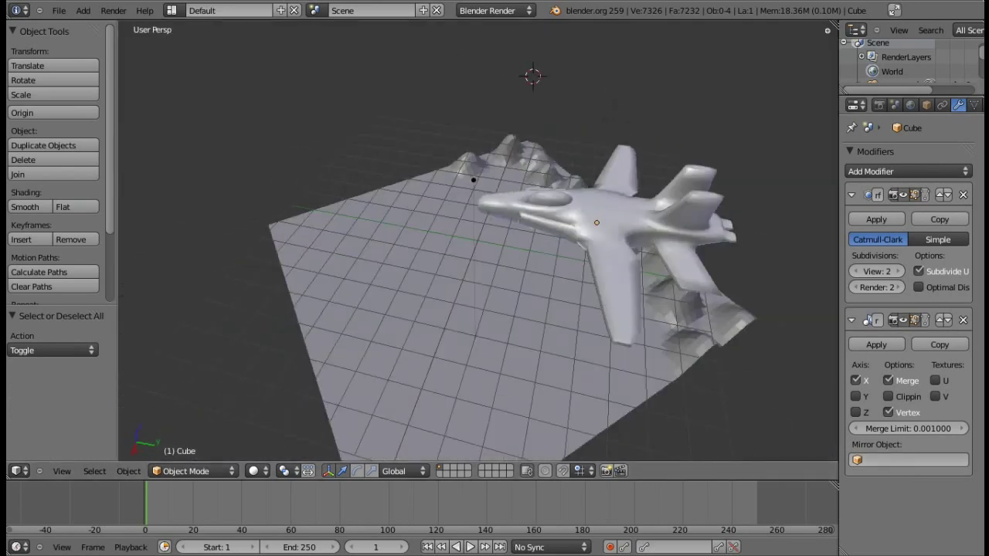